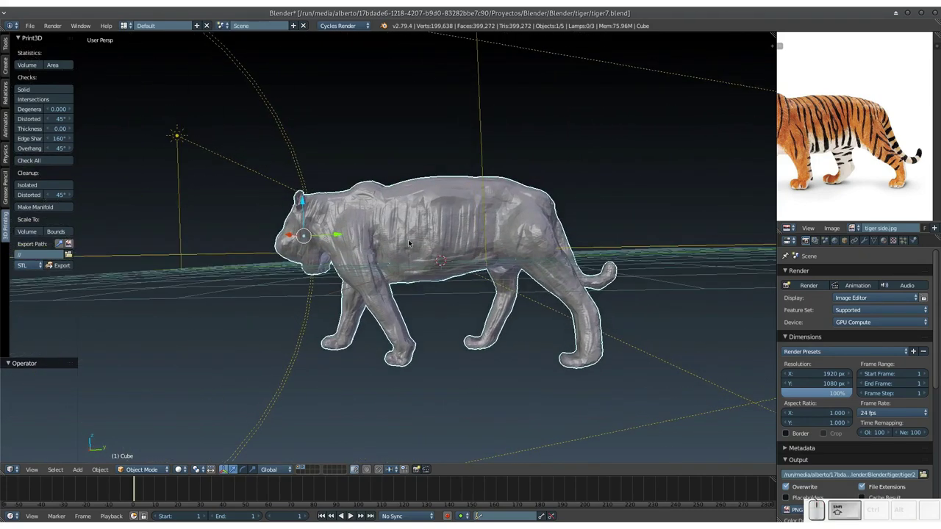
Step: Delete the lamps and camera so only the tiger mesh remains in the scene
{"action": "left_click", "coordinate": [299, 465]}
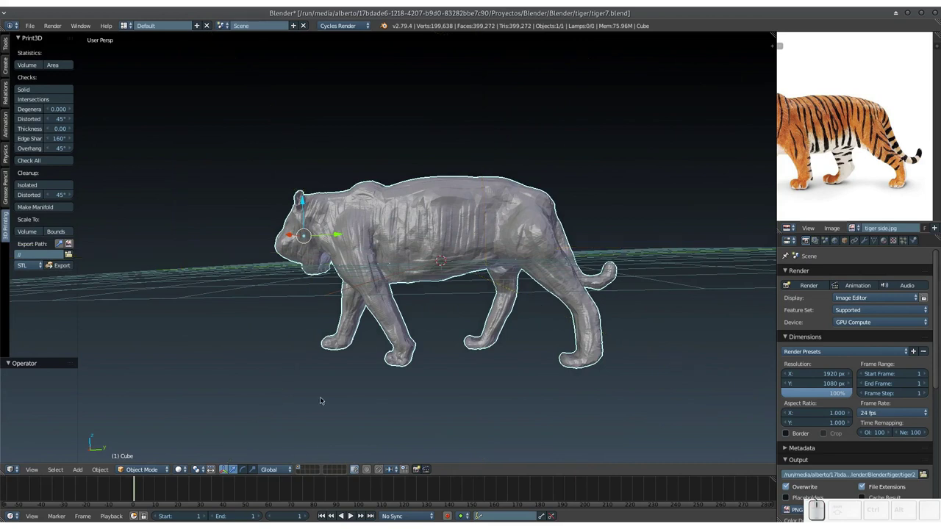
{"action": "left_click", "coordinate": [357, 307]}
{"action": "left_click", "coordinate": [385, 268]}
{"action": "left_click", "coordinate": [404, 309]}
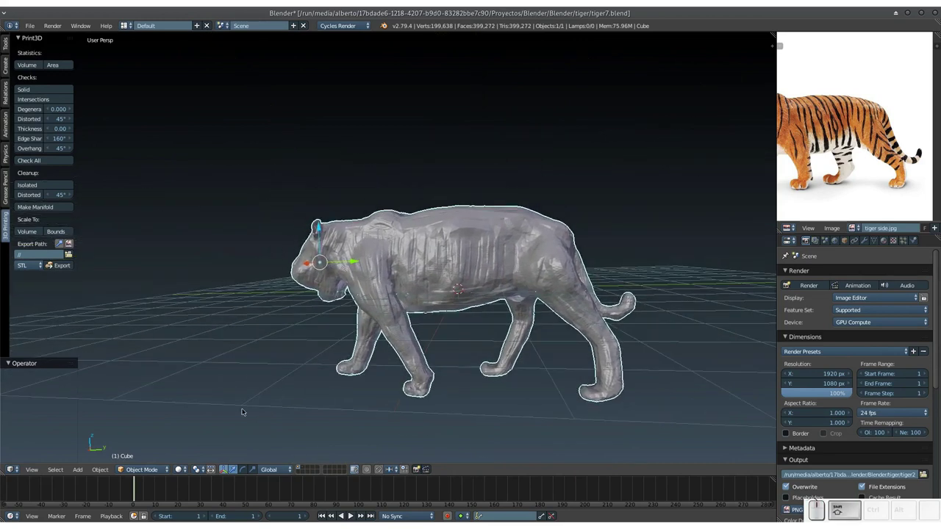
Step: Switch the tiger from Object Mode into Sculpt Mode
{"action": "left_click", "coordinate": [156, 468]}
{"action": "left_click", "coordinate": [160, 437]}
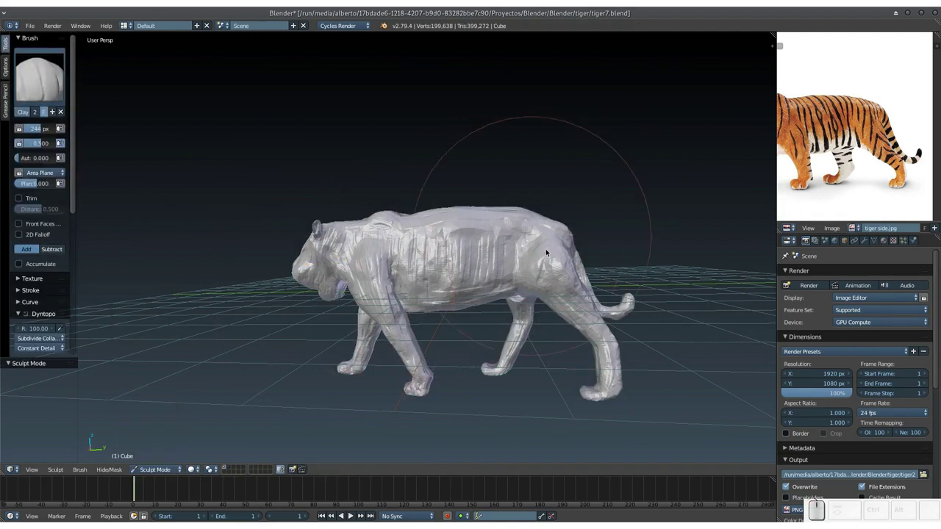
Step: Shrink the sculpt brush radius to about 51 px
{"action": "key", "text": "KP_Add"}
{"action": "key", "text": "f"}
{"action": "left_click", "coordinate": [429, 286]}
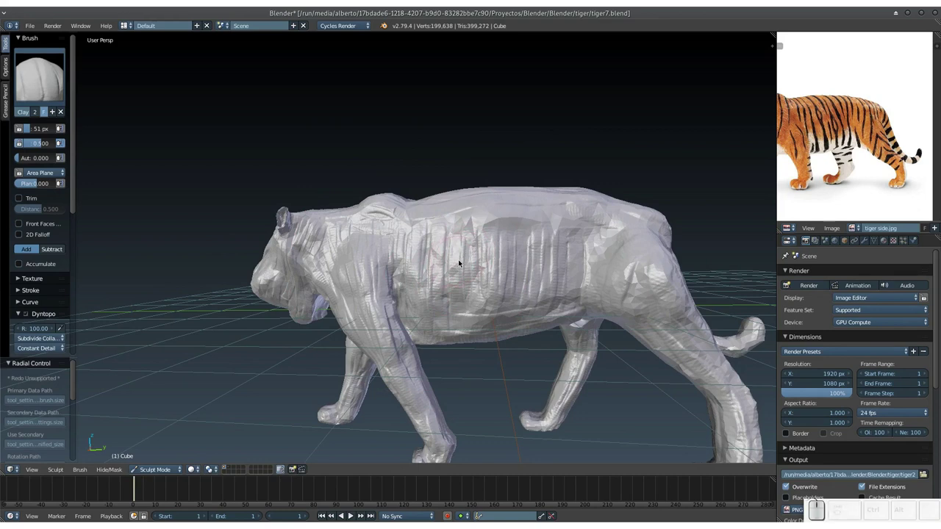
{"action": "left_click_drag", "start_coordinate": [464, 246], "coordinate": [447, 290]}
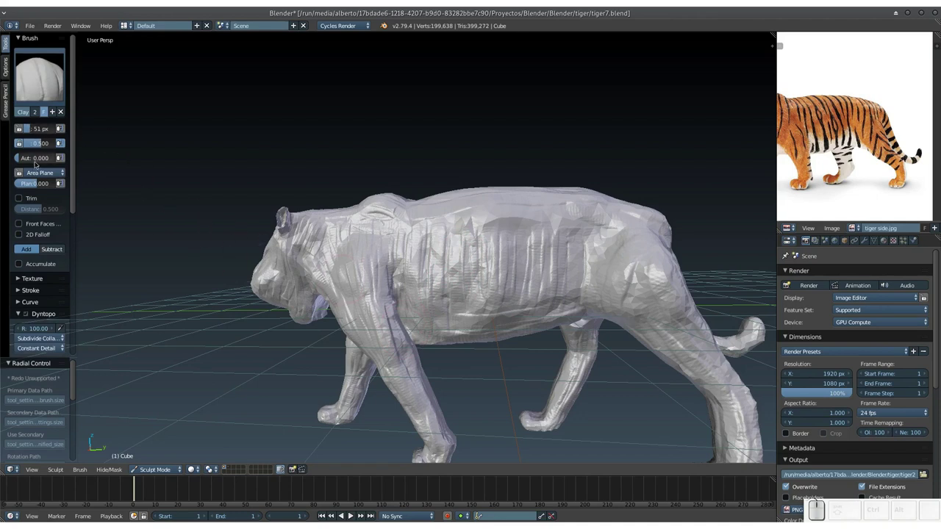
Step: Switch to the Clay Strips brush and set its autosmoothing to zero
{"action": "left_click_drag", "start_coordinate": [26, 156], "coordinate": [130, 186]}
{"action": "left_click_drag", "start_coordinate": [432, 236], "coordinate": [419, 261]}
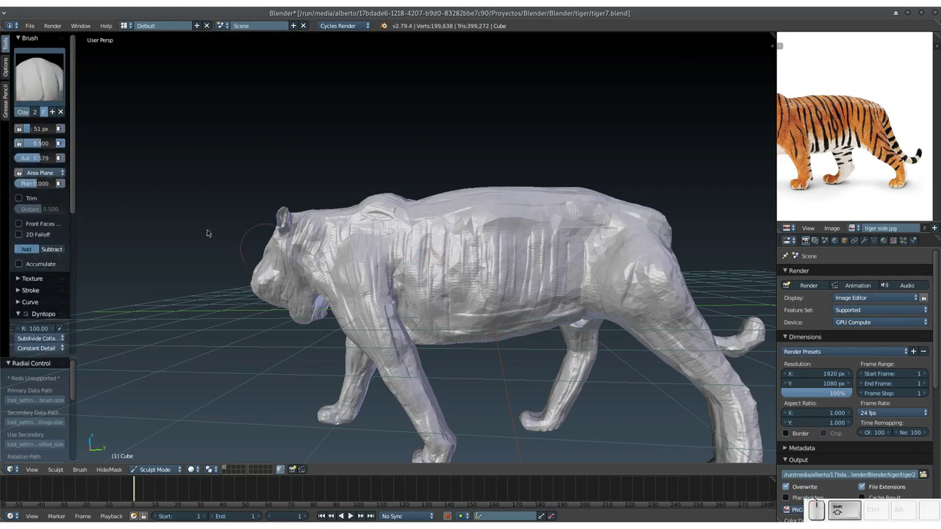
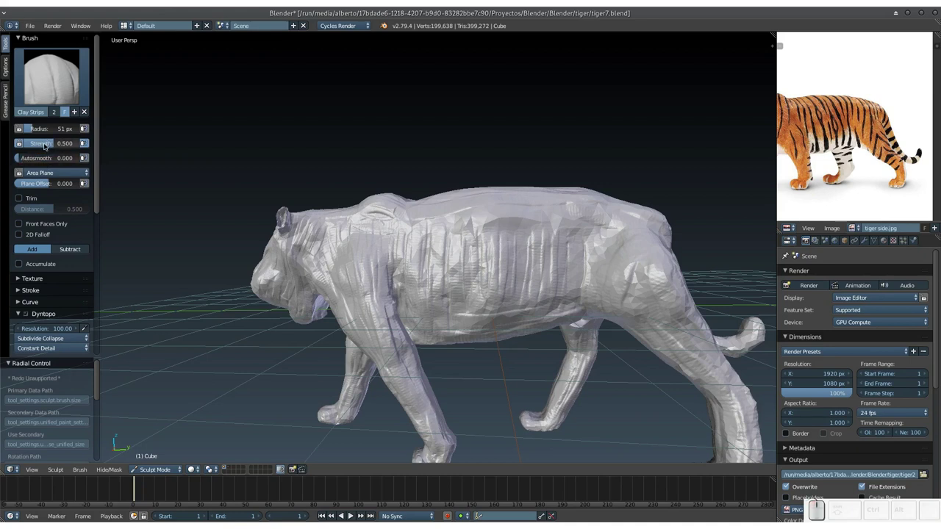
{"action": "left_click_drag", "start_coordinate": [445, 255], "coordinate": [446, 255]}
{"action": "left_click_drag", "start_coordinate": [445, 260], "coordinate": [442, 252]}
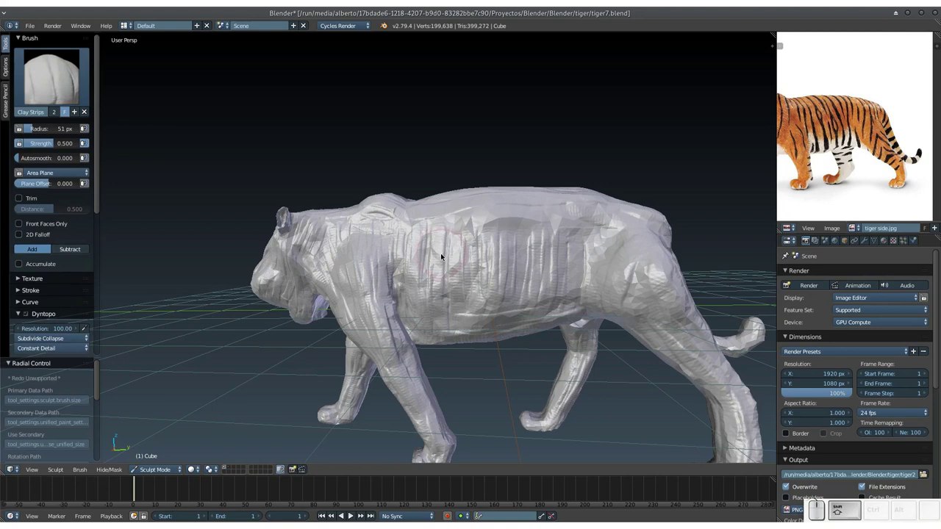
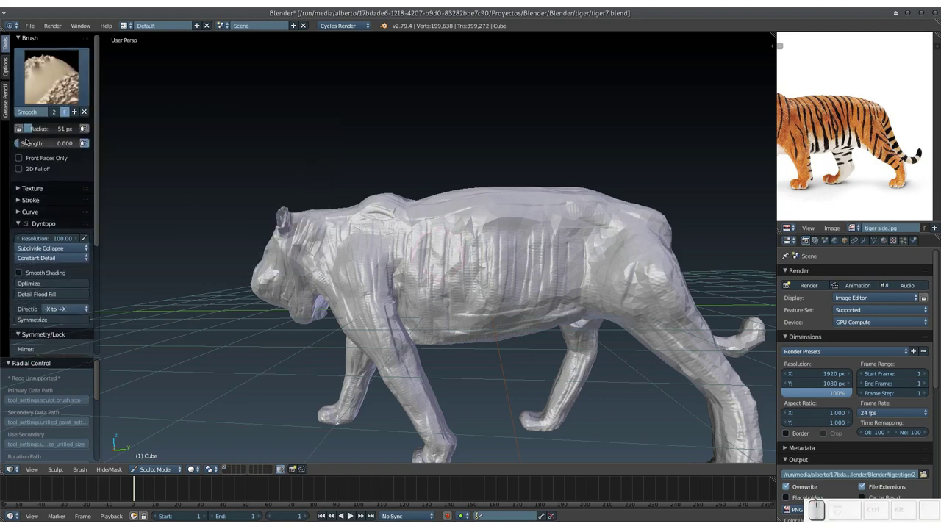
Step: Pick the Smooth brush at strength 0.56 and smooth the face from the front view
{"action": "left_click_drag", "start_coordinate": [27, 144], "coordinate": [115, 167]}
{"action": "left_click_drag", "start_coordinate": [422, 238], "coordinate": [444, 269]}
{"action": "left_click", "coordinate": [420, 274]}
{"action": "key", "text": "KP_1"}
{"action": "left_click_drag", "start_coordinate": [405, 283], "coordinate": [402, 218]}
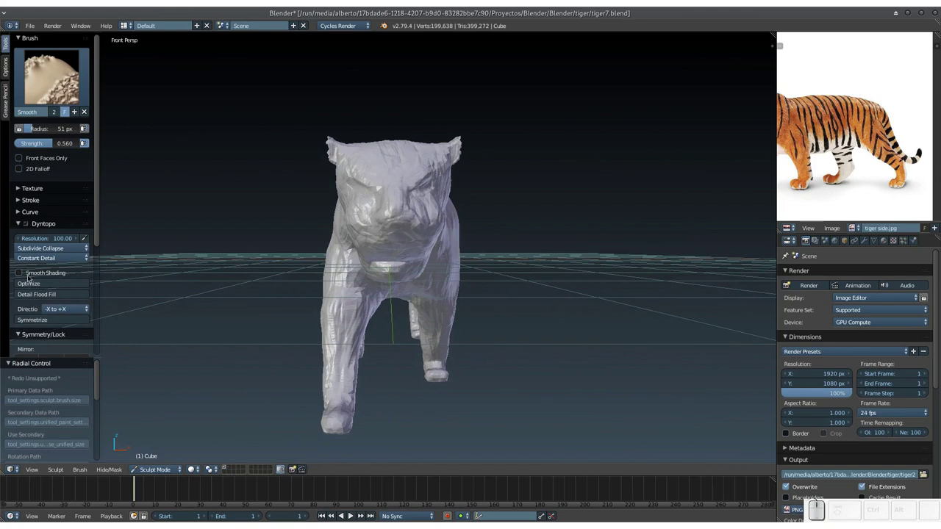
Step: Enable X-axis mirror sculpting and load tiger front.jpg as the reference image
{"action": "left_click", "coordinate": [97, 234]}
{"action": "left_click", "coordinate": [31, 306]}
{"action": "left_click_drag", "start_coordinate": [372, 254], "coordinate": [437, 228]}
{"action": "key", "text": "KP_Add"}
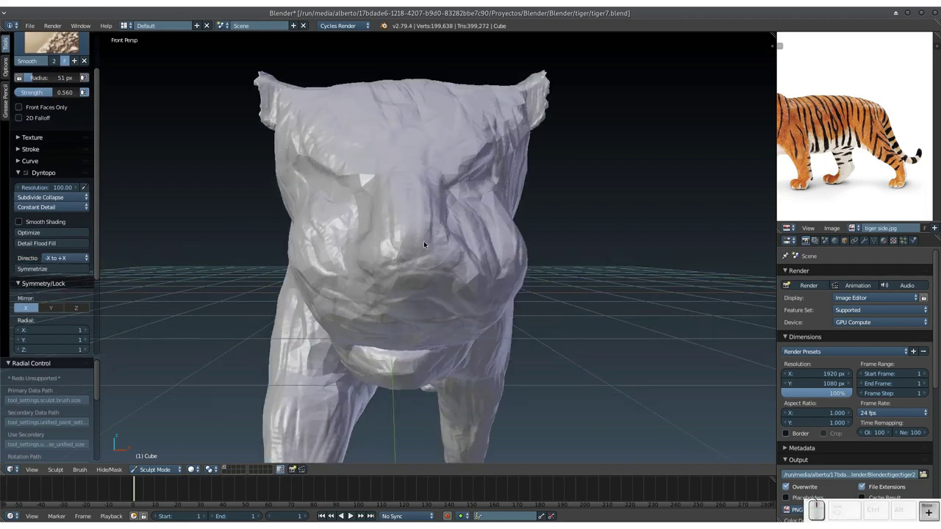
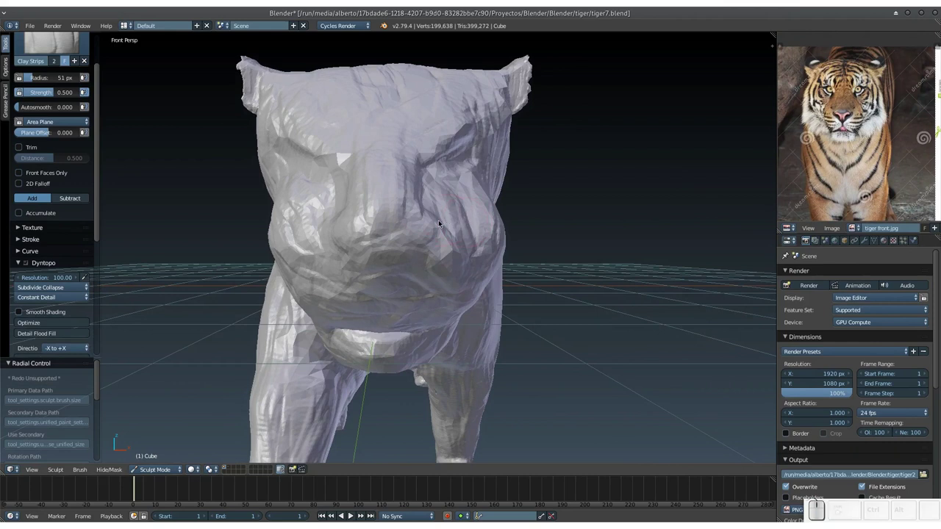
Step: Orbit beneath the tiger's head to expose the open hollow underneath
{"action": "middle_click", "coordinate": [398, 222]}
{"action": "left_click_drag", "start_coordinate": [400, 233], "coordinate": [368, 240]}
{"action": "left_click_drag", "start_coordinate": [411, 184], "coordinate": [448, 239]}
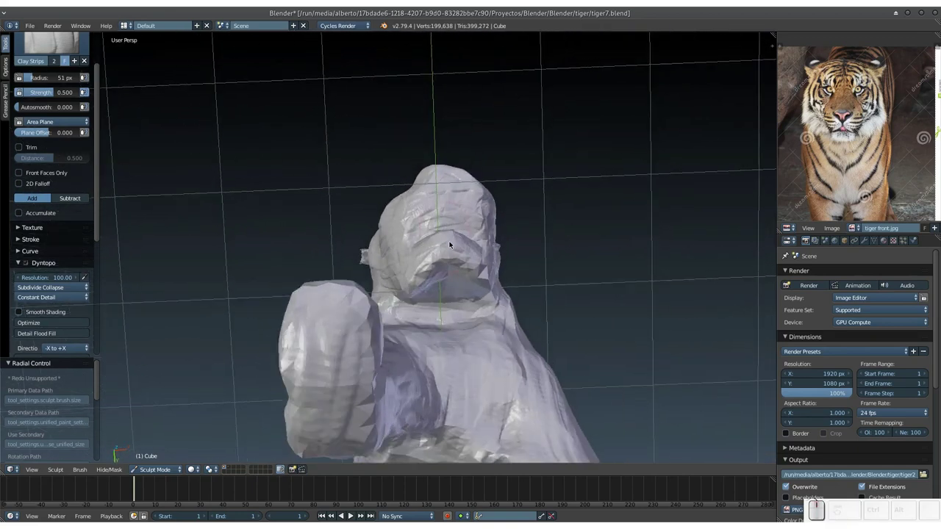
{"action": "key", "text": "KP_Add"}
{"action": "left_click", "coordinate": [443, 284]}
Step: With the Grab brush, pull the hollow's edges together to start closing the head opening
{"action": "key", "text": "g"}
{"action": "key", "text": "f"}
{"action": "left_click", "coordinate": [398, 278]}
{"action": "middle_click", "coordinate": [378, 239]}
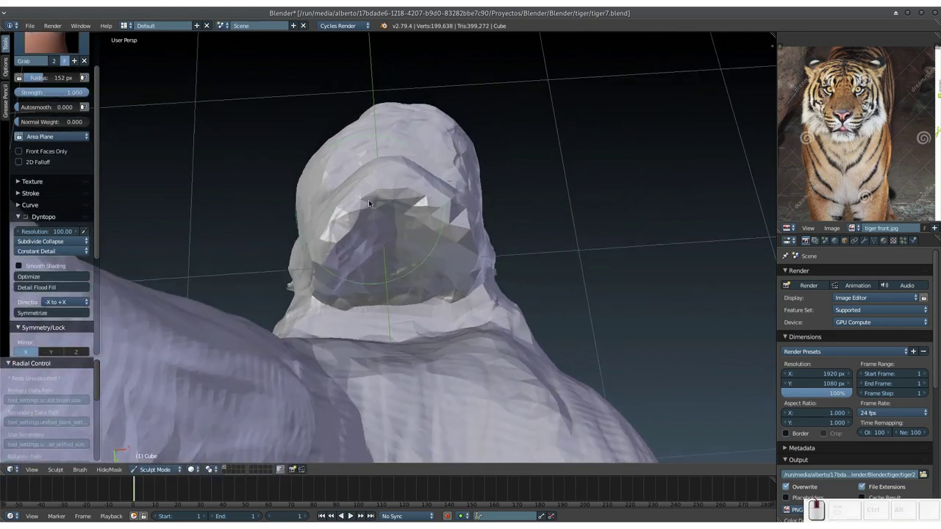
{"action": "left_click_drag", "start_coordinate": [366, 181], "coordinate": [350, 139]}
{"action": "left_click_drag", "start_coordinate": [347, 148], "coordinate": [337, 188]}
{"action": "left_click", "coordinate": [338, 194]}
{"action": "left_click", "coordinate": [338, 225]}
{"action": "left_click_drag", "start_coordinate": [353, 197], "coordinate": [346, 216]}
Step: Return to Clay Strips at a 100 px radius and begin filling the hole with clay
{"action": "key", "text": "3"}
{"action": "left_click", "coordinate": [368, 236]}
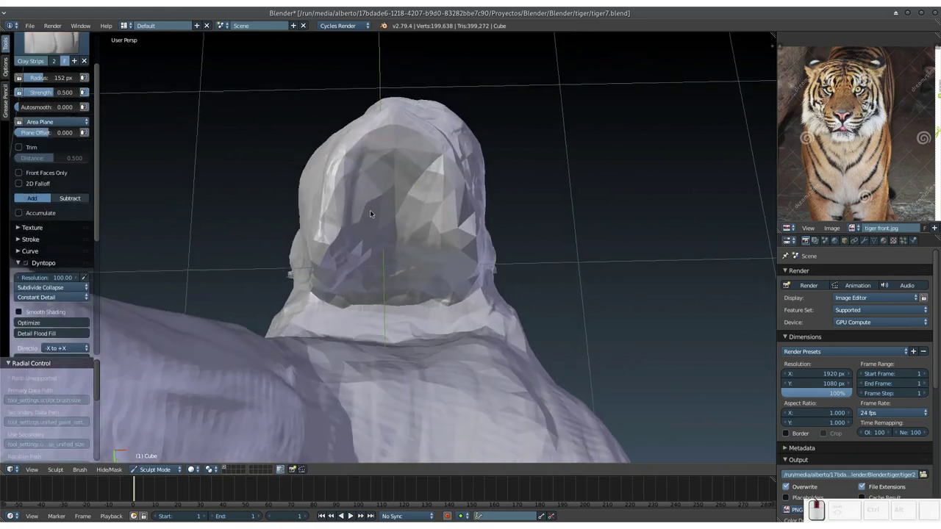
{"action": "key", "text": "f"}
{"action": "left_click", "coordinate": [371, 226]}
{"action": "left_click", "coordinate": [389, 175]}
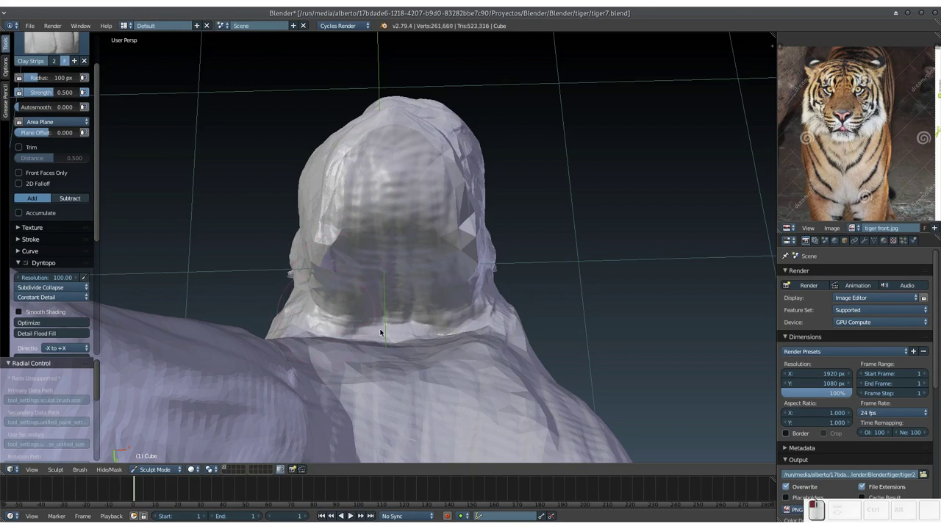
Step: Build up clay for the lower jaw under the head with Clay Strips at 43 px
{"action": "left_click", "coordinate": [391, 257]}
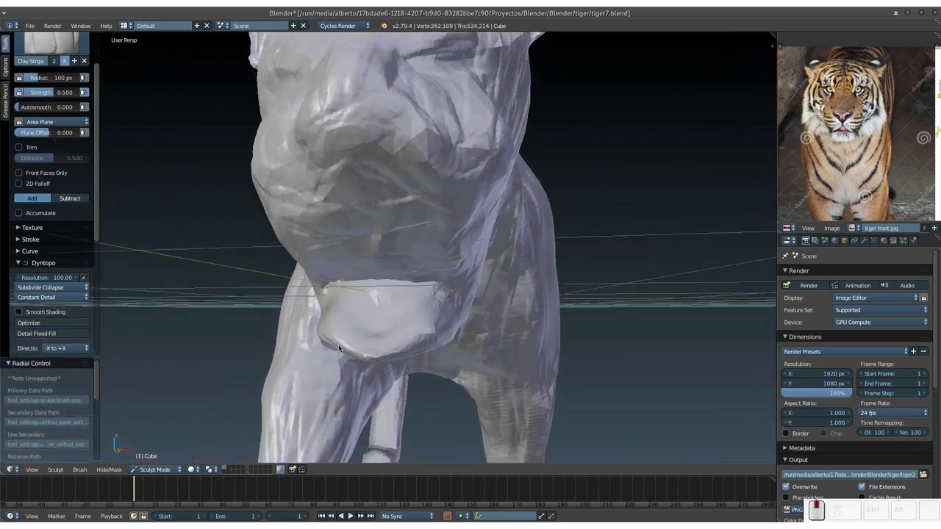
{"action": "middle_click", "coordinate": [371, 319]}
{"action": "key", "text": "f"}
{"action": "left_click", "coordinate": [378, 336]}
{"action": "left_click_drag", "start_coordinate": [447, 312], "coordinate": [393, 317]}
{"action": "middle_click", "coordinate": [304, 299]}
{"action": "middle_click", "coordinate": [317, 294]}
{"action": "left_click_drag", "start_coordinate": [385, 267], "coordinate": [392, 162]}
{"action": "left_click", "coordinate": [392, 161]}
{"action": "left_click_drag", "start_coordinate": [388, 182], "coordinate": [471, 214]}
{"action": "left_click_drag", "start_coordinate": [391, 173], "coordinate": [361, 213]}
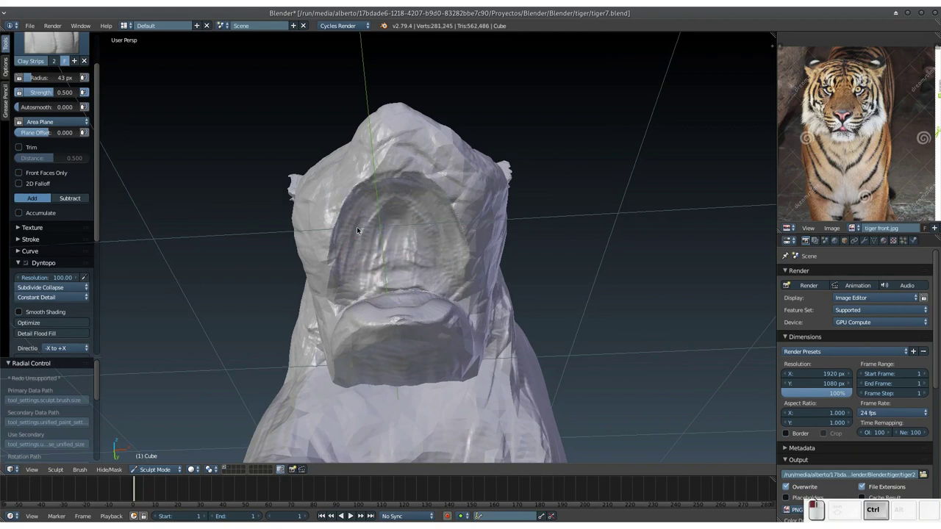
Step: Fill the hollow under the head and shape the tiger's chin
{"action": "left_click", "coordinate": [362, 217]}
{"action": "left_click", "coordinate": [366, 261]}
{"action": "left_click_drag", "start_coordinate": [366, 263], "coordinate": [381, 291]}
{"action": "middle_click", "coordinate": [390, 299]}
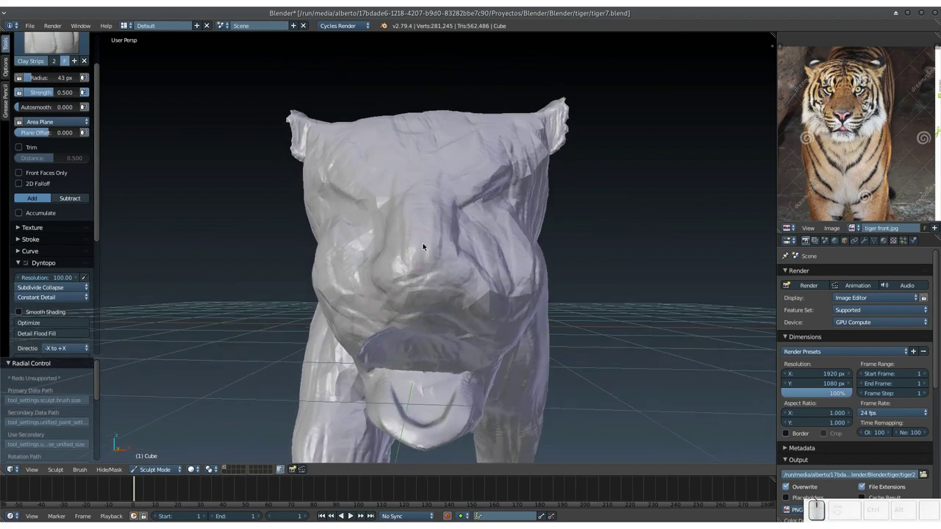
{"action": "middle_click", "coordinate": [420, 250]}
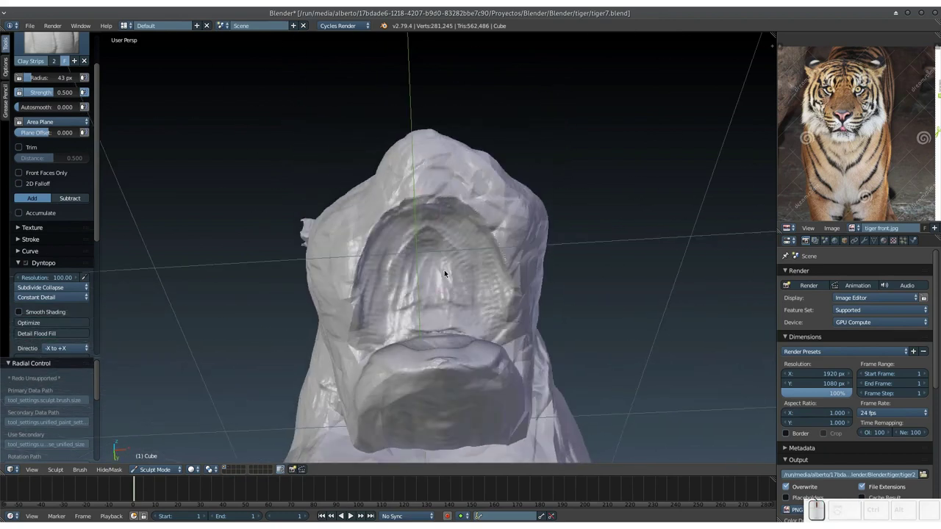
{"action": "left_click_drag", "start_coordinate": [450, 241], "coordinate": [420, 272]}
{"action": "left_click_drag", "start_coordinate": [416, 266], "coordinate": [420, 271]}
{"action": "middle_click", "coordinate": [414, 281]}
{"action": "left_click_drag", "start_coordinate": [437, 350], "coordinate": [427, 314]}
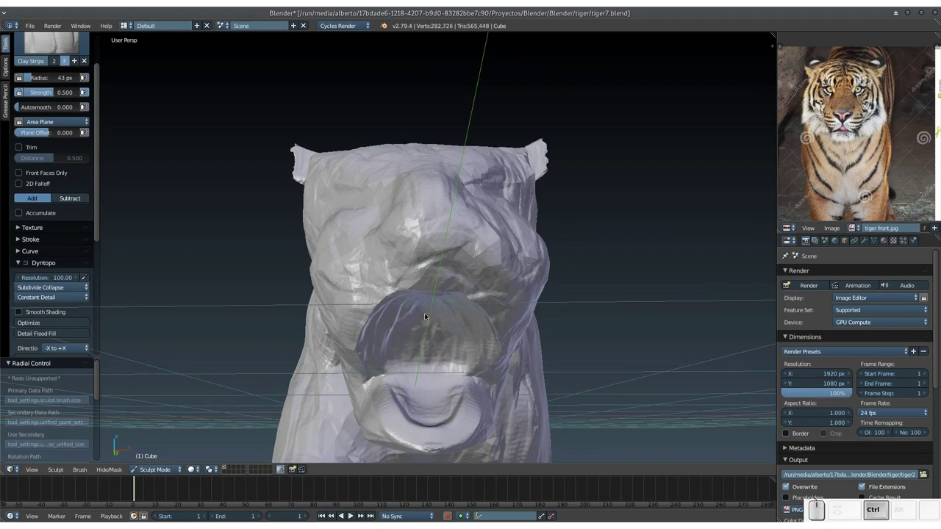
{"action": "left_click_drag", "start_coordinate": [419, 327], "coordinate": [457, 296]}
Step: Add further clay dabs and strokes to refine the chin and jawline
{"action": "left_click", "coordinate": [400, 379]}
{"action": "left_click", "coordinate": [387, 365]}
{"action": "left_click_drag", "start_coordinate": [385, 366], "coordinate": [361, 352]}
{"action": "left_click", "coordinate": [389, 347]}
{"action": "left_click_drag", "start_coordinate": [369, 363], "coordinate": [413, 360]}
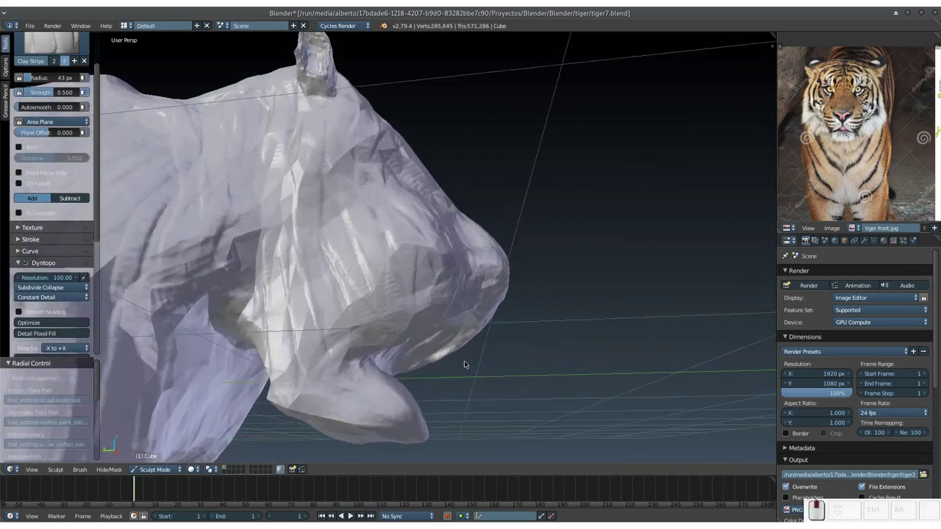
{"action": "left_click", "coordinate": [408, 339]}
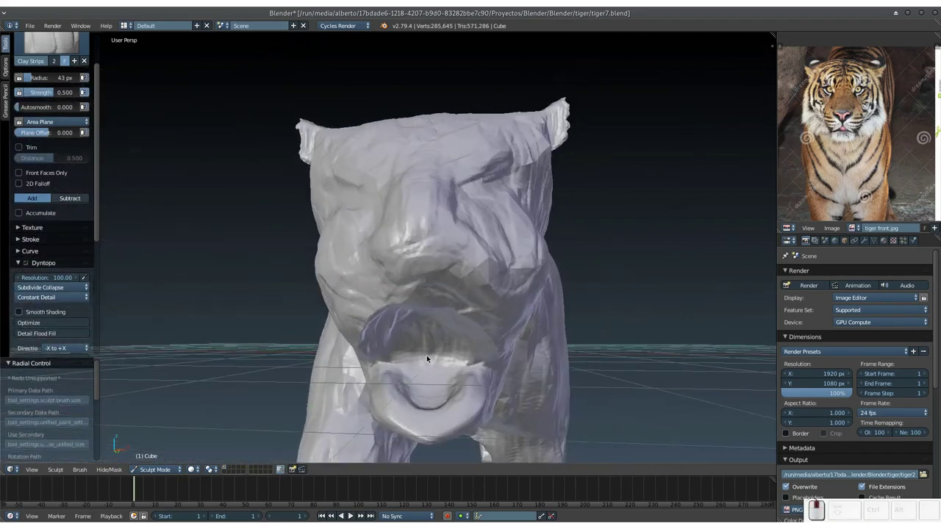
{"action": "left_click", "coordinate": [441, 339]}
{"action": "left_click", "coordinate": [443, 336]}
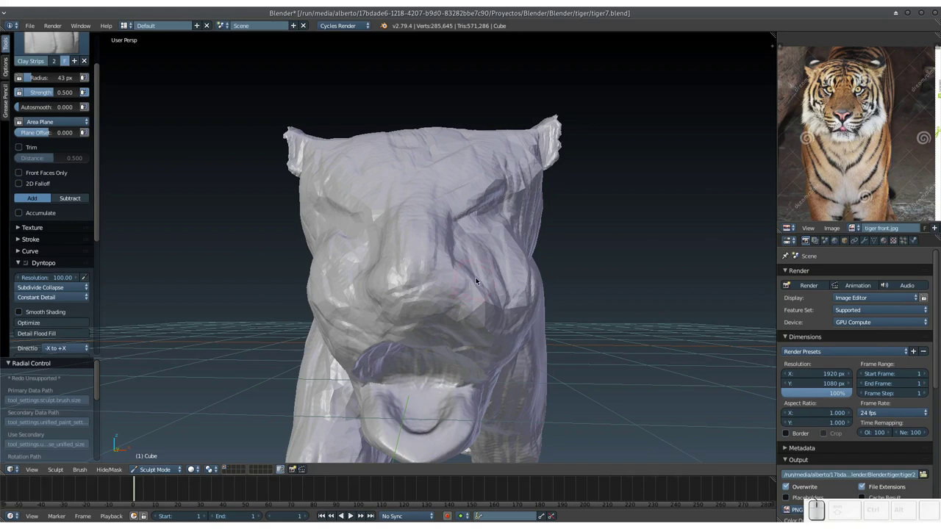
Step: Save the work as a new version, tiger8.blend
{"action": "key", "text": "ctrl+shift+s"}
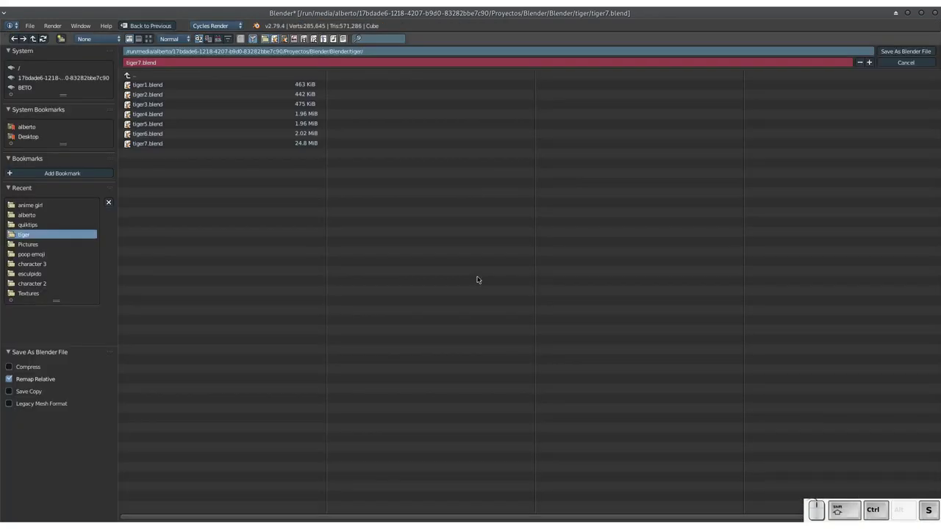
{"action": "key", "text": "KP_Add"}
{"action": "key", "text": "KP_Enter"}
{"action": "left_click_drag", "start_coordinate": [447, 298], "coordinate": [398, 263]}
{"action": "left_click", "coordinate": [395, 272]}
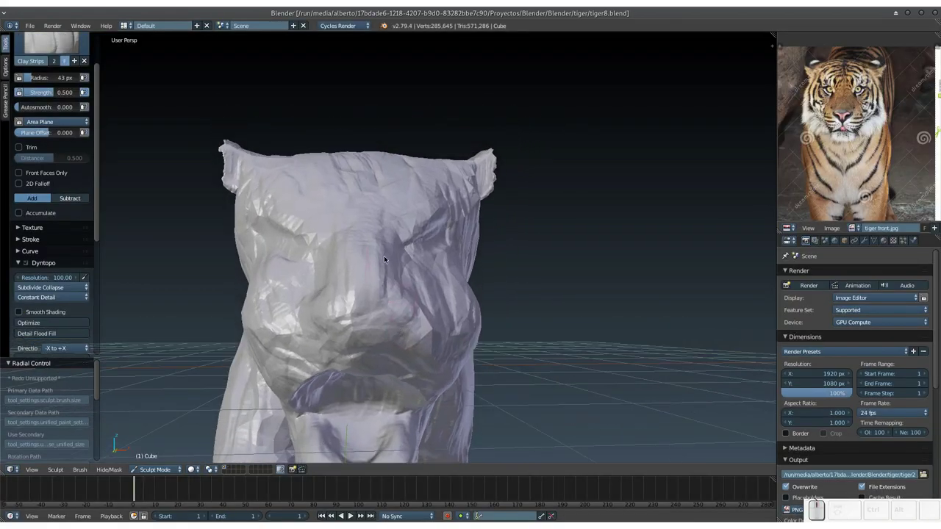
Step: With progressively smaller brushes, sculpt and refine the nostrils on the tiger's nose
{"action": "left_click_drag", "start_coordinate": [346, 273], "coordinate": [414, 261]}
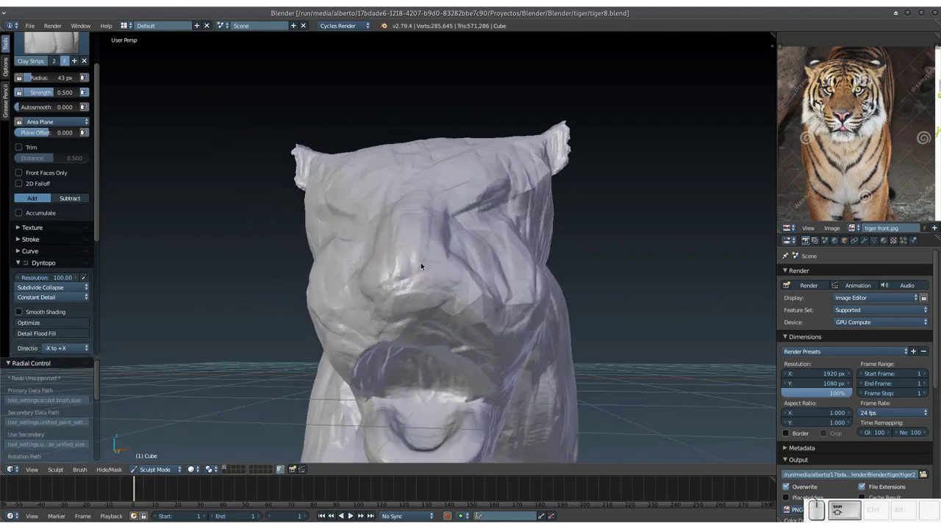
{"action": "left_click", "coordinate": [431, 272]}
{"action": "key", "text": "f"}
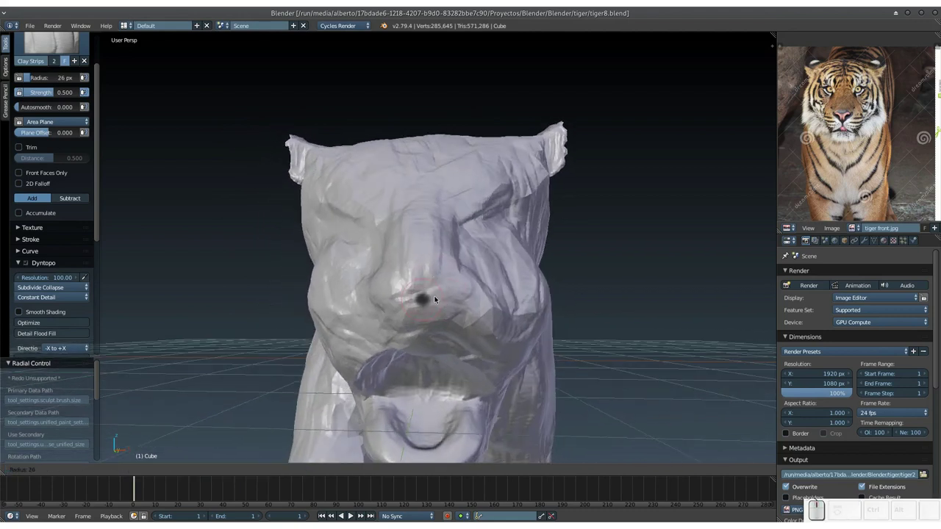
{"action": "left_click", "coordinate": [435, 299]}
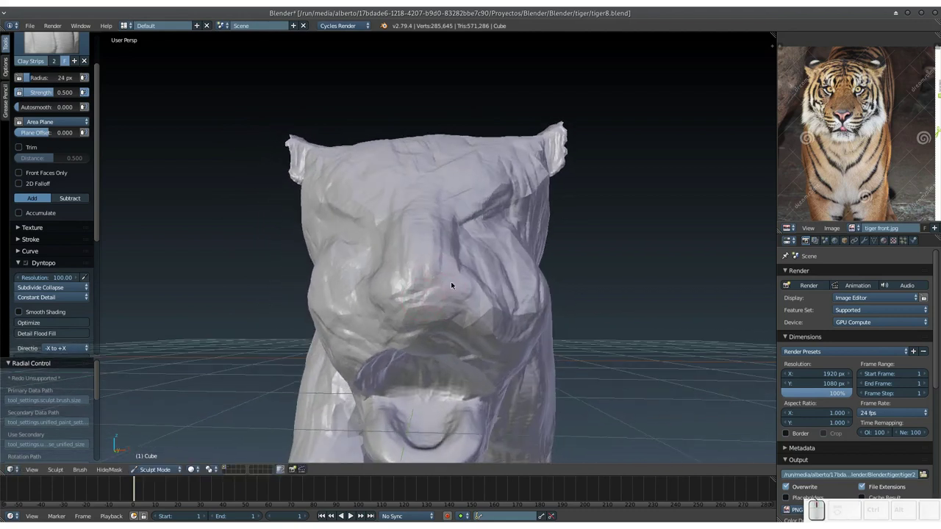
{"action": "left_click_drag", "start_coordinate": [460, 282], "coordinate": [451, 279]}
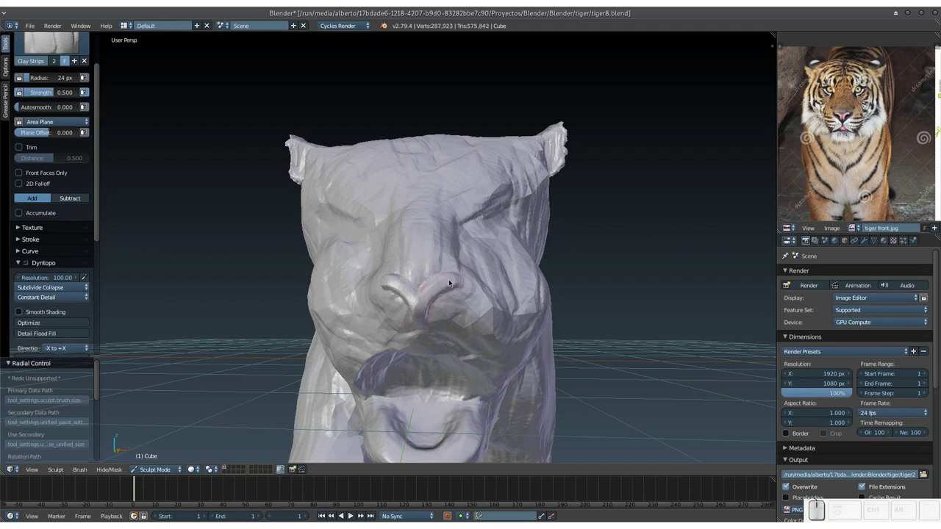
{"action": "left_click", "coordinate": [447, 295]}
{"action": "key", "text": "ctrl+f"}
{"action": "left_click", "coordinate": [439, 284]}
{"action": "left_click_drag", "start_coordinate": [450, 272], "coordinate": [412, 295]}
Step: Build up clay across the tiger's brow and face with short Clay Strips strokes
{"action": "middle_click", "coordinate": [412, 295]}
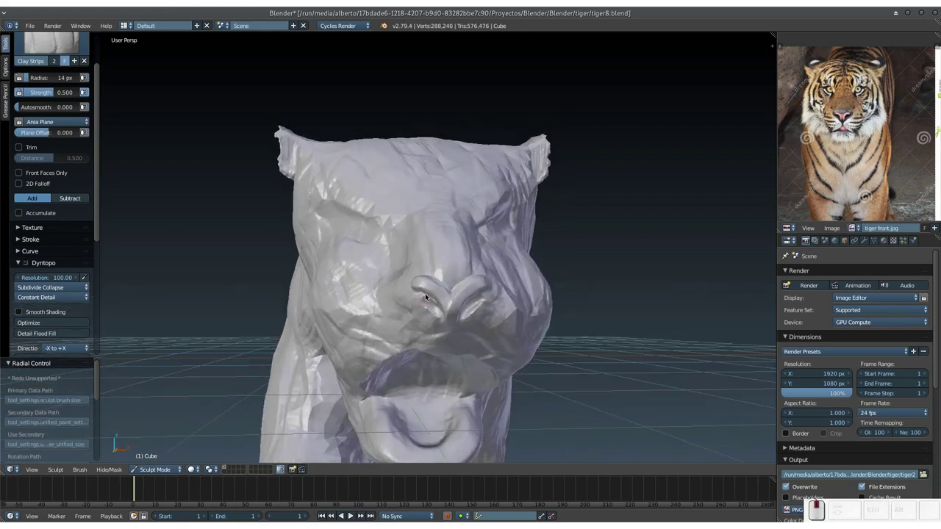
{"action": "middle_click", "coordinate": [425, 292]}
{"action": "key", "text": "f"}
{"action": "left_click", "coordinate": [415, 303]}
{"action": "left_click_drag", "start_coordinate": [413, 283], "coordinate": [409, 286]}
{"action": "left_click_drag", "start_coordinate": [409, 286], "coordinate": [408, 282]}
{"action": "left_click_drag", "start_coordinate": [403, 284], "coordinate": [422, 284]}
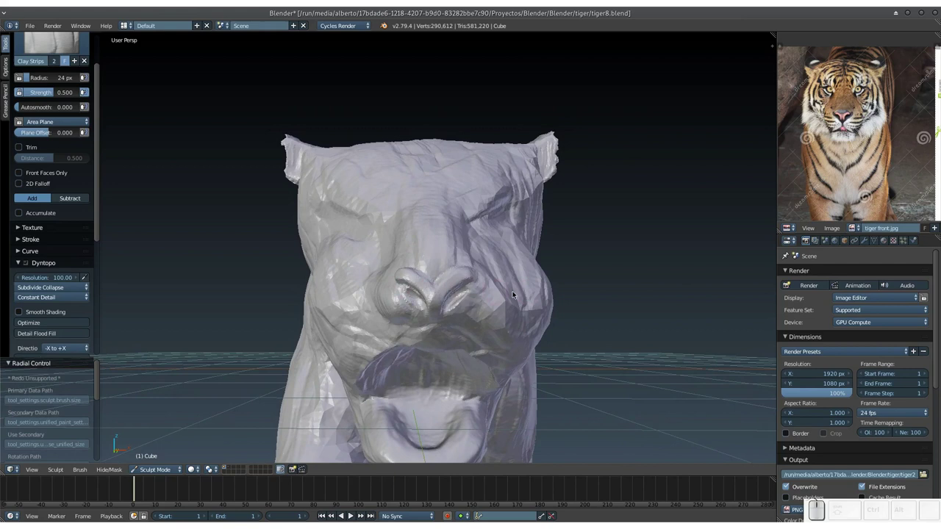
{"action": "middle_click", "coordinate": [475, 282]}
{"action": "left_click_drag", "start_coordinate": [467, 280], "coordinate": [449, 281]}
{"action": "left_click_drag", "start_coordinate": [456, 275], "coordinate": [383, 279]}
{"action": "left_click", "coordinate": [384, 278]}
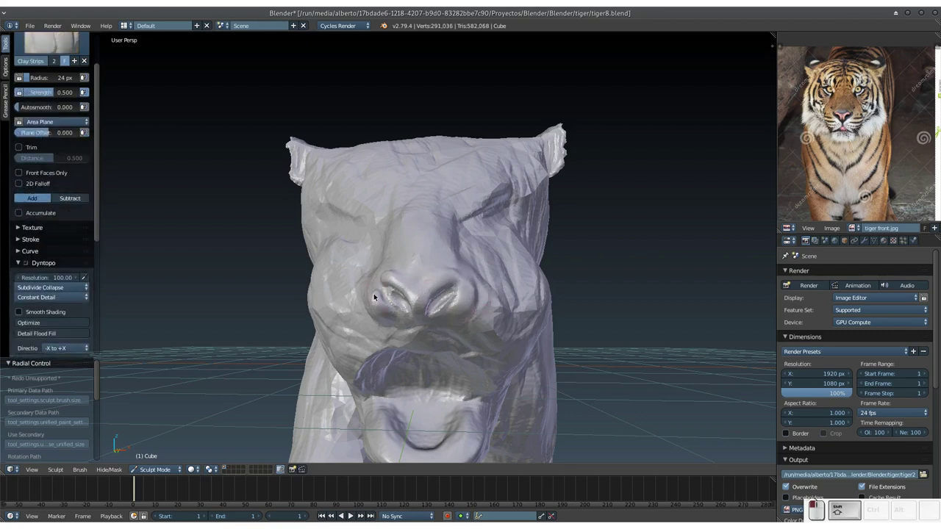
Step: Sculpt around the nose and cheeks with clay dabs, then enlarge the brush
{"action": "middle_click", "coordinate": [389, 265]}
{"action": "left_click_drag", "start_coordinate": [416, 278], "coordinate": [417, 279]}
{"action": "left_click_drag", "start_coordinate": [416, 284], "coordinate": [435, 268]}
{"action": "left_click", "coordinate": [469, 271]}
{"action": "left_click_drag", "start_coordinate": [433, 269], "coordinate": [463, 295]}
{"action": "left_click", "coordinate": [492, 293]}
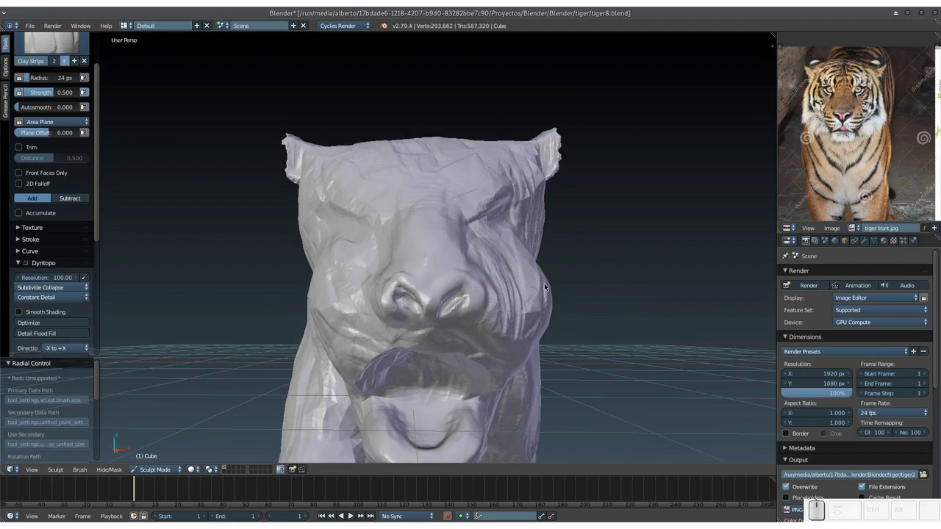
{"action": "left_click", "coordinate": [529, 288]}
{"action": "key", "text": "f"}
{"action": "left_click_drag", "start_coordinate": [446, 343], "coordinate": [523, 218]}
Step: Build up clay on the side of the head and along the tiger's cheek
{"action": "middle_click", "coordinate": [446, 309]}
{"action": "left_click", "coordinate": [475, 304]}
{"action": "left_click_drag", "start_coordinate": [486, 282], "coordinate": [499, 257]}
{"action": "left_click_drag", "start_coordinate": [511, 248], "coordinate": [469, 252]}
{"action": "left_click_drag", "start_coordinate": [453, 240], "coordinate": [464, 272]}
{"action": "middle_click", "coordinate": [526, 263]}
{"action": "left_click_drag", "start_coordinate": [403, 263], "coordinate": [267, 271]}
{"action": "left_click_drag", "start_coordinate": [434, 236], "coordinate": [447, 222]}
{"action": "left_click_drag", "start_coordinate": [446, 226], "coordinate": [506, 228]}
Step: Sculpt the side of the muzzle, return to the front view and save the file
{"action": "middle_click", "coordinate": [530, 232]}
{"action": "left_click_drag", "start_coordinate": [480, 240], "coordinate": [460, 204]}
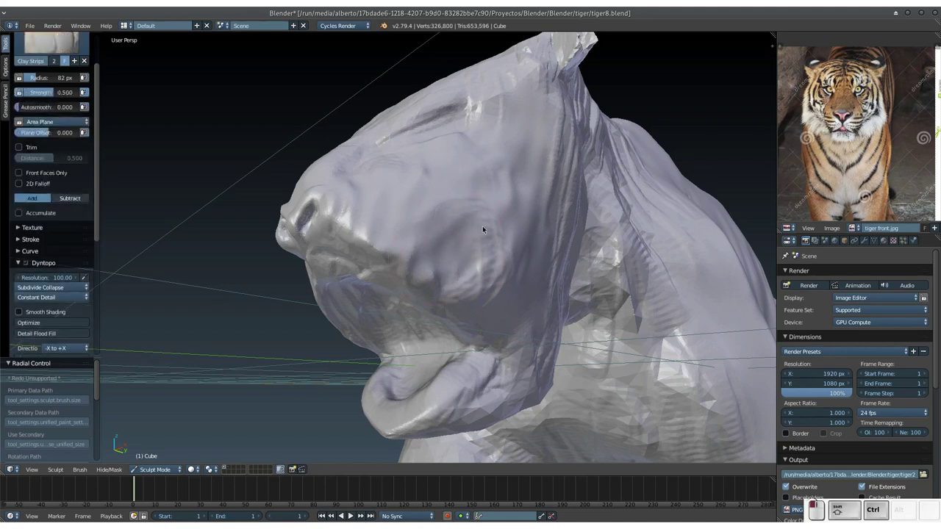
{"action": "left_click_drag", "start_coordinate": [421, 245], "coordinate": [449, 249]}
{"action": "left_click_drag", "start_coordinate": [518, 248], "coordinate": [497, 255]}
{"action": "left_click_drag", "start_coordinate": [496, 255], "coordinate": [457, 284]}
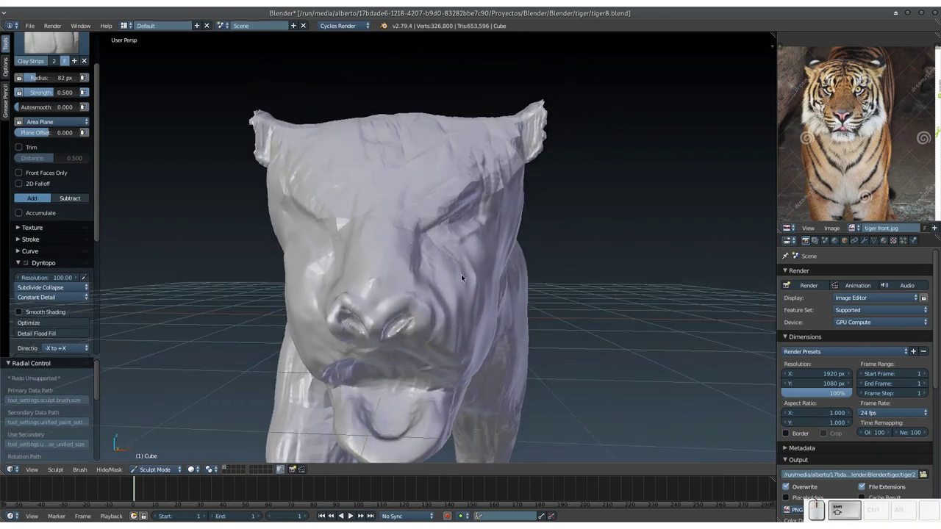
{"action": "key", "text": "ctrl+s"}
{"action": "left_click", "coordinate": [477, 274]}
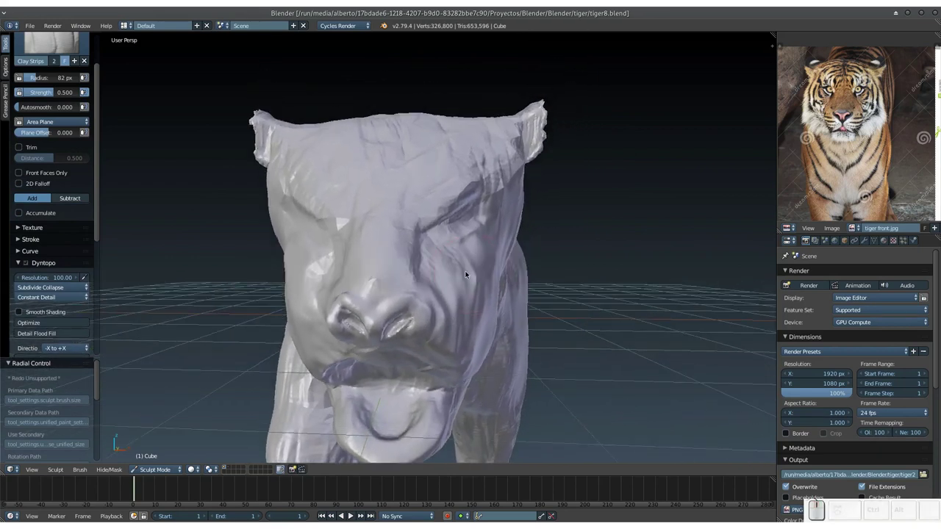
Step: Switch to a smaller Grab brush and pull the mesh around the right eye
{"action": "key", "text": "f"}
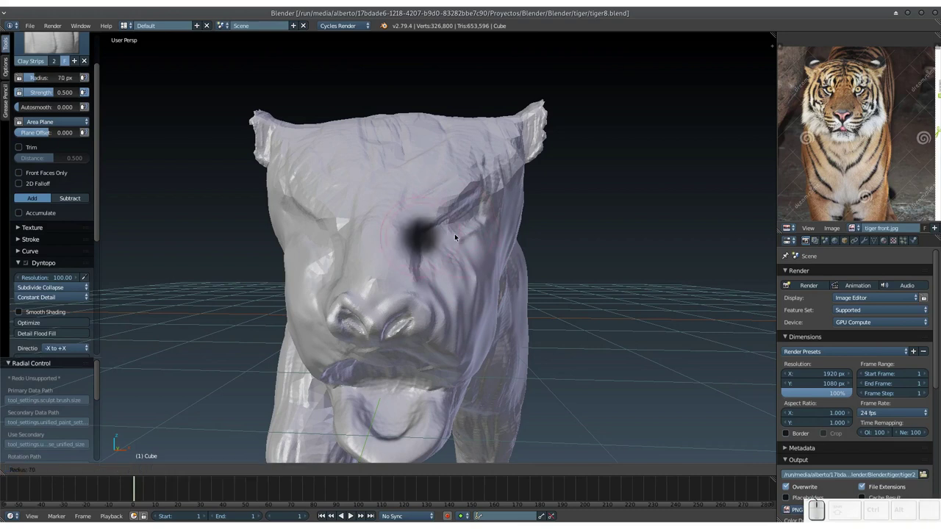
{"action": "left_click", "coordinate": [444, 238]}
{"action": "key", "text": "g"}
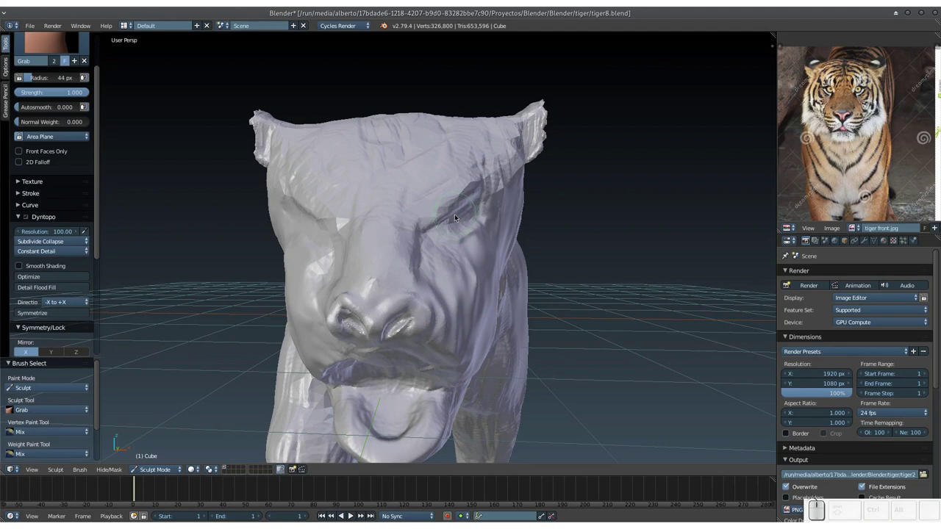
{"action": "key", "text": "f"}
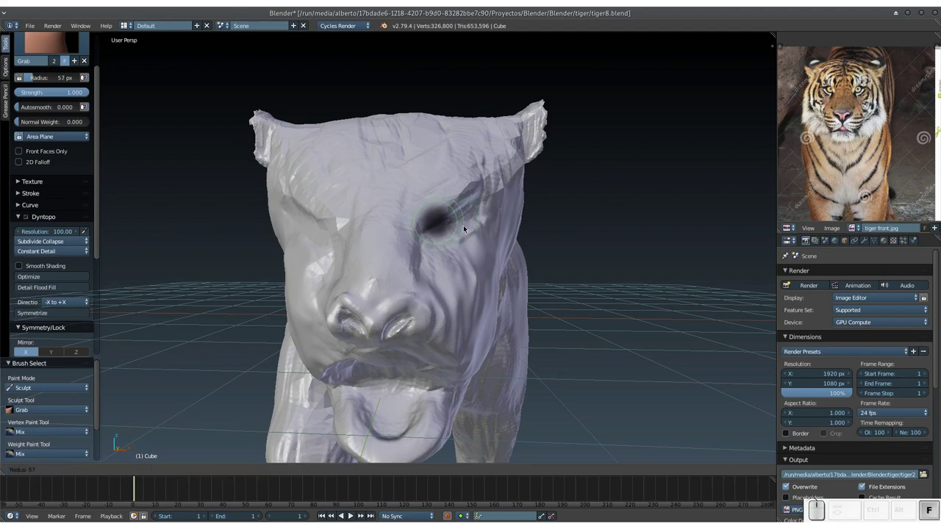
{"action": "left_click", "coordinate": [467, 229]}
{"action": "left_click_drag", "start_coordinate": [458, 211], "coordinate": [460, 199]}
{"action": "left_click_drag", "start_coordinate": [451, 205], "coordinate": [463, 212]}
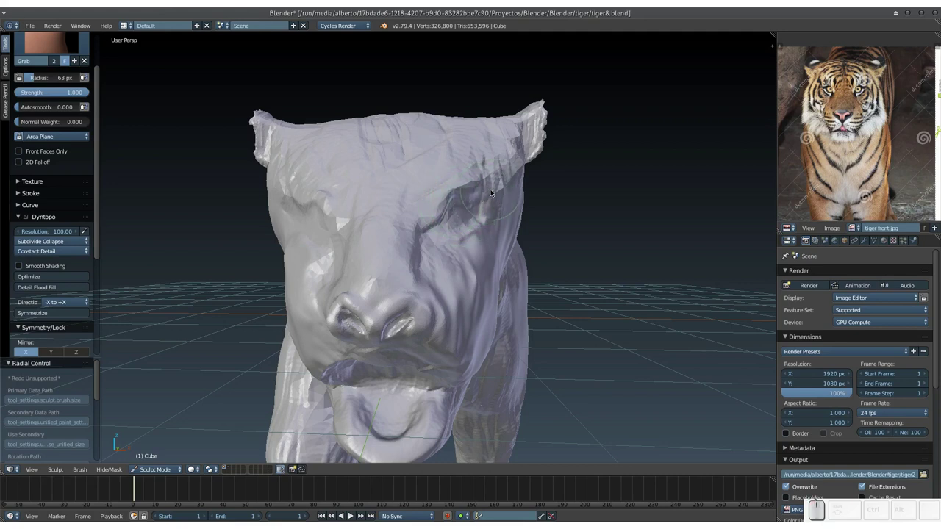
Step: Nudge the right eye socket into shape and shrink the brush for finer work
{"action": "left_click", "coordinate": [485, 188]}
{"action": "left_click", "coordinate": [485, 194]}
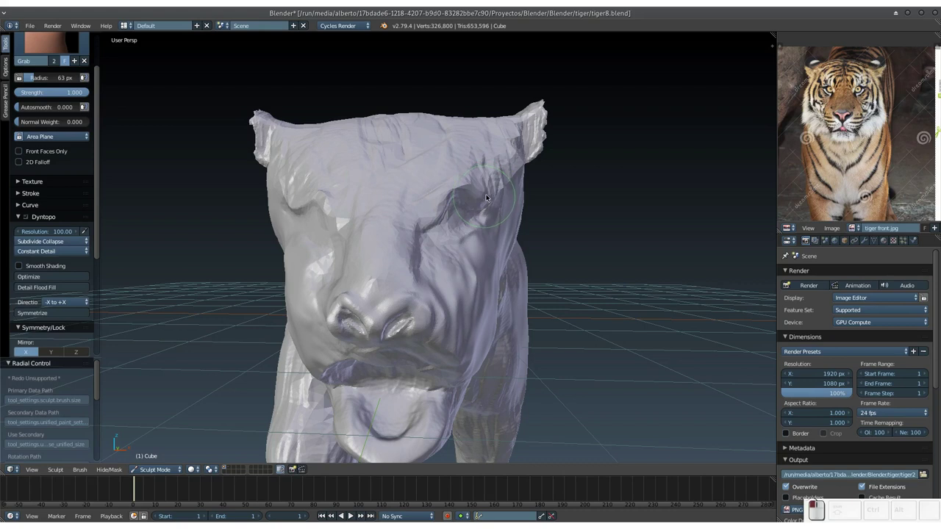
{"action": "left_click", "coordinate": [490, 196]}
{"action": "left_click", "coordinate": [442, 219]}
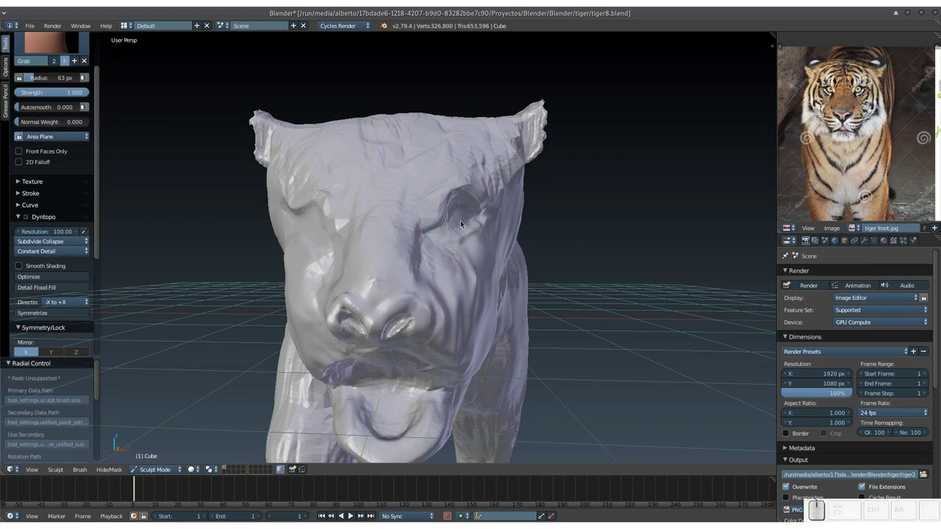
{"action": "key", "text": "f"}
{"action": "left_click", "coordinate": [443, 230]}
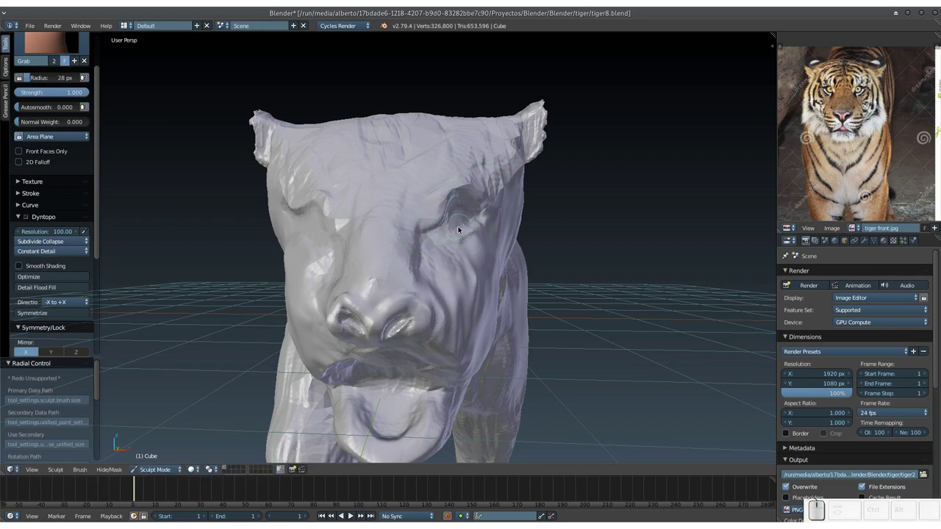
Step: Build up Clay Strips around both eye sockets and the brow, checking from another angle
{"action": "key", "text": "3"}
{"action": "left_click_drag", "start_coordinate": [468, 212], "coordinate": [465, 195]}
{"action": "left_click_drag", "start_coordinate": [466, 187], "coordinate": [418, 214]}
{"action": "middle_click", "coordinate": [417, 220]}
{"action": "left_click_drag", "start_coordinate": [345, 237], "coordinate": [356, 302]}
{"action": "left_click", "coordinate": [337, 295]}
{"action": "left_click_drag", "start_coordinate": [366, 287], "coordinate": [357, 266]}
{"action": "left_click", "coordinate": [370, 276]}
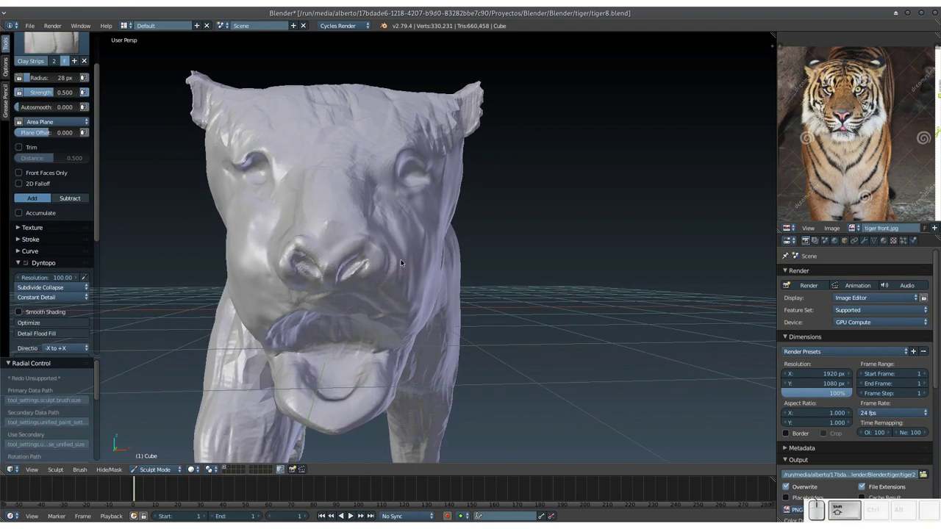
Step: With a larger brush radius, firm up the forehead and add clay along the muzzle
{"action": "left_click_drag", "start_coordinate": [398, 265], "coordinate": [338, 248]}
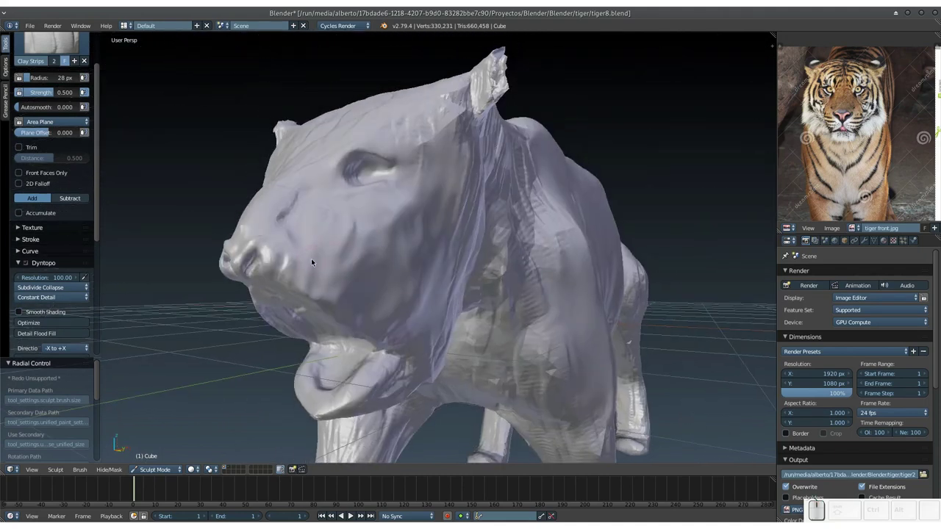
{"action": "key", "text": "f"}
{"action": "left_click", "coordinate": [322, 274]}
{"action": "left_click_drag", "start_coordinate": [293, 237], "coordinate": [329, 253]}
{"action": "left_click_drag", "start_coordinate": [408, 246], "coordinate": [387, 301]}
{"action": "middle_click", "coordinate": [383, 307]}
{"action": "left_click_drag", "start_coordinate": [352, 248], "coordinate": [349, 224]}
{"action": "left_click_drag", "start_coordinate": [359, 231], "coordinate": [387, 290]}
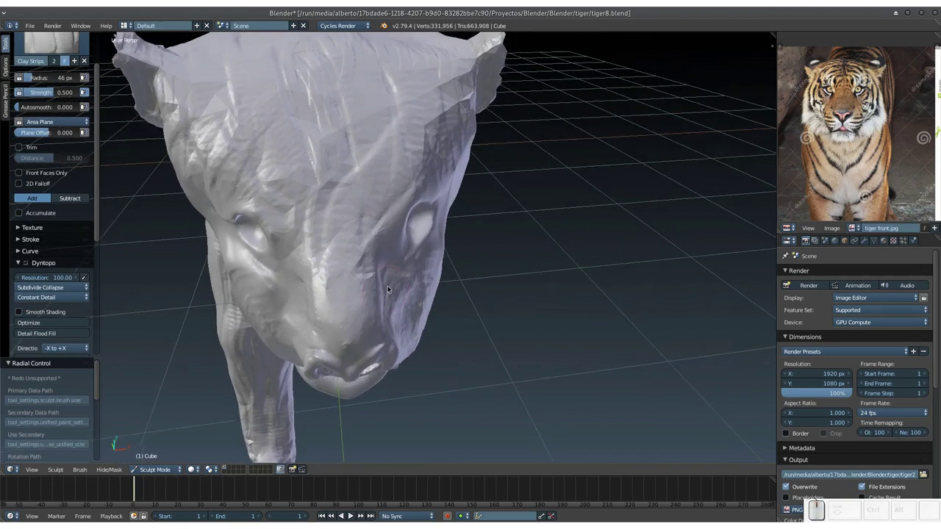
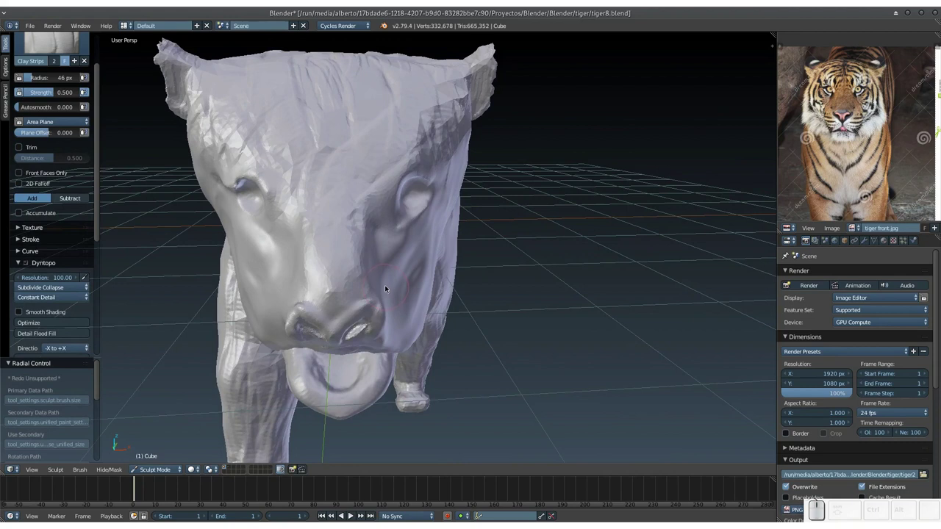
Step: Reposition and zoom the view to look at the underside of the tiger's head
{"action": "left_click_drag", "start_coordinate": [97, 229], "coordinate": [152, 250]}
{"action": "left_click_drag", "start_coordinate": [405, 285], "coordinate": [406, 288]}
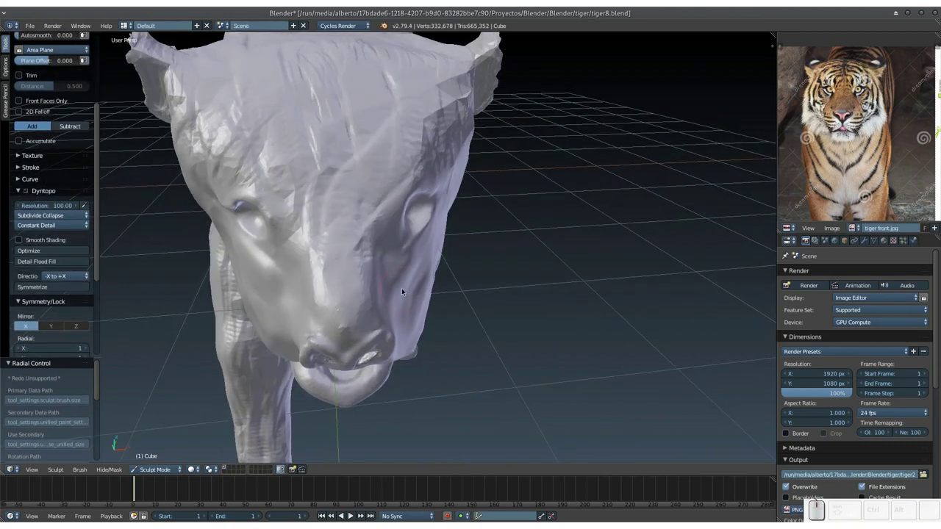
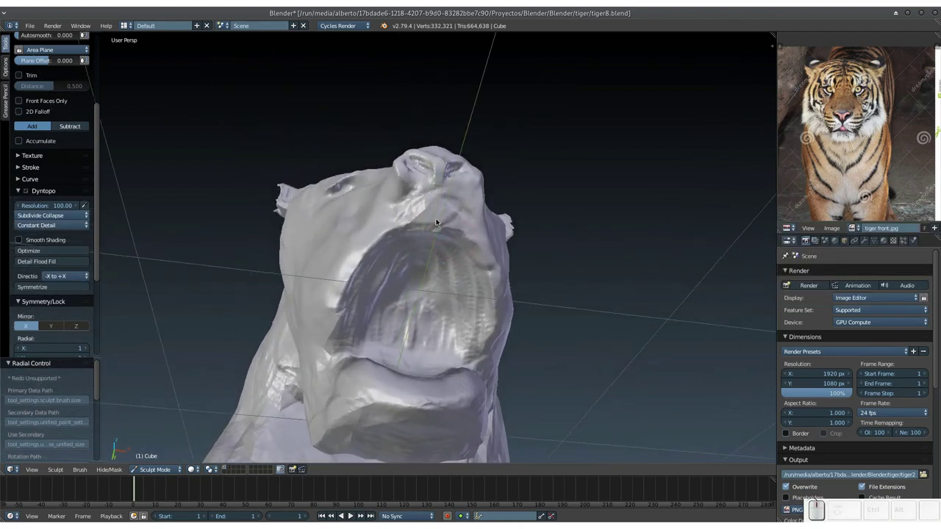
{"action": "right_click", "coordinate": [402, 188]}
{"action": "scroll", "scroll_direction": "up", "scroll_amount": 3}
{"action": "scroll", "scroll_direction": "down", "scroll_amount": 3}
{"action": "scroll", "scroll_direction": "up", "scroll_amount": 3}
Step: Lay Clay Strips under the jaw and add ridges along the throat from below
{"action": "left_click_drag", "start_coordinate": [422, 207], "coordinate": [411, 222]}
{"action": "left_click_drag", "start_coordinate": [429, 208], "coordinate": [415, 214]}
{"action": "middle_click", "coordinate": [411, 203]}
{"action": "middle_click", "coordinate": [414, 138]}
{"action": "left_click_drag", "start_coordinate": [416, 171], "coordinate": [409, 189]}
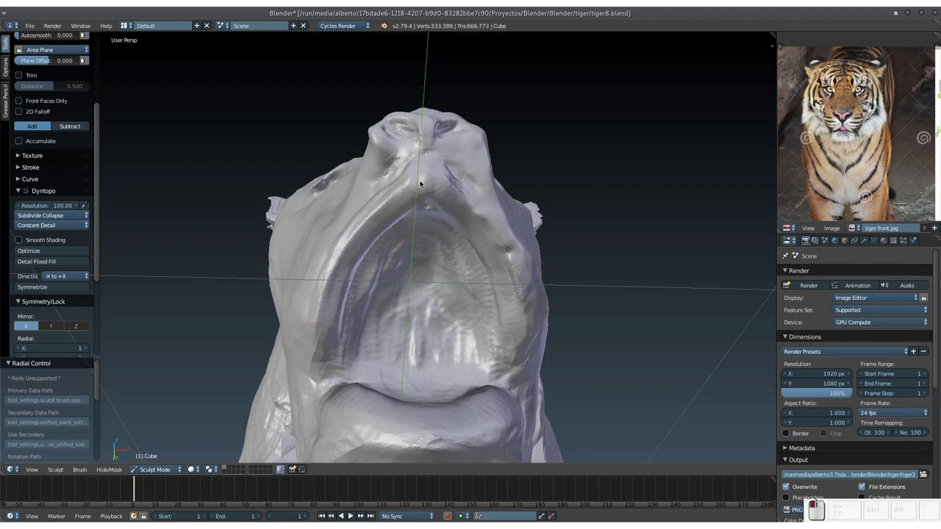
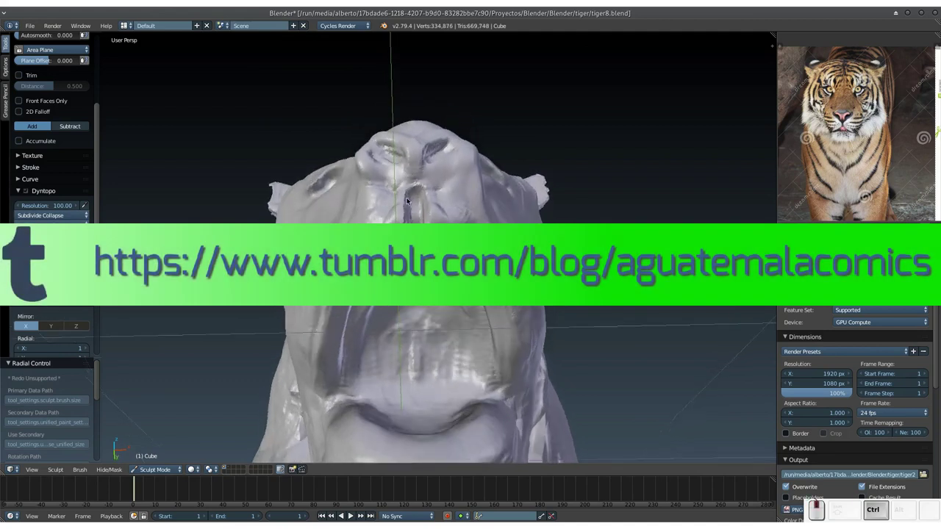
Step: Finish the underside of the chin and dab clay onto the muzzle from the side
{"action": "left_click_drag", "start_coordinate": [407, 210], "coordinate": [384, 222]}
{"action": "left_click_drag", "start_coordinate": [402, 153], "coordinate": [355, 213]}
{"action": "double_click", "coordinate": [362, 279]}
{"action": "middle_click", "coordinate": [363, 279]}
{"action": "left_click", "coordinate": [329, 327]}
{"action": "middle_click", "coordinate": [324, 318]}
Step: Shape the brow above the eye and the side of the face, saving the file midway
{"action": "left_click_drag", "start_coordinate": [294, 283], "coordinate": [302, 289]}
{"action": "left_click_drag", "start_coordinate": [303, 299], "coordinate": [362, 321]}
{"action": "left_click", "coordinate": [352, 315]}
{"action": "left_click", "coordinate": [351, 311]}
{"action": "key", "text": "ctrl+s"}
{"action": "left_click", "coordinate": [369, 302]}
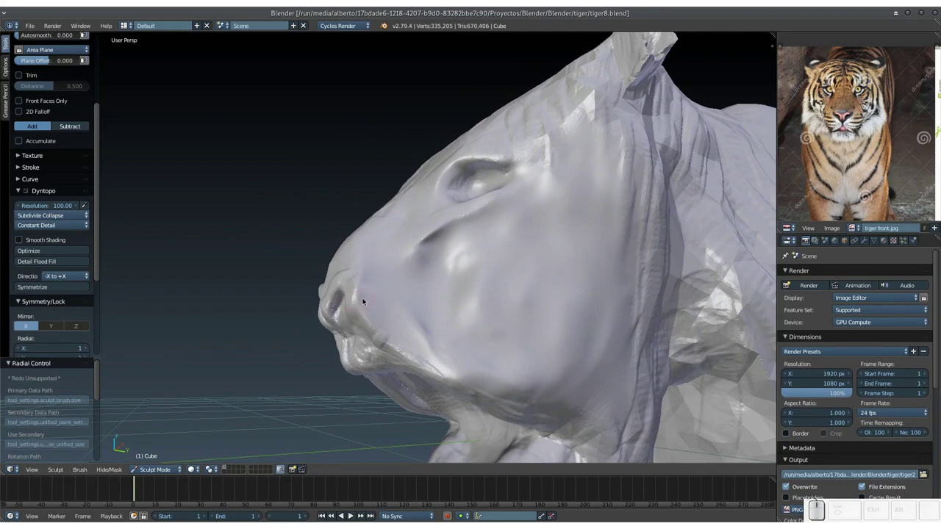
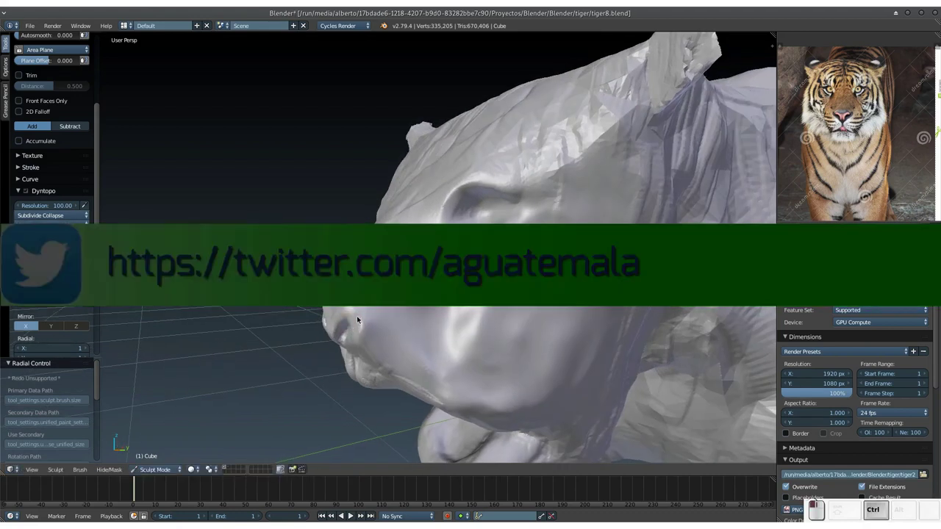
{"action": "left_click_drag", "start_coordinate": [360, 325], "coordinate": [344, 310]}
{"action": "left_click_drag", "start_coordinate": [348, 310], "coordinate": [371, 311]}
{"action": "left_click_drag", "start_coordinate": [368, 316], "coordinate": [366, 305]}
Step: Sculpt the nose bridge, nostrils and muzzle, ending with the head viewed front-on
{"action": "middle_click", "coordinate": [366, 306]}
{"action": "left_click", "coordinate": [450, 277]}
{"action": "middle_click", "coordinate": [406, 292]}
{"action": "left_click", "coordinate": [401, 300]}
{"action": "left_click_drag", "start_coordinate": [424, 312], "coordinate": [415, 300]}
{"action": "middle_click", "coordinate": [389, 290]}
{"action": "left_click_drag", "start_coordinate": [387, 305], "coordinate": [408, 288]}
{"action": "middle_click", "coordinate": [403, 289]}
{"action": "left_click", "coordinate": [392, 302]}
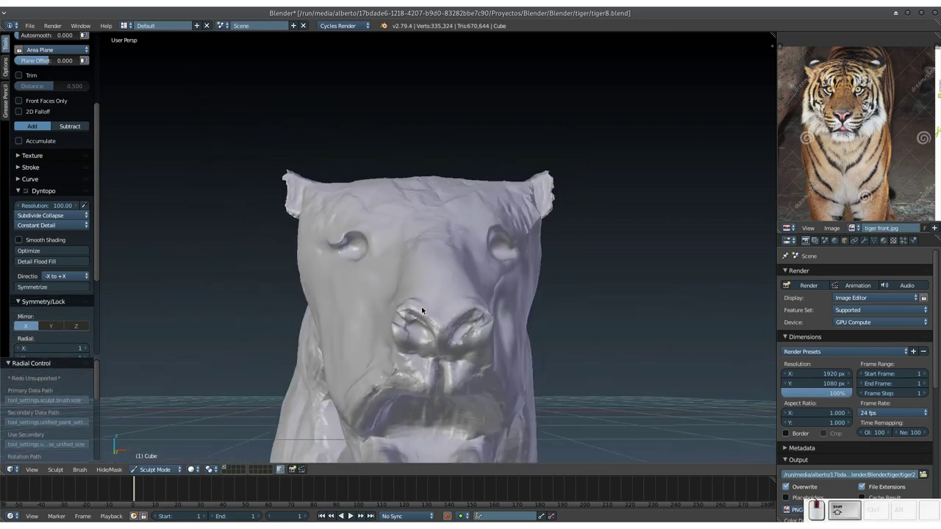
Step: From below, carve Clay Strips folds and ridges along the underside of the chin and jaw
{"action": "left_click_drag", "start_coordinate": [414, 304], "coordinate": [436, 300]}
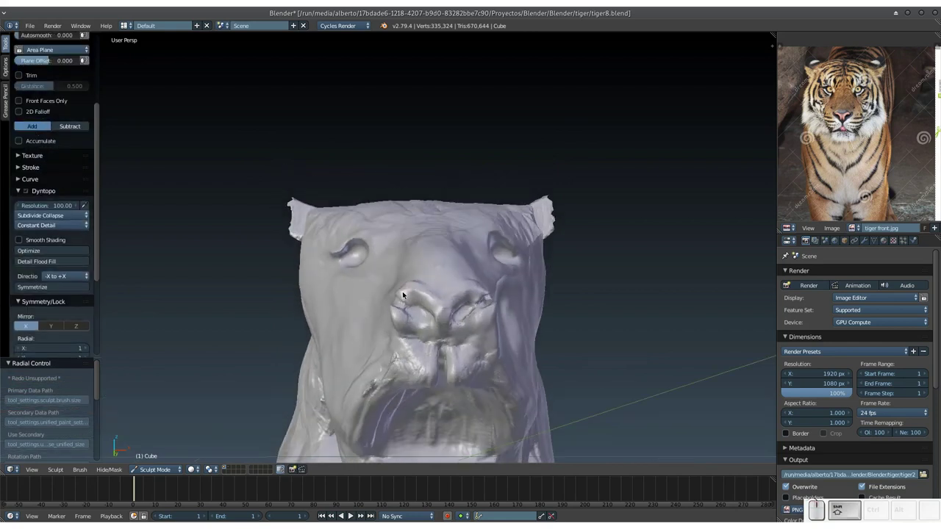
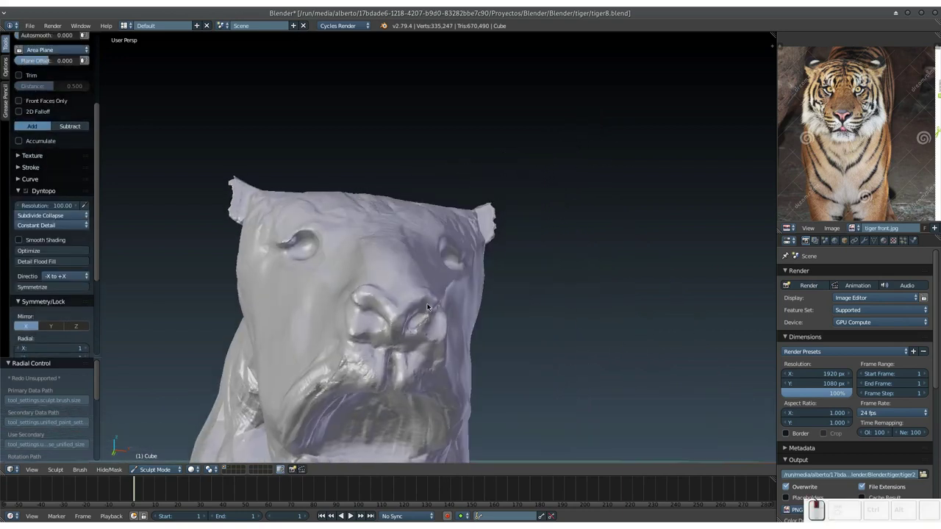
{"action": "middle_click", "coordinate": [408, 315]}
{"action": "left_click_drag", "start_coordinate": [348, 326], "coordinate": [400, 317]}
{"action": "middle_click", "coordinate": [400, 316]}
{"action": "middle_click", "coordinate": [419, 310]}
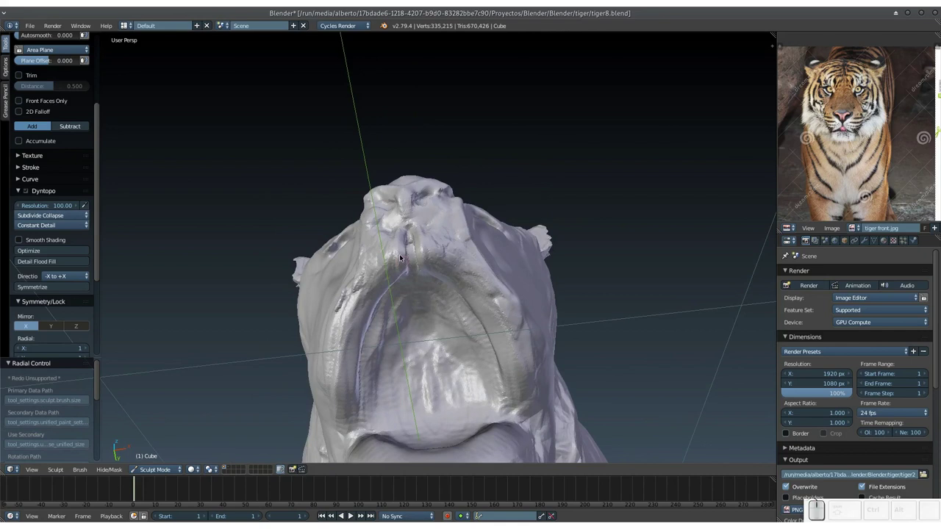
{"action": "middle_click", "coordinate": [405, 244]}
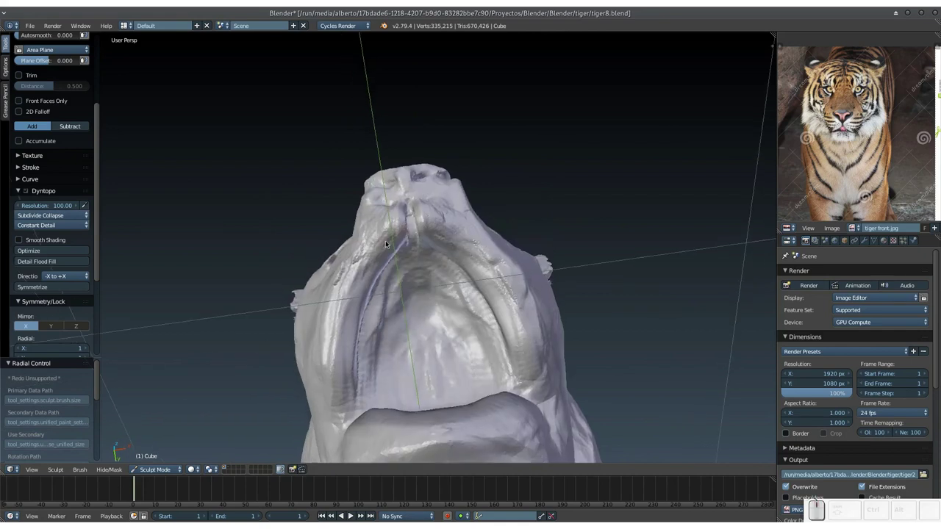
{"action": "key", "text": "f"}
{"action": "left_click_drag", "start_coordinate": [385, 247], "coordinate": [351, 305]}
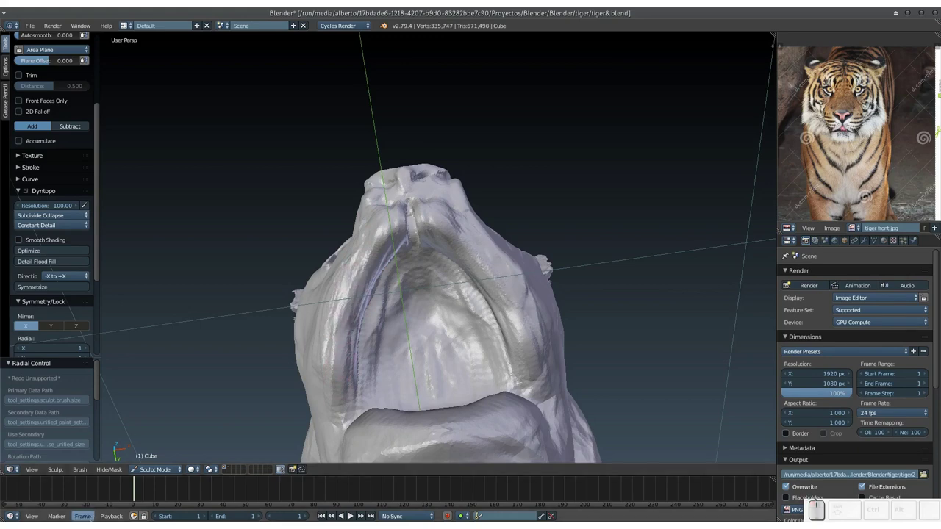
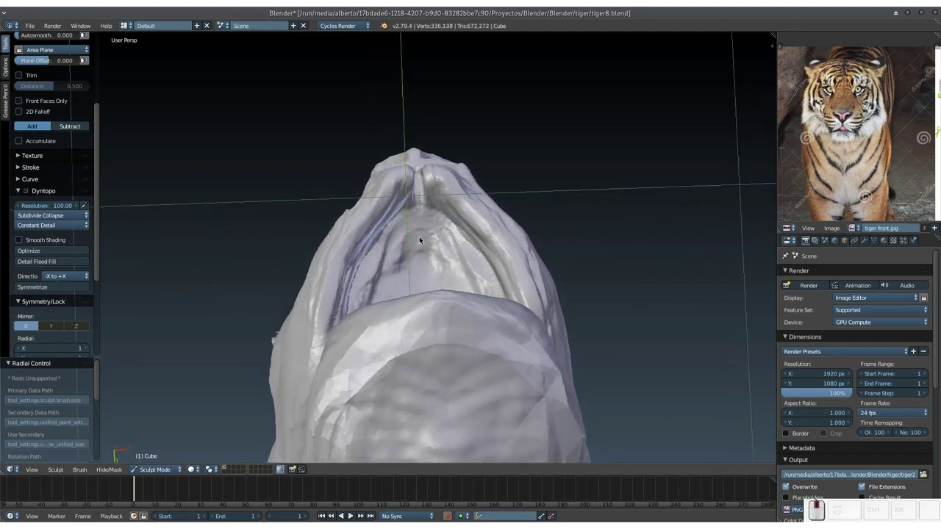
Step: Add more clay under the chin and reshape the mouth area below the nose
{"action": "left_click_drag", "start_coordinate": [399, 227], "coordinate": [391, 233]}
{"action": "left_click_drag", "start_coordinate": [385, 242], "coordinate": [422, 220]}
{"action": "left_click", "coordinate": [402, 215]}
{"action": "left_click_drag", "start_coordinate": [430, 236], "coordinate": [504, 279]}
{"action": "left_click", "coordinate": [503, 279]}
{"action": "key", "text": "shift+KP_1"}
{"action": "left_click_drag", "start_coordinate": [530, 273], "coordinate": [412, 270]}
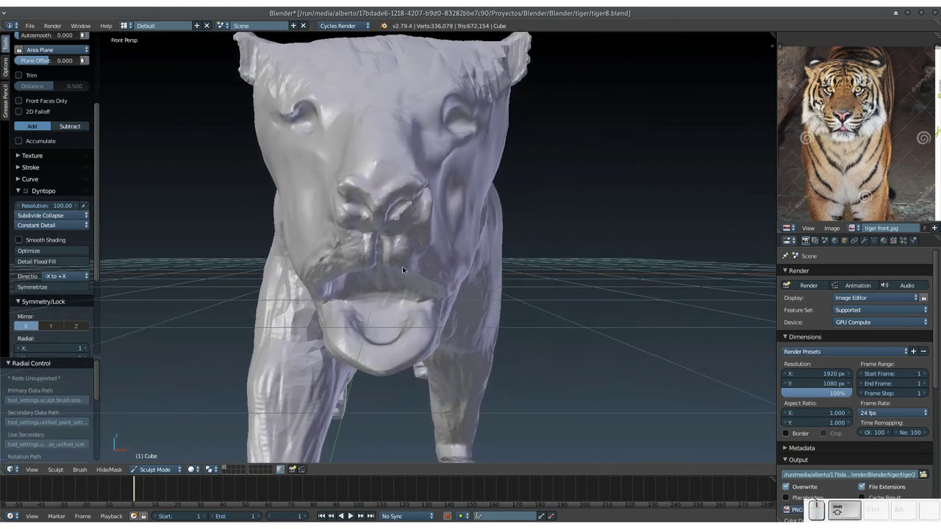
{"action": "left_click", "coordinate": [431, 274]}
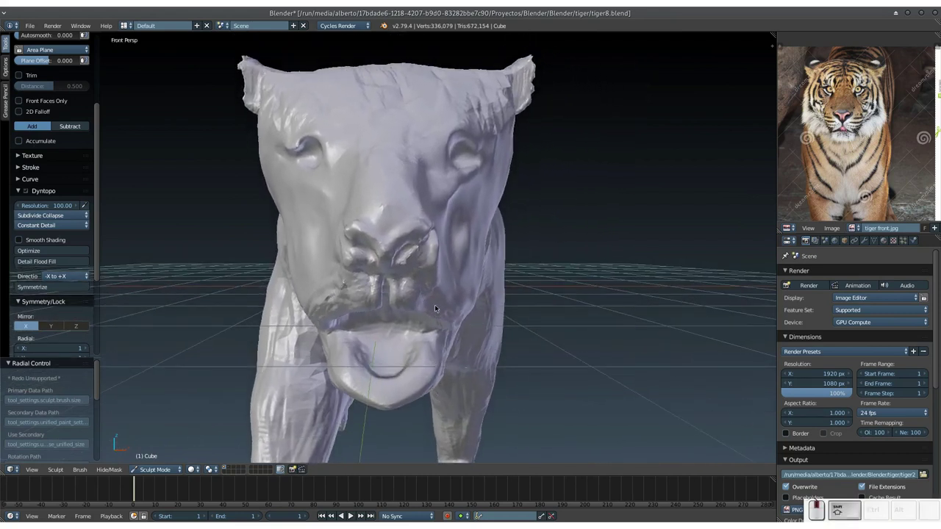
Step: Save the file and adjust brush settings in the sculpt tool panel
{"action": "left_click", "coordinate": [435, 290]}
{"action": "left_click", "coordinate": [507, 242]}
{"action": "key", "text": "ctrl+s"}
{"action": "left_click", "coordinate": [472, 245]}
{"action": "left_click", "coordinate": [534, 245]}
{"action": "left_click_drag", "start_coordinate": [473, 246], "coordinate": [502, 219]}
{"action": "left_click", "coordinate": [499, 223]}
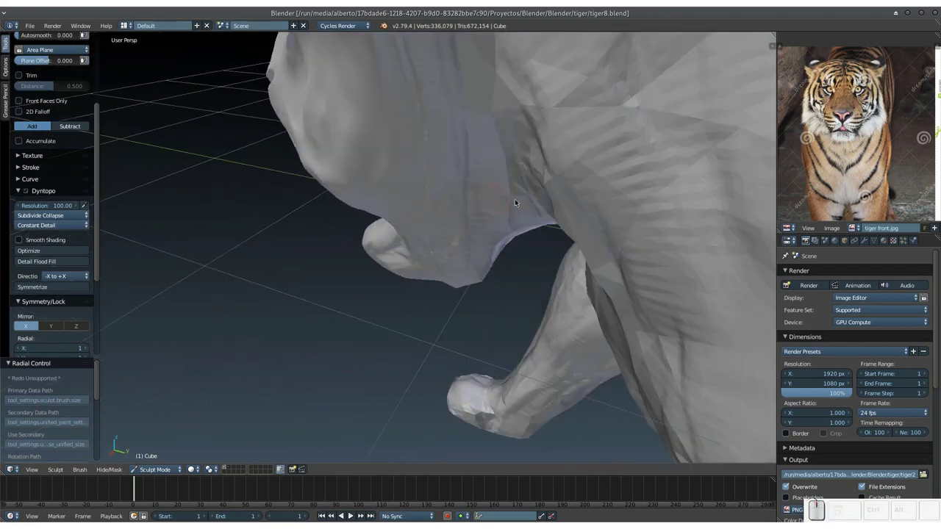
{"action": "left_click_drag", "start_coordinate": [495, 218], "coordinate": [378, 269]}
{"action": "left_click", "coordinate": [387, 314]}
Step: Resize the brush radius, switch to the Grab brush and pull the throat mesh beneath the jaw
{"action": "key", "text": "f"}
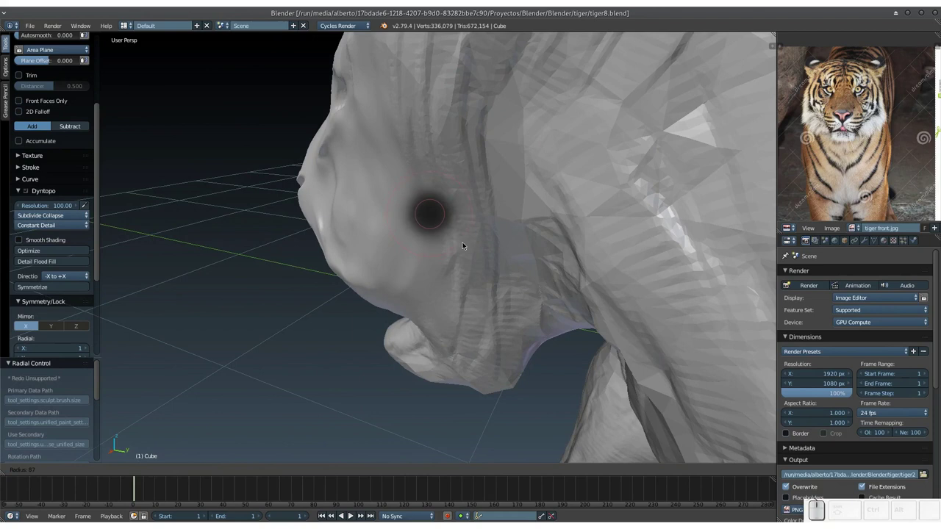
{"action": "left_click", "coordinate": [465, 251]}
{"action": "key", "text": "g"}
{"action": "left_click", "coordinate": [459, 222]}
{"action": "left_click_drag", "start_coordinate": [455, 251], "coordinate": [432, 244]}
{"action": "left_click_drag", "start_coordinate": [424, 243], "coordinate": [419, 238]}
{"action": "left_click_drag", "start_coordinate": [426, 220], "coordinate": [419, 217]}
{"action": "left_click", "coordinate": [421, 182]}
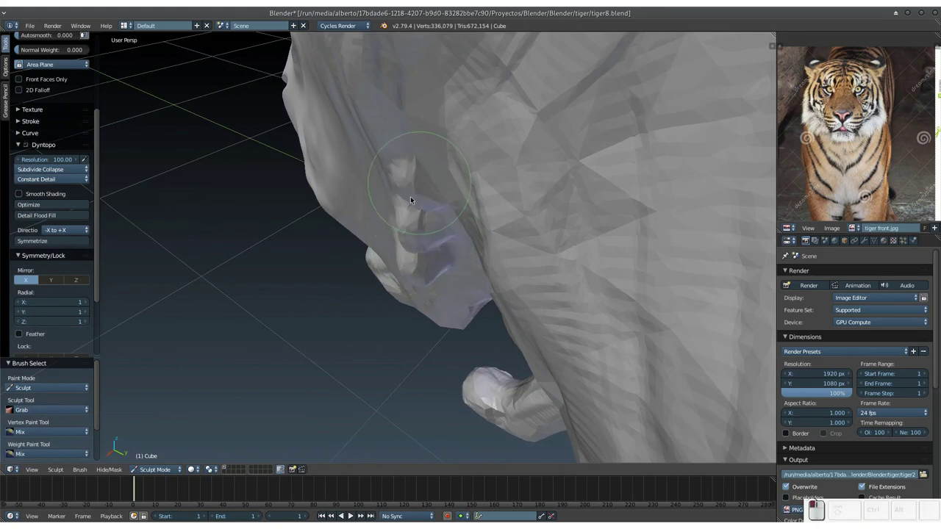
Step: Drag the tiger's cheek outward with the Grab brush and orbit to check the shape
{"action": "left_click", "coordinate": [413, 152]}
{"action": "left_click_drag", "start_coordinate": [400, 199], "coordinate": [496, 179]}
{"action": "left_click_drag", "start_coordinate": [404, 198], "coordinate": [497, 178]}
{"action": "left_click", "coordinate": [502, 190]}
{"action": "middle_click", "coordinate": [503, 190]}
{"action": "left_click_drag", "start_coordinate": [469, 194], "coordinate": [466, 229]}
{"action": "left_click_drag", "start_coordinate": [462, 230], "coordinate": [484, 217]}
Step: Work a row of grab strokes up both sides of the face to widen the cheeks
{"action": "left_click", "coordinate": [490, 192]}
{"action": "left_click", "coordinate": [494, 156]}
{"action": "left_click", "coordinate": [502, 122]}
{"action": "left_click", "coordinate": [511, 86]}
{"action": "left_click", "coordinate": [508, 82]}
{"action": "left_click", "coordinate": [510, 76]}
{"action": "left_click_drag", "start_coordinate": [496, 154], "coordinate": [463, 221]}
{"action": "left_click", "coordinate": [474, 239]}
{"action": "left_click", "coordinate": [483, 217]}
{"action": "left_click", "coordinate": [454, 213]}
{"action": "left_click", "coordinate": [443, 177]}
{"action": "left_click", "coordinate": [435, 142]}
{"action": "left_click", "coordinate": [430, 114]}
{"action": "left_click", "coordinate": [420, 87]}
{"action": "left_click", "coordinate": [425, 137]}
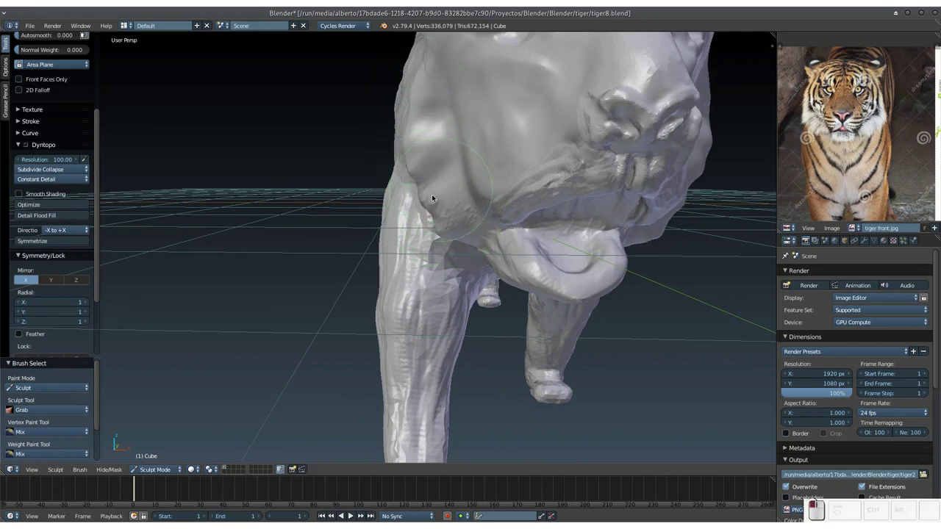
Step: Pull the lower cheek and jaw area outward with longer grab strokes
{"action": "left_click_drag", "start_coordinate": [445, 218], "coordinate": [429, 109]}
{"action": "left_click", "coordinate": [428, 125]}
{"action": "left_click_drag", "start_coordinate": [430, 220], "coordinate": [499, 183]}
{"action": "left_click", "coordinate": [501, 196]}
{"action": "left_click_drag", "start_coordinate": [498, 193], "coordinate": [502, 163]}
{"action": "left_click", "coordinate": [491, 209]}
{"action": "left_click", "coordinate": [502, 271]}
{"action": "left_click_drag", "start_coordinate": [489, 243], "coordinate": [488, 222]}
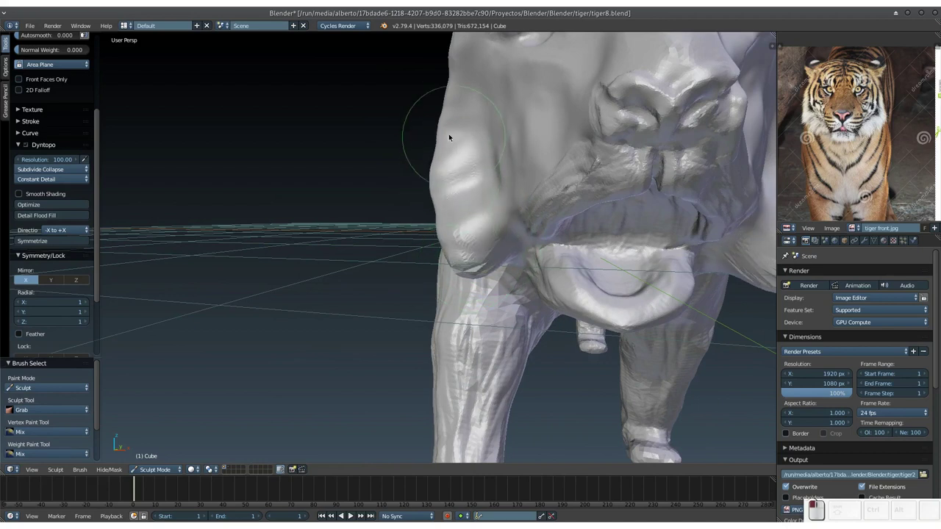
{"action": "left_click", "coordinate": [447, 161]}
{"action": "left_click", "coordinate": [460, 207]}
Step: Zoom out, adjust the jaw from a new angle and save the file with Ctrl+S
{"action": "key", "text": "KP_Subtract"}
{"action": "left_click", "coordinate": [460, 234]}
{"action": "left_click", "coordinate": [467, 235]}
{"action": "middle_click", "coordinate": [467, 234]}
{"action": "left_click", "coordinate": [444, 216]}
{"action": "middle_click", "coordinate": [444, 216]}
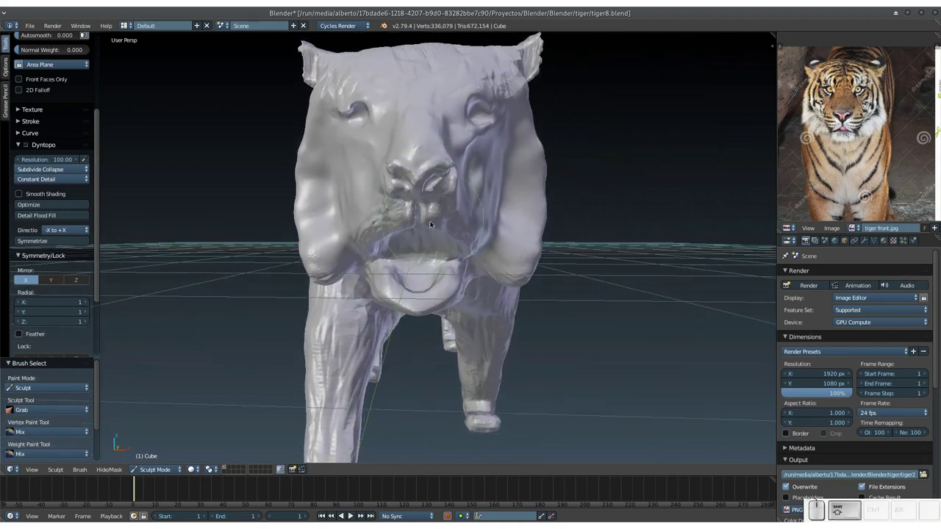
{"action": "left_click", "coordinate": [436, 259]}
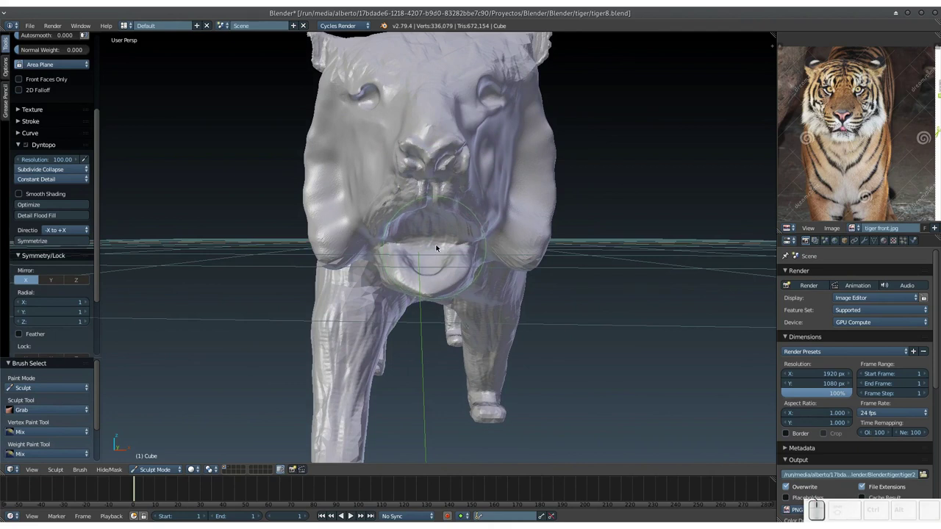
{"action": "key", "text": "ctrl+s"}
{"action": "left_click", "coordinate": [457, 231]}
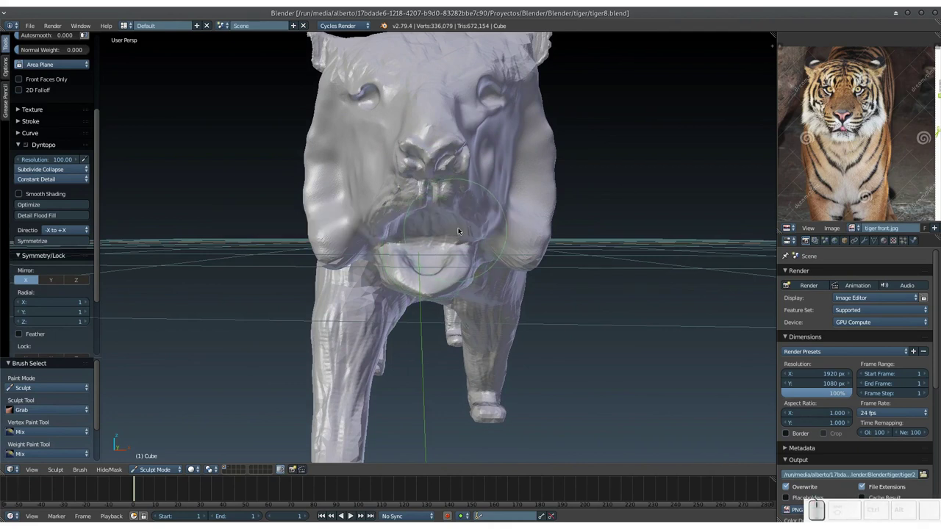
{"action": "left_click_drag", "start_coordinate": [441, 226], "coordinate": [449, 255]}
{"action": "left_click", "coordinate": [444, 273]}
Step: Adjust brush strength, switch to the side view and drag the lower jaw downward into a fuller shape
{"action": "key", "text": "shift+f"}
{"action": "middle_click", "coordinate": [407, 291]}
{"action": "key", "text": "3"}
{"action": "left_click_drag", "start_coordinate": [449, 218], "coordinate": [454, 264]}
{"action": "left_click", "coordinate": [435, 246]}
{"action": "left_click_drag", "start_coordinate": [414, 286], "coordinate": [405, 341]}
{"action": "middle_click", "coordinate": [458, 305]}
{"action": "left_click", "coordinate": [441, 305]}
{"action": "middle_click", "coordinate": [527, 321]}
{"action": "left_click_drag", "start_coordinate": [525, 308], "coordinate": [482, 323]}
{"action": "left_click", "coordinate": [466, 323]}
Step: Refine the chin and the hollow beneath the head, orbiting to view it from below
{"action": "left_click_drag", "start_coordinate": [493, 242], "coordinate": [468, 239]}
{"action": "left_click", "coordinate": [453, 288]}
{"action": "left_click", "coordinate": [457, 275]}
{"action": "left_click", "coordinate": [451, 288]}
{"action": "middle_click", "coordinate": [449, 294]}
{"action": "left_click", "coordinate": [422, 372]}
{"action": "left_click_drag", "start_coordinate": [415, 376], "coordinate": [414, 356]}
{"action": "left_click", "coordinate": [419, 354]}
{"action": "left_click_drag", "start_coordinate": [423, 346], "coordinate": [441, 263]}
{"action": "middle_click", "coordinate": [446, 259]}
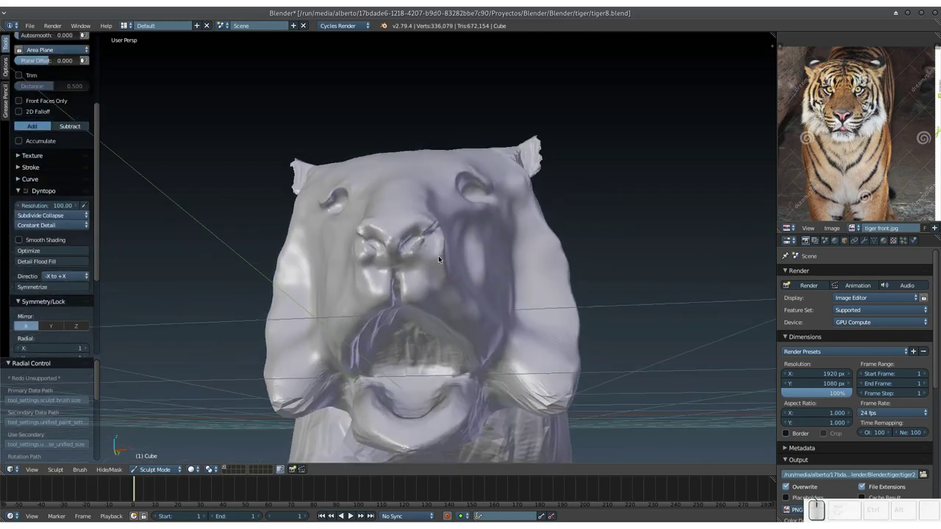
Step: Zoom in on the nose and stroke around the nostrils to deepen them, resizing the brush
{"action": "key", "text": "KP_Add"}
{"action": "middle_click", "coordinate": [441, 256]}
{"action": "left_click", "coordinate": [446, 270]}
{"action": "middle_click", "coordinate": [457, 273]}
{"action": "left_click", "coordinate": [467, 277]}
{"action": "left_click", "coordinate": [444, 288]}
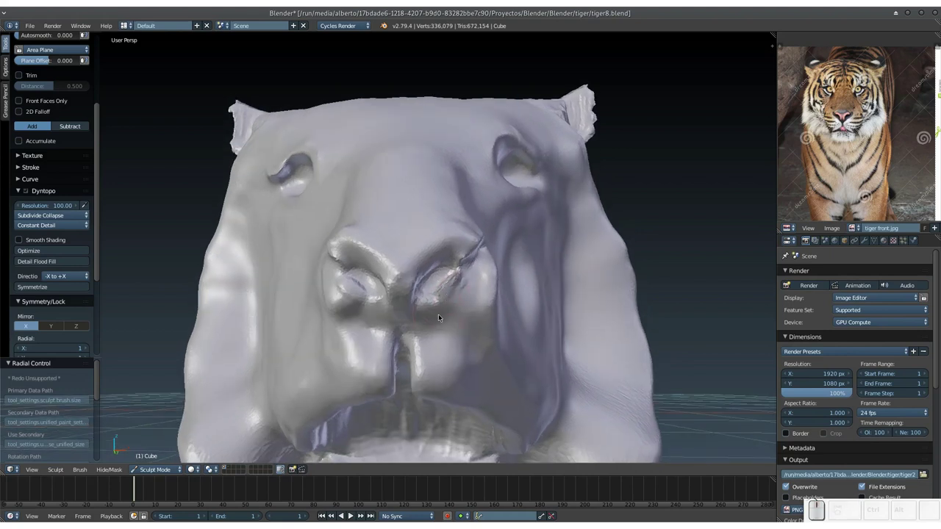
{"action": "key", "text": "f"}
{"action": "left_click", "coordinate": [431, 315]}
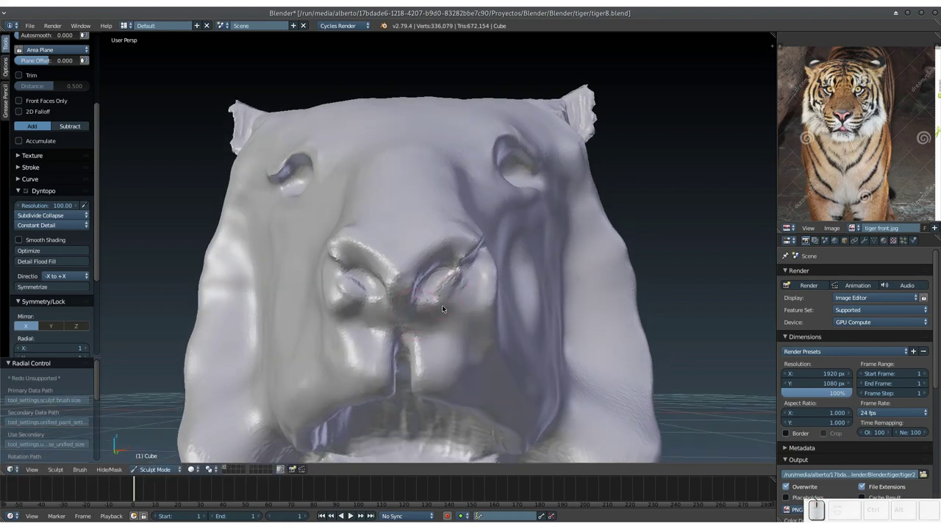
Step: Save the file and carve further into the nostril openings, orbiting to check depth
{"action": "key", "text": "ctrl+s"}
{"action": "left_click", "coordinate": [447, 304]}
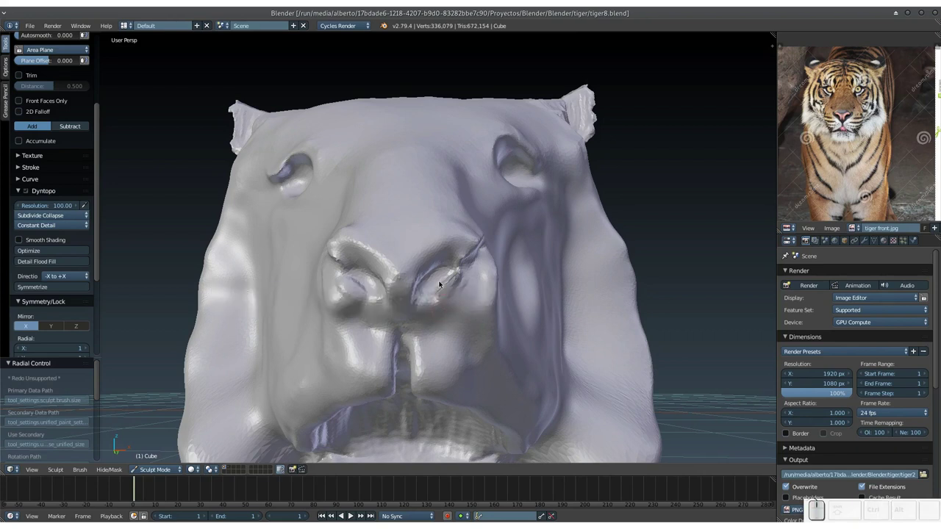
{"action": "left_click", "coordinate": [453, 283]}
{"action": "left_click_drag", "start_coordinate": [457, 284], "coordinate": [427, 299]}
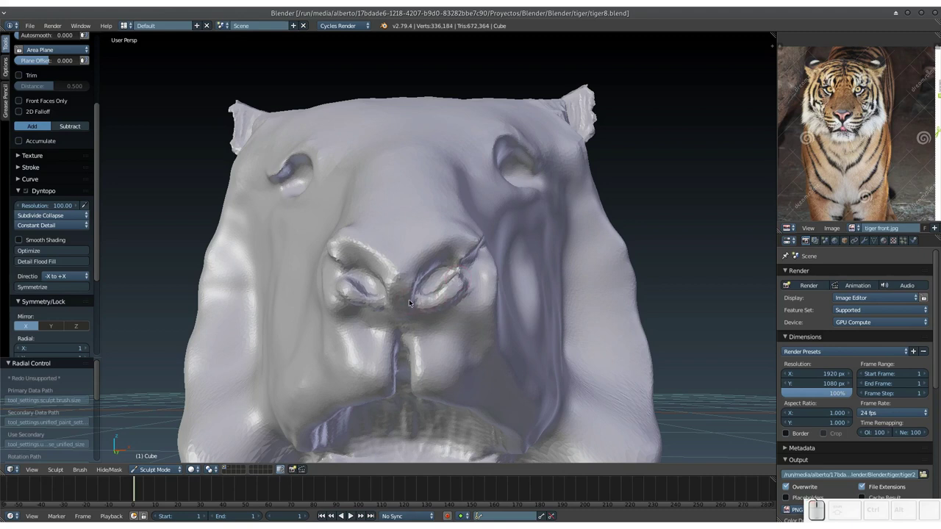
{"action": "middle_click", "coordinate": [404, 287]}
{"action": "middle_click", "coordinate": [410, 285]}
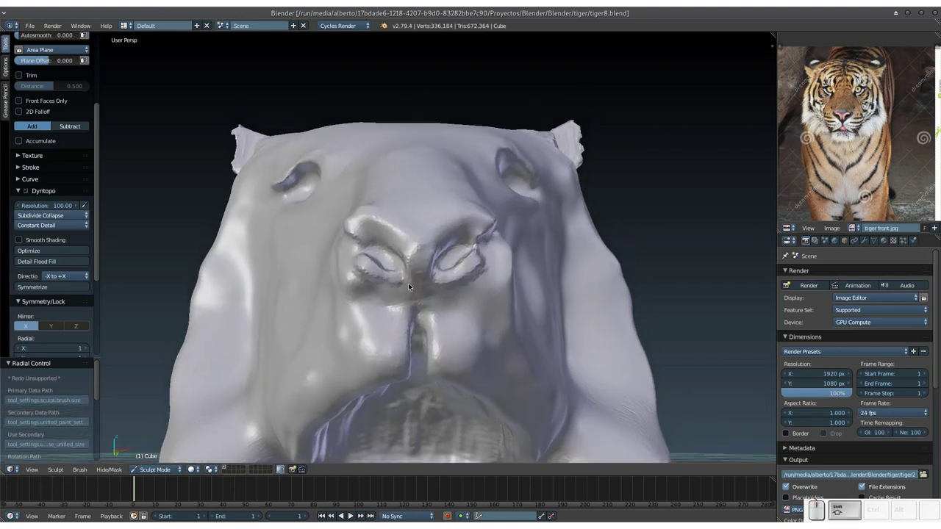
Step: Resize the brush and stroke a crease down the centre line of the nose, staying in Sculpt Mode
{"action": "key", "text": "f"}
{"action": "left_click", "coordinate": [415, 285]}
{"action": "left_click", "coordinate": [413, 263]}
{"action": "left_click_drag", "start_coordinate": [422, 222], "coordinate": [423, 221]}
{"action": "left_click", "coordinate": [422, 220]}
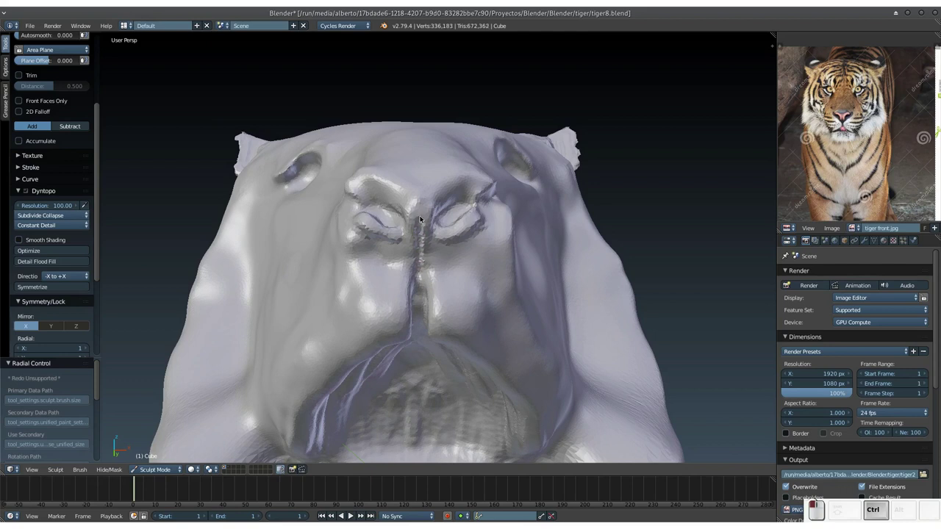
{"action": "left_click", "coordinate": [167, 470]}
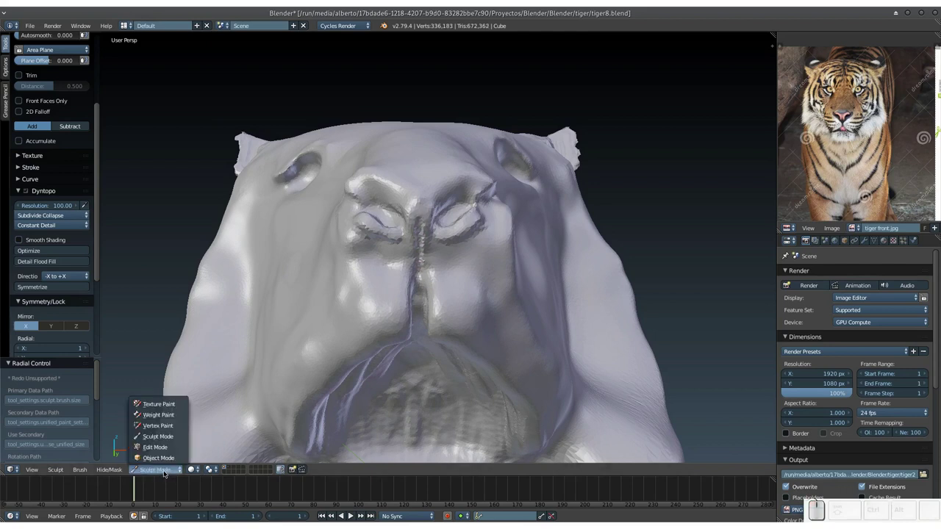
{"action": "left_click", "coordinate": [167, 471]}
{"action": "left_click_drag", "start_coordinate": [423, 205], "coordinate": [421, 202]}
{"action": "middle_click", "coordinate": [427, 204]}
Step: Continue shaping the nostrils and nose bridge with the current brush, resizing as needed
{"action": "left_click", "coordinate": [423, 220]}
{"action": "left_click", "coordinate": [429, 250]}
{"action": "middle_click", "coordinate": [430, 249]}
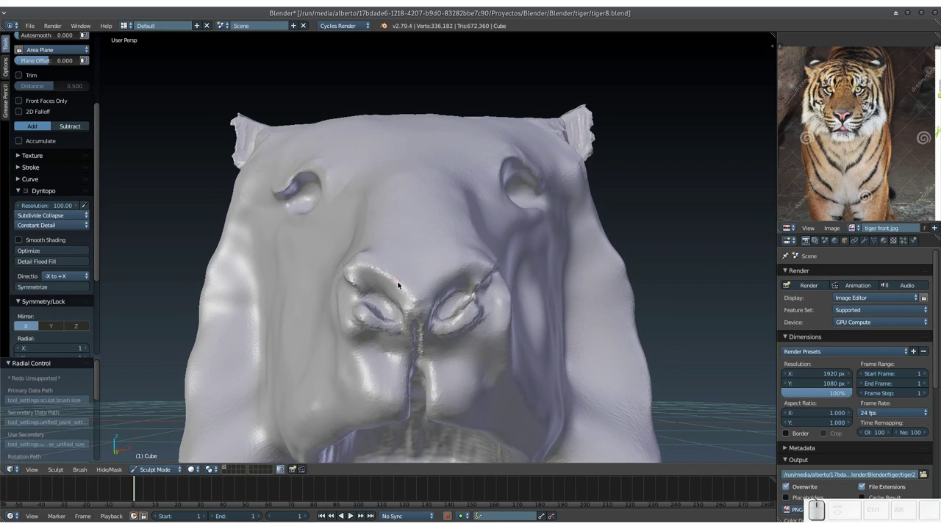
{"action": "key", "text": "f"}
{"action": "left_click", "coordinate": [405, 287]}
{"action": "left_click_drag", "start_coordinate": [372, 266], "coordinate": [423, 289]}
{"action": "left_click_drag", "start_coordinate": [410, 294], "coordinate": [398, 271]}
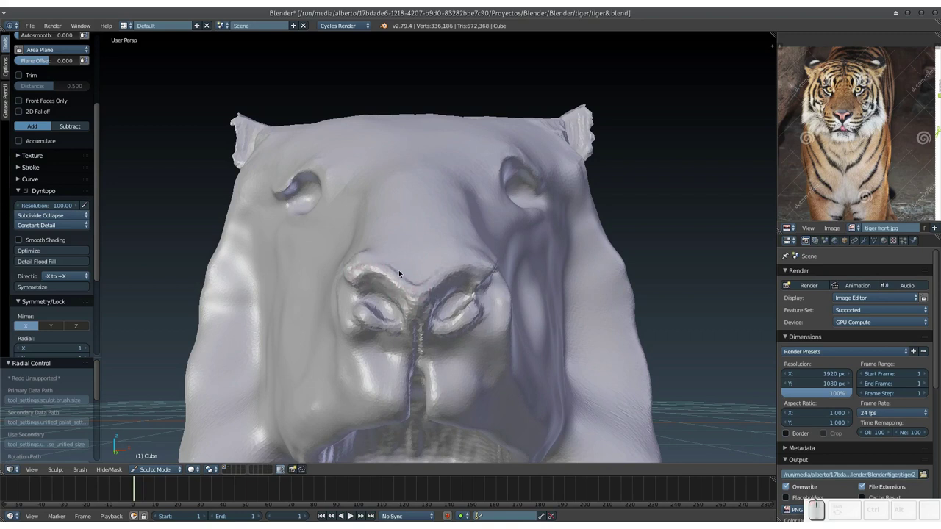
Step: Add short strokes below the nostrils and orbit to view the nose from underneath
{"action": "left_click", "coordinate": [401, 292]}
{"action": "left_click", "coordinate": [397, 278]}
{"action": "left_click", "coordinate": [397, 300]}
{"action": "middle_click", "coordinate": [410, 252]}
{"action": "middle_click", "coordinate": [402, 266]}
{"action": "left_click", "coordinate": [430, 319]}
{"action": "key", "text": "f"}
{"action": "left_click", "coordinate": [399, 255]}
Step: Switch to the Grab brush with G and tug the nose tip into place
{"action": "key", "text": "g"}
{"action": "left_click", "coordinate": [409, 217]}
{"action": "left_click", "coordinate": [409, 229]}
{"action": "left_click", "coordinate": [414, 210]}
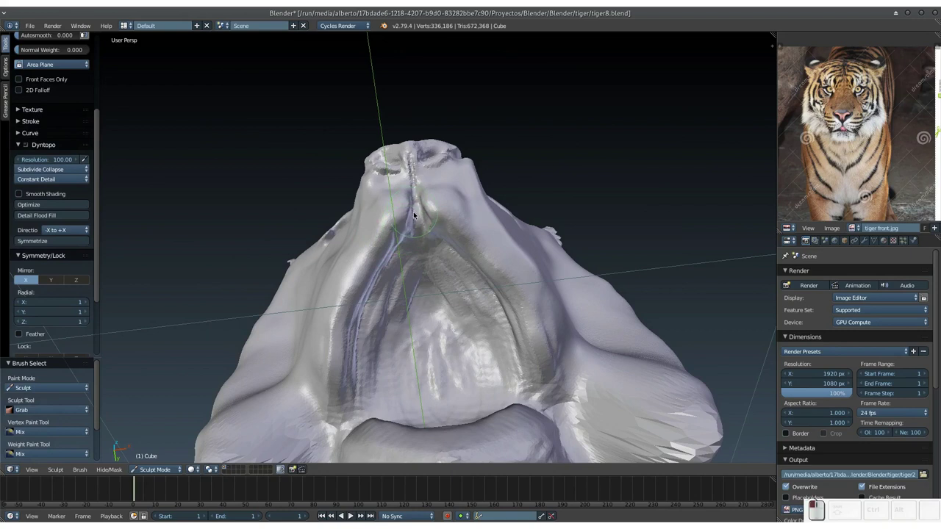
Step: Reshape the underside of the muzzle with the Grab brush
{"action": "left_click", "coordinate": [417, 206]}
{"action": "left_click_drag", "start_coordinate": [418, 212], "coordinate": [416, 198]}
{"action": "left_click", "coordinate": [417, 194]}
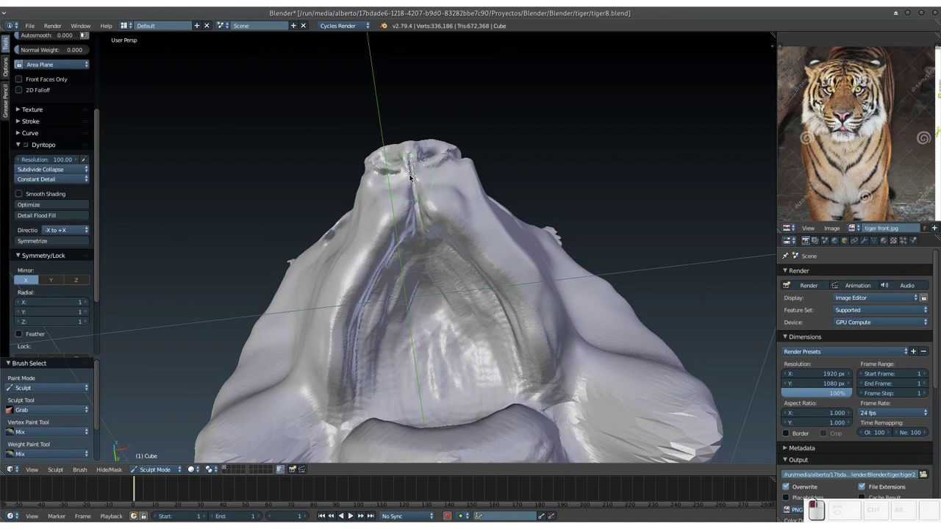
{"action": "left_click", "coordinate": [406, 208]}
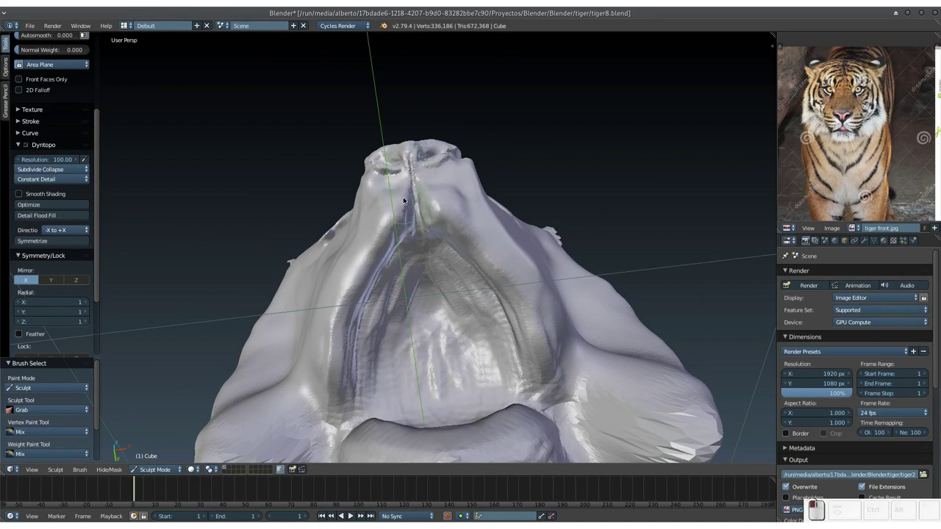
{"action": "left_click_drag", "start_coordinate": [405, 219], "coordinate": [391, 193]}
{"action": "left_click_drag", "start_coordinate": [391, 210], "coordinate": [368, 235]}
Step: Orbit to a front view, resize the brush and sculpt a cleft into the upper lip below the nostrils
{"action": "middle_click", "coordinate": [369, 249]}
{"action": "middle_click", "coordinate": [378, 287]}
{"action": "middle_click", "coordinate": [388, 278]}
{"action": "middle_click", "coordinate": [374, 249]}
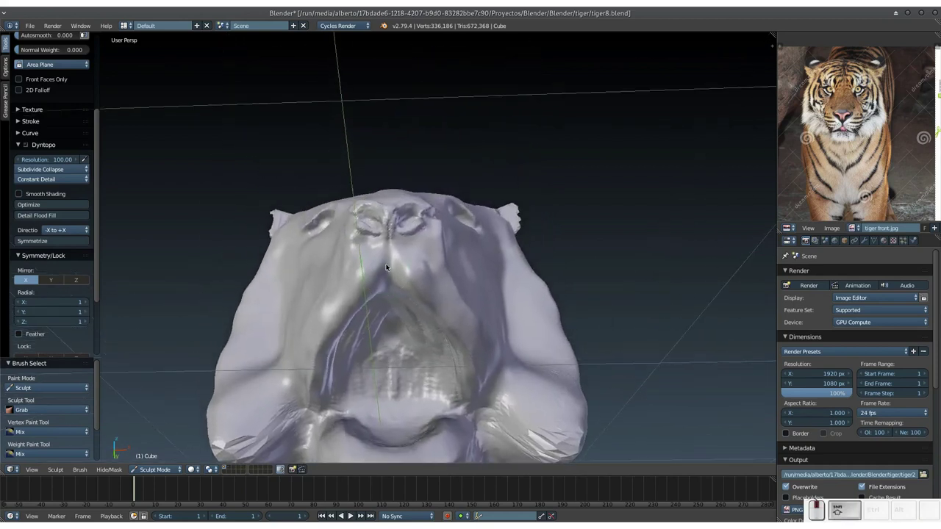
{"action": "key", "text": "shift+3"}
{"action": "key", "text": "f"}
{"action": "left_click_drag", "start_coordinate": [374, 250], "coordinate": [366, 284]}
{"action": "left_click", "coordinate": [365, 287]}
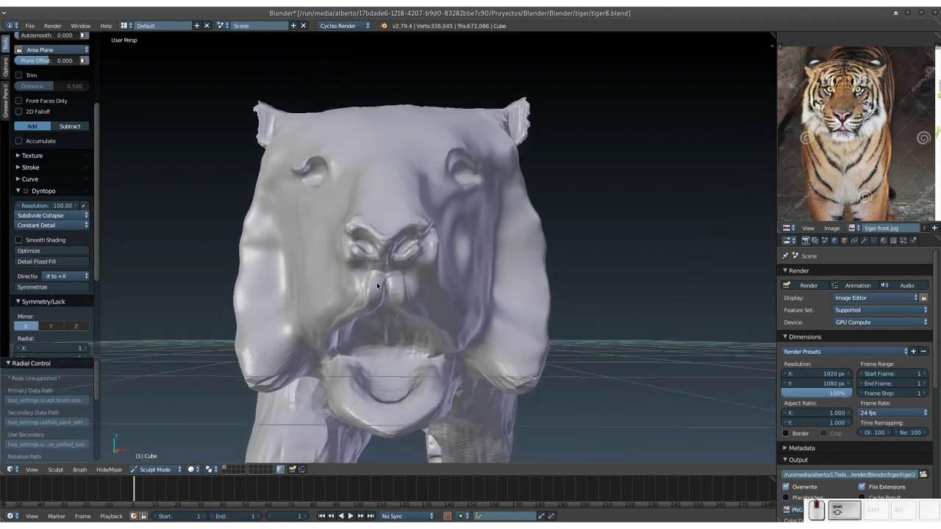
Step: Orbit to the side of the muzzle and stroke volume along the upper lip fold
{"action": "left_click_drag", "start_coordinate": [366, 273], "coordinate": [368, 272]}
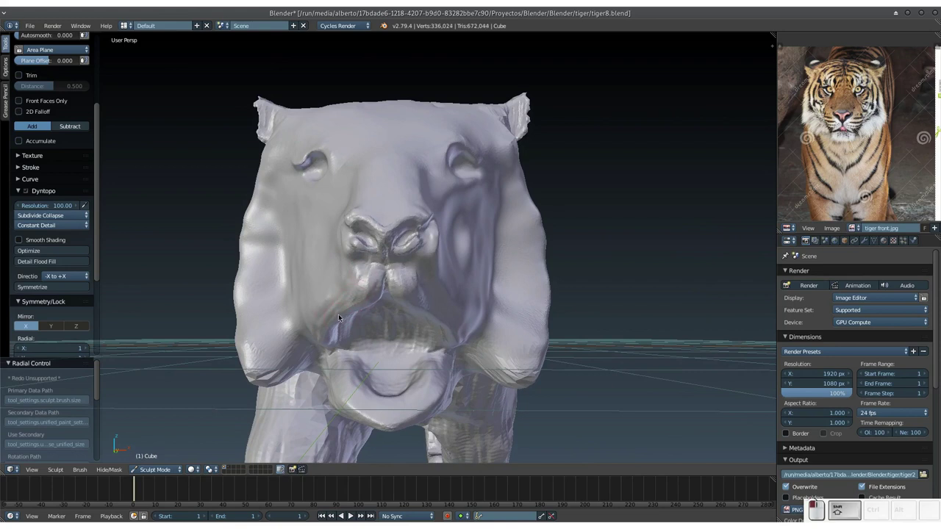
{"action": "left_click_drag", "start_coordinate": [360, 296], "coordinate": [378, 259]}
{"action": "middle_click", "coordinate": [362, 273]}
{"action": "middle_click", "coordinate": [379, 265]}
{"action": "left_click_drag", "start_coordinate": [374, 260], "coordinate": [366, 370]}
{"action": "left_click_drag", "start_coordinate": [371, 391], "coordinate": [342, 304]}
Step: Sweep long strokes along the mouth line and nose bridge side to smooth and round them
{"action": "left_click_drag", "start_coordinate": [343, 303], "coordinate": [328, 348]}
{"action": "left_click_drag", "start_coordinate": [344, 301], "coordinate": [261, 273]}
{"action": "left_click_drag", "start_coordinate": [281, 290], "coordinate": [222, 261]}
{"action": "left_click_drag", "start_coordinate": [222, 275], "coordinate": [230, 301]}
{"action": "left_click_drag", "start_coordinate": [228, 302], "coordinate": [398, 284]}
{"action": "left_click_drag", "start_coordinate": [382, 211], "coordinate": [346, 177]}
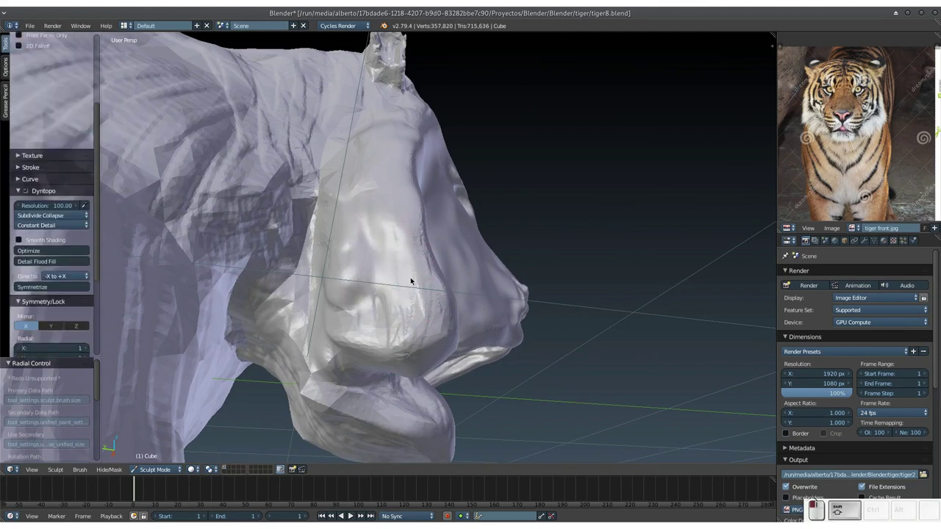
Step: Build up the side of the tiger's muzzle with repeated sculpt strokes
{"action": "left_click_drag", "start_coordinate": [413, 289], "coordinate": [341, 330]}
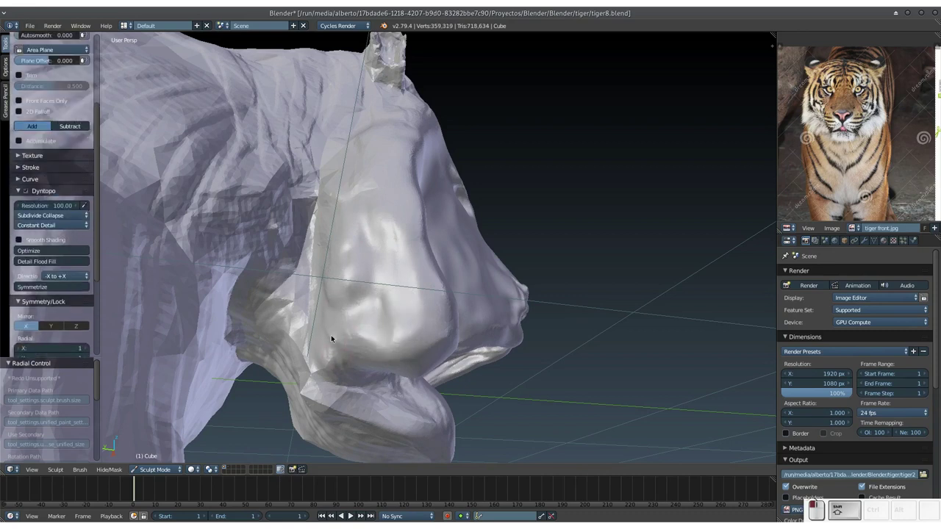
{"action": "left_click_drag", "start_coordinate": [319, 403], "coordinate": [343, 306]}
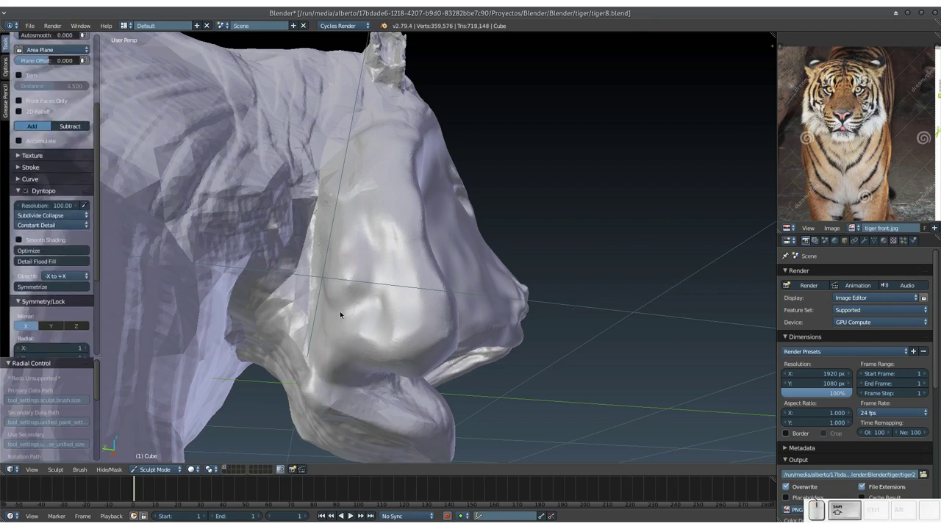
{"action": "left_click_drag", "start_coordinate": [334, 313], "coordinate": [363, 226]}
{"action": "left_click_drag", "start_coordinate": [351, 182], "coordinate": [420, 247]}
{"action": "left_click", "coordinate": [409, 255]}
{"action": "left_click_drag", "start_coordinate": [403, 287], "coordinate": [363, 246]}
{"action": "left_click_drag", "start_coordinate": [371, 237], "coordinate": [324, 302]}
{"action": "left_click", "coordinate": [320, 318]}
{"action": "middle_click", "coordinate": [339, 331]}
Step: Smooth the muzzle into the cheek and chin, checking the head from the front
{"action": "key", "text": "ctrl+shift+s"}
{"action": "left_click", "coordinate": [377, 298]}
{"action": "left_click", "coordinate": [421, 289]}
{"action": "left_click", "coordinate": [430, 241]}
{"action": "left_click", "coordinate": [387, 299]}
{"action": "left_click", "coordinate": [412, 278]}
{"action": "left_click", "coordinate": [403, 279]}
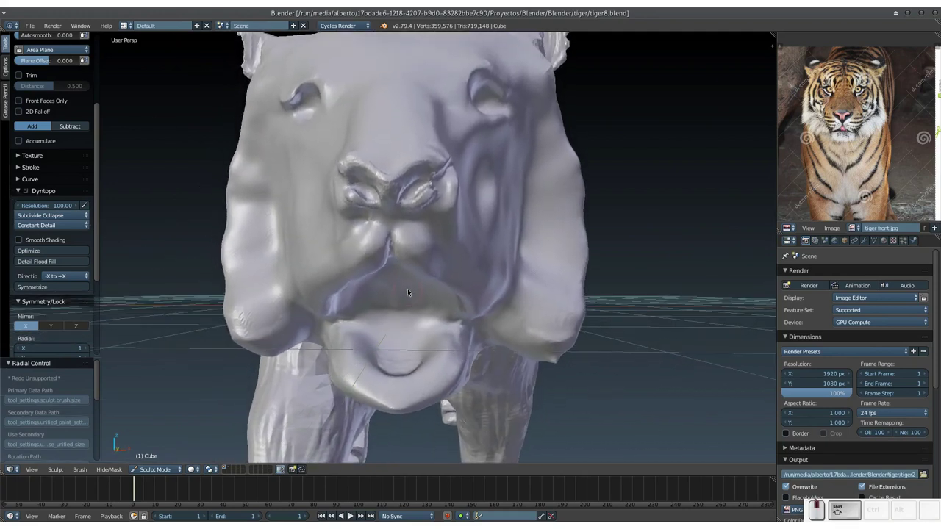
Step: Resize the brush and switch to Grab, pulling the muzzle into shape
{"action": "left_click", "coordinate": [408, 285]}
{"action": "left_click", "coordinate": [419, 267]}
{"action": "key", "text": "f"}
{"action": "left_click", "coordinate": [433, 275]}
{"action": "middle_click", "coordinate": [441, 259]}
{"action": "left_click", "coordinate": [428, 256]}
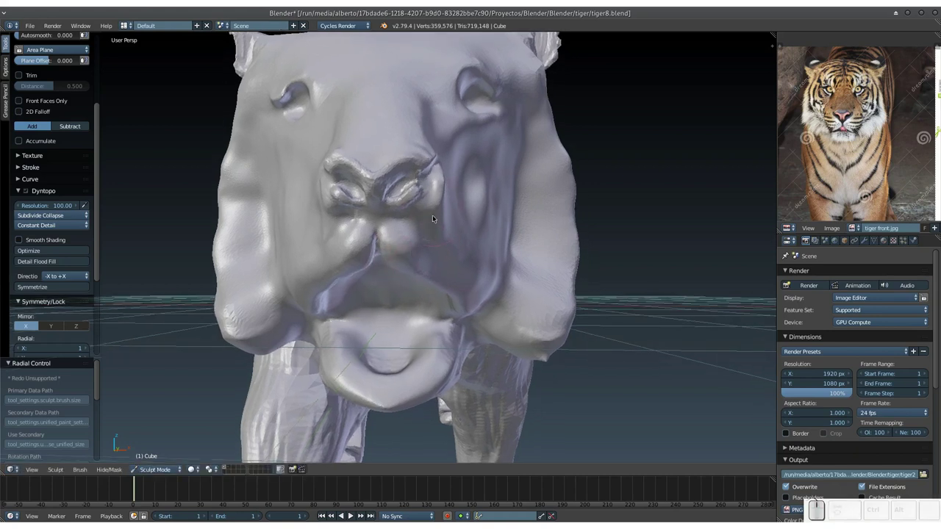
{"action": "key", "text": "g"}
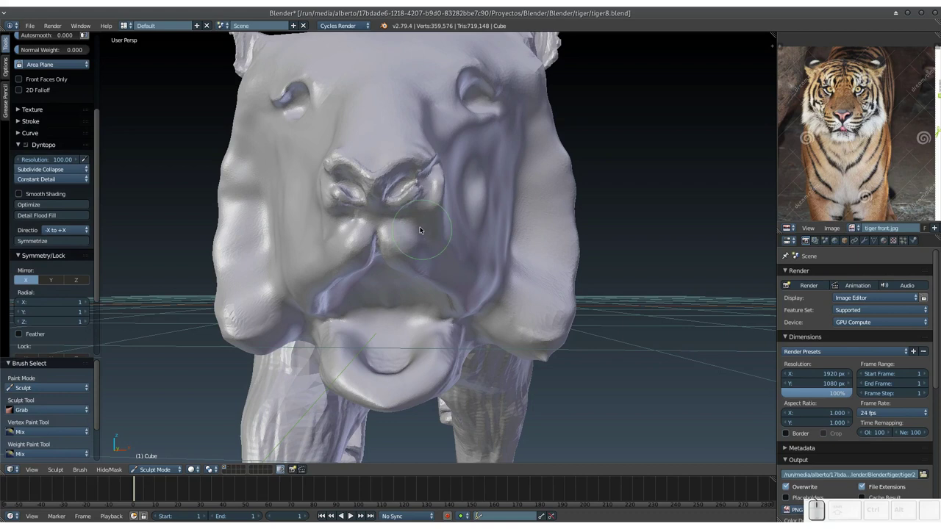
{"action": "left_click", "coordinate": [444, 213]}
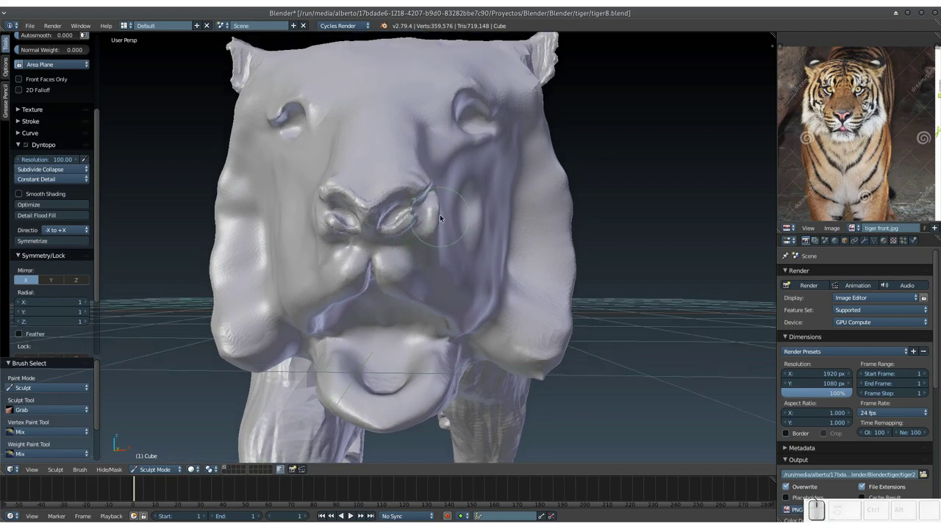
{"action": "left_click_drag", "start_coordinate": [435, 221], "coordinate": [409, 299]}
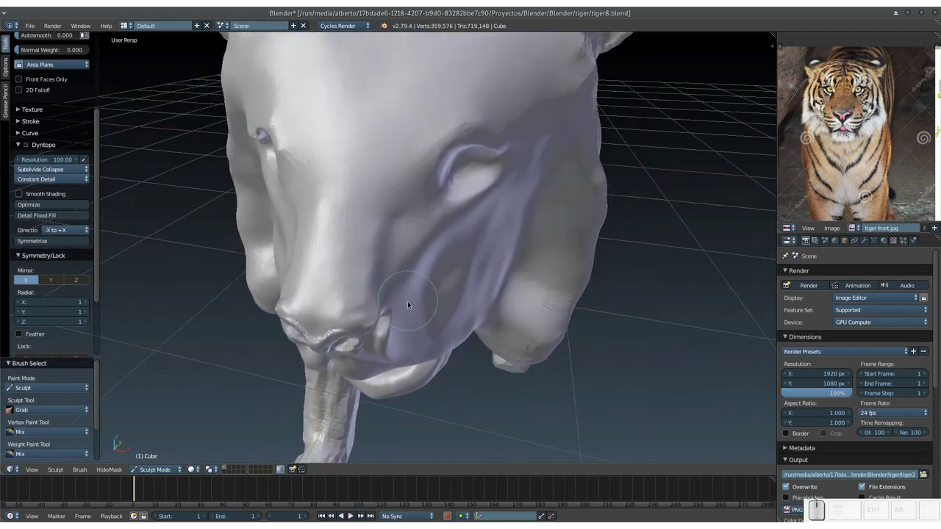
{"action": "left_click_drag", "start_coordinate": [397, 301], "coordinate": [401, 317]}
{"action": "left_click", "coordinate": [399, 314]}
Step: Pull the cheek and the side of the muzzle into more defined forms
{"action": "left_click", "coordinate": [404, 307]}
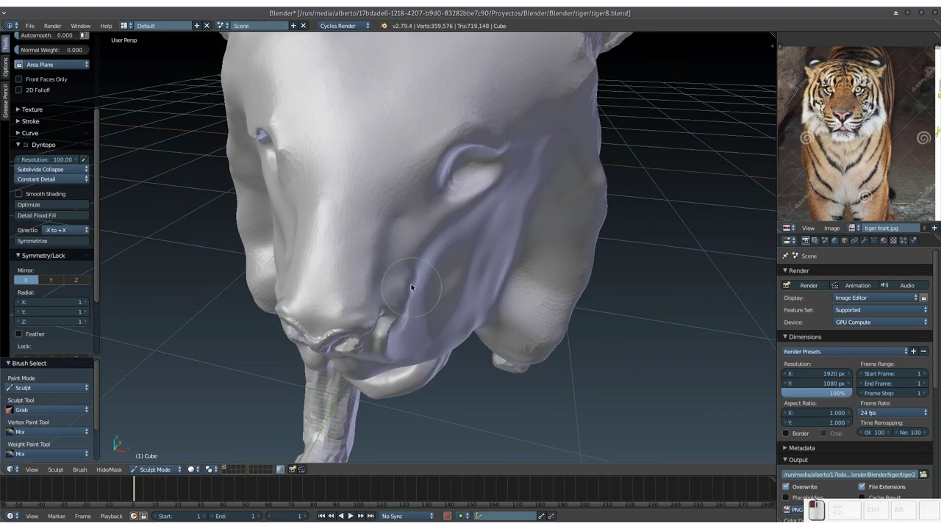
{"action": "left_click", "coordinate": [410, 271]}
{"action": "left_click_drag", "start_coordinate": [415, 258], "coordinate": [442, 227]}
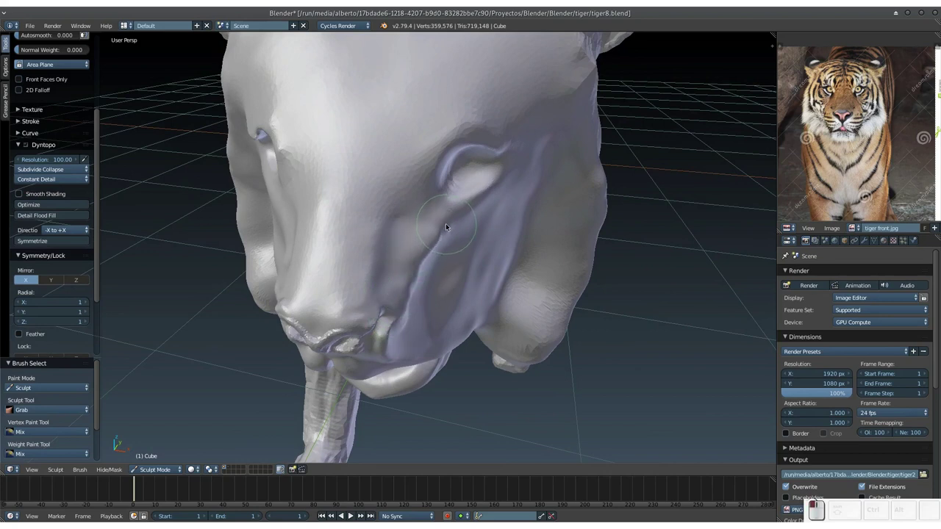
{"action": "left_click_drag", "start_coordinate": [437, 251], "coordinate": [447, 239]}
{"action": "left_click_drag", "start_coordinate": [455, 228], "coordinate": [396, 261]}
{"action": "left_click_drag", "start_coordinate": [421, 232], "coordinate": [391, 261]}
Step: Reshape the nose region from an angle and nudge around it head-on
{"action": "middle_click", "coordinate": [394, 262]}
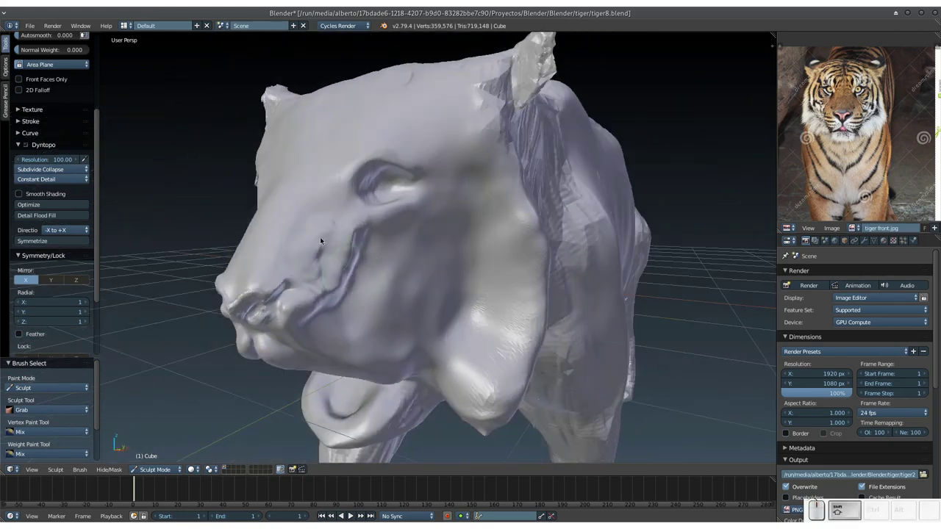
{"action": "left_click_drag", "start_coordinate": [328, 217], "coordinate": [329, 267]}
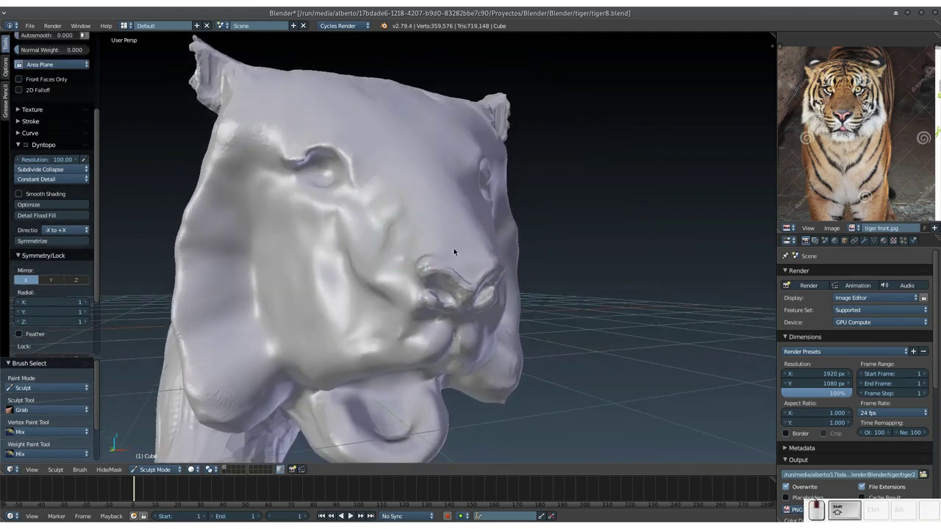
{"action": "left_click_drag", "start_coordinate": [387, 228], "coordinate": [401, 251]}
{"action": "middle_click", "coordinate": [401, 252]}
{"action": "middle_click", "coordinate": [404, 251]}
{"action": "left_click", "coordinate": [454, 236]}
{"action": "left_click", "coordinate": [472, 221]}
{"action": "left_click", "coordinate": [479, 244]}
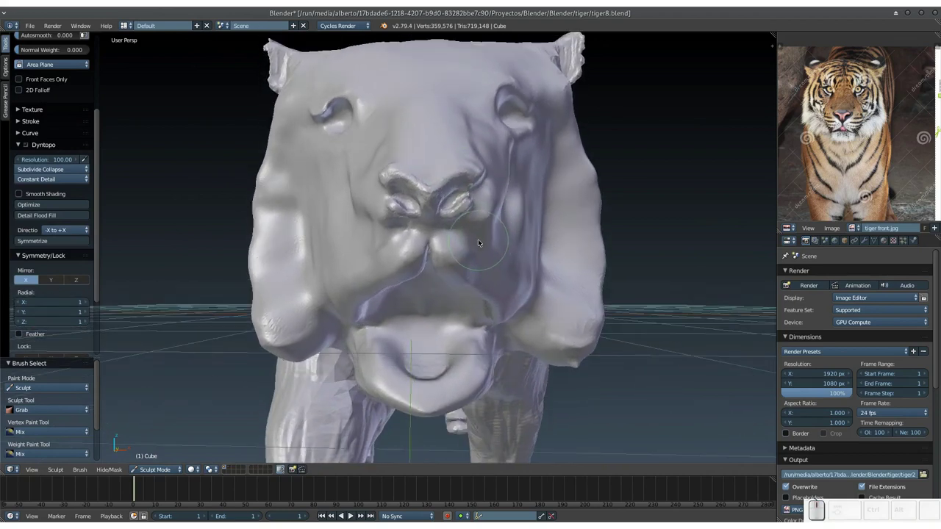
Step: Puff out the whisker pads with Grab dabs around the nose and eyes
{"action": "key", "text": "3"}
{"action": "left_click", "coordinate": [485, 239]}
{"action": "left_click", "coordinate": [492, 214]}
{"action": "left_click", "coordinate": [464, 189]}
{"action": "left_click", "coordinate": [469, 186]}
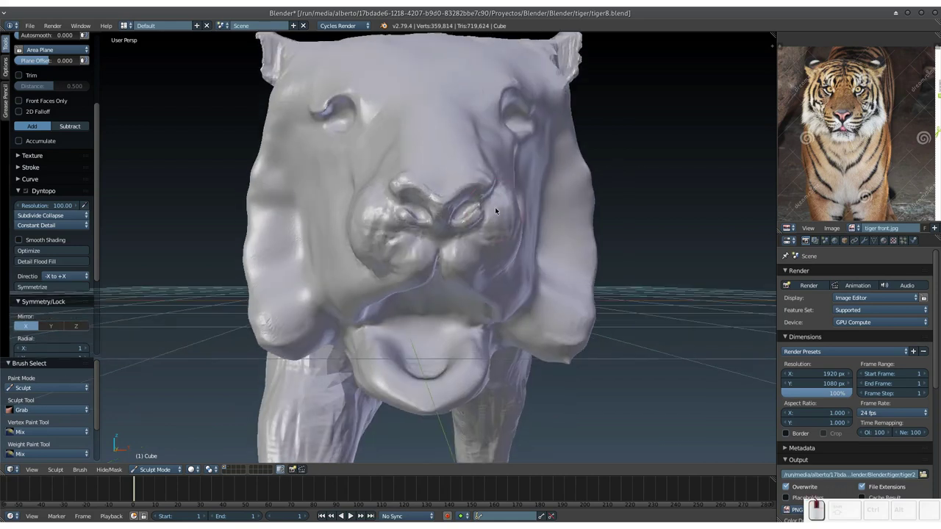
Step: Build up detail on the snout with Grab dabs, then view the head from the side
{"action": "left_click", "coordinate": [494, 210]}
{"action": "left_click", "coordinate": [491, 206]}
{"action": "left_click", "coordinate": [483, 206]}
{"action": "left_click", "coordinate": [357, 203]}
{"action": "left_click", "coordinate": [368, 208]}
{"action": "left_click_drag", "start_coordinate": [374, 196], "coordinate": [382, 173]}
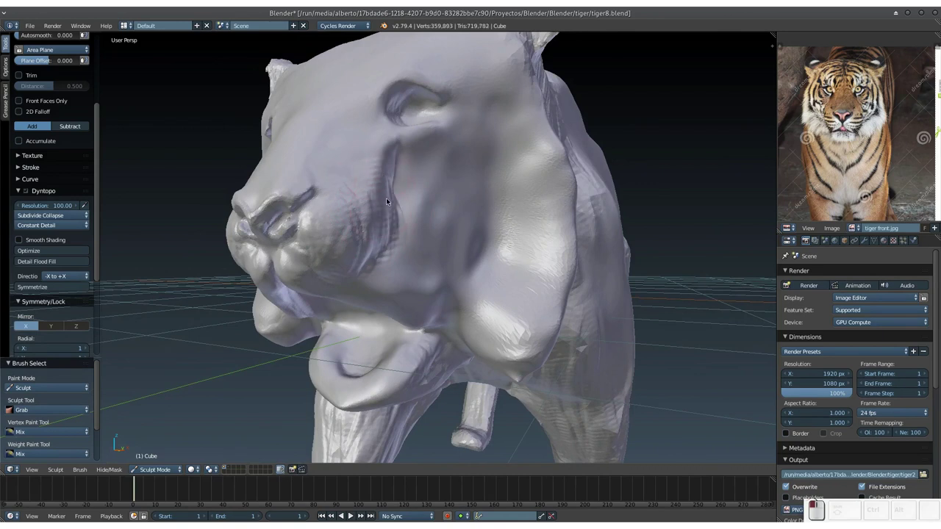
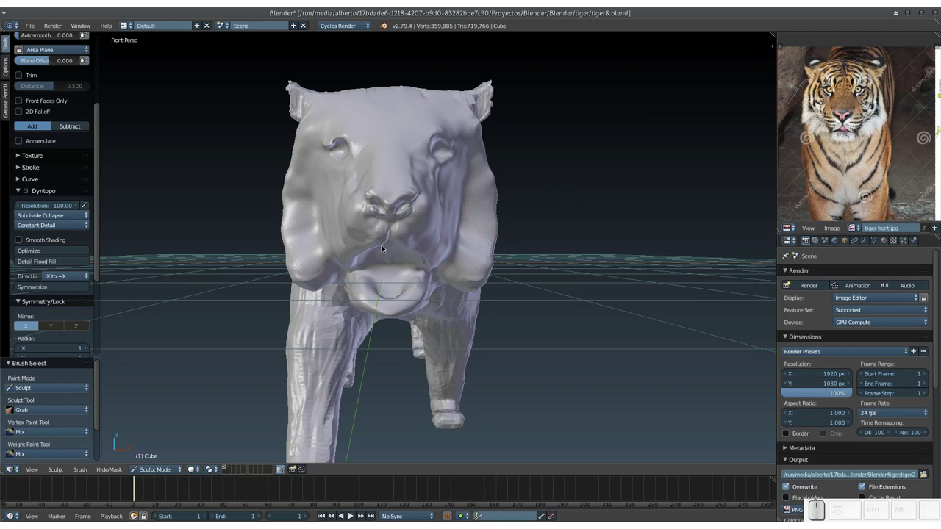
Step: Reshape the lower muzzle and face below the nose from the front
{"action": "left_click_drag", "start_coordinate": [321, 225], "coordinate": [363, 271]}
{"action": "left_click", "coordinate": [363, 272]}
{"action": "key", "text": "g"}
{"action": "left_click", "coordinate": [308, 226]}
{"action": "left_click_drag", "start_coordinate": [310, 235], "coordinate": [313, 260]}
{"action": "left_click", "coordinate": [307, 256]}
{"action": "left_click", "coordinate": [306, 236]}
{"action": "left_click", "coordinate": [295, 222]}
{"action": "left_click", "coordinate": [303, 254]}
{"action": "left_click", "coordinate": [304, 246]}
Step: Push out the cheek behind the muzzle and orbit along the body to check it
{"action": "left_click_drag", "start_coordinate": [303, 176], "coordinate": [313, 239]}
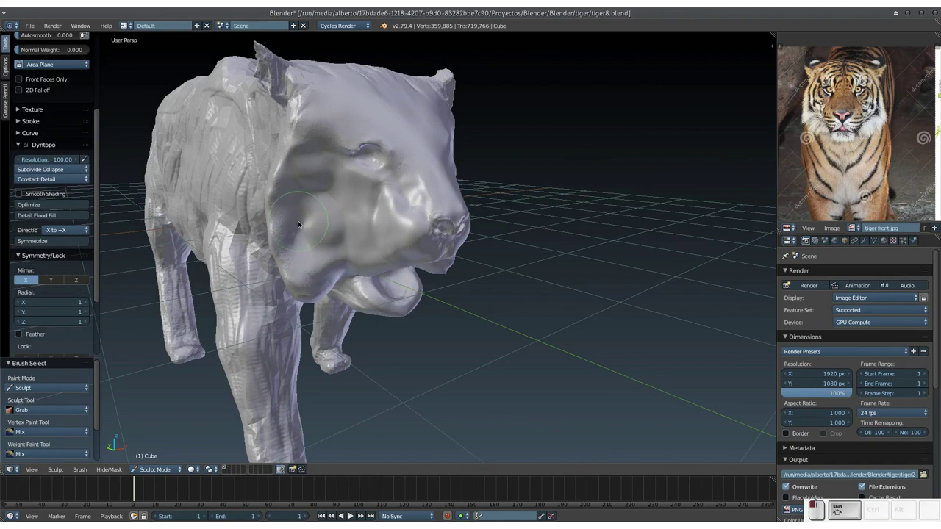
{"action": "left_click_drag", "start_coordinate": [296, 178], "coordinate": [354, 200]}
{"action": "right_click", "coordinate": [340, 204]}
{"action": "middle_click", "coordinate": [342, 202]}
{"action": "middle_click", "coordinate": [369, 214]}
{"action": "middle_click", "coordinate": [384, 218]}
{"action": "middle_click", "coordinate": [439, 216]}
{"action": "middle_click", "coordinate": [446, 213]}
{"action": "middle_click", "coordinate": [458, 215]}
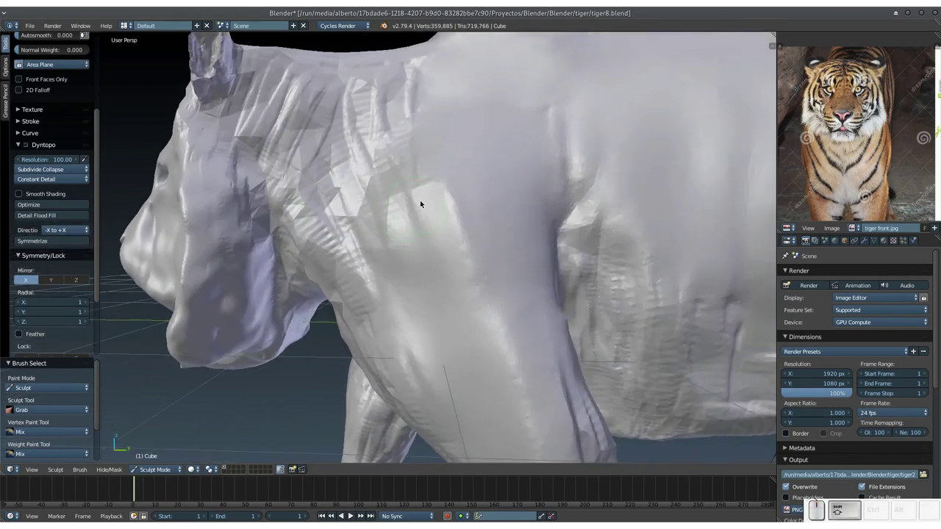
Step: Leave Sculpt Mode for Object Mode with the whole tiger in view and save
{"action": "key", "text": "KP_Subtract"}
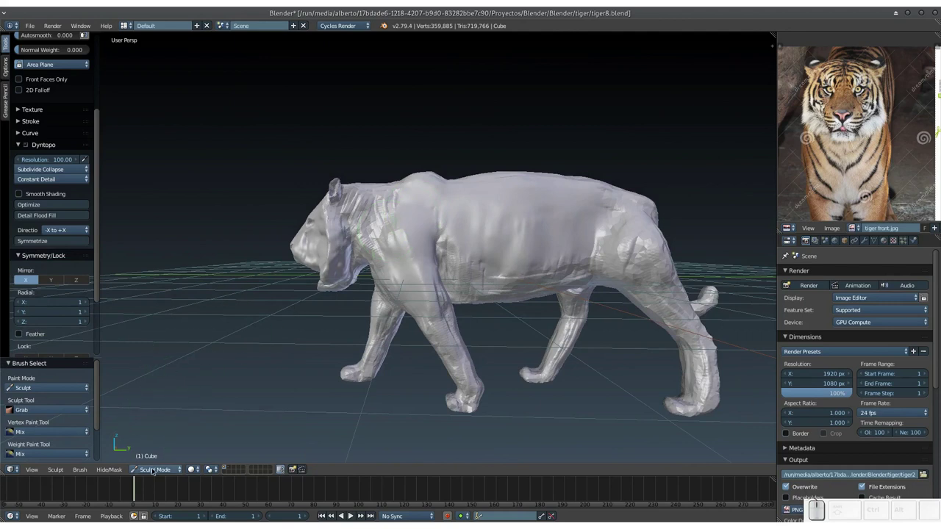
{"action": "left_click", "coordinate": [156, 470]}
{"action": "left_click", "coordinate": [160, 459]}
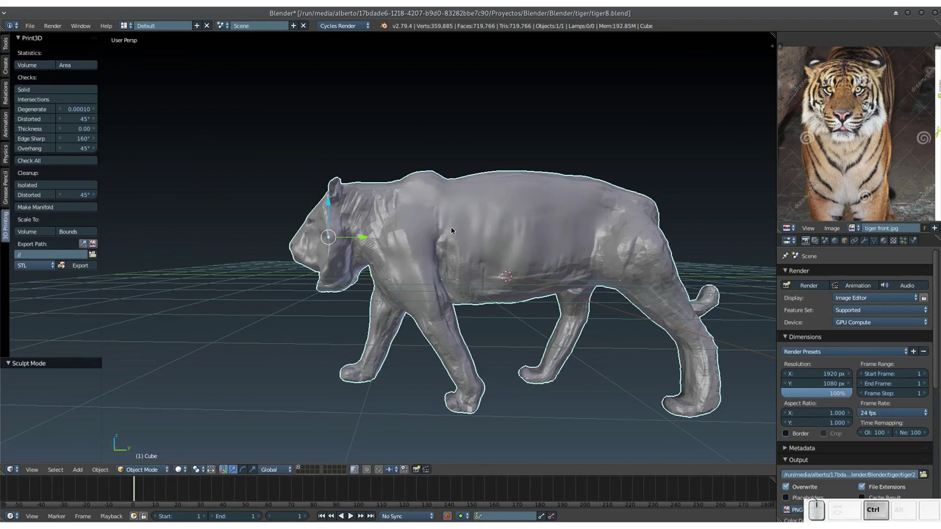
{"action": "key", "text": "ctrl+s"}
{"action": "left_click", "coordinate": [454, 231]}
{"action": "left_click_drag", "start_coordinate": [438, 246], "coordinate": [410, 238]}
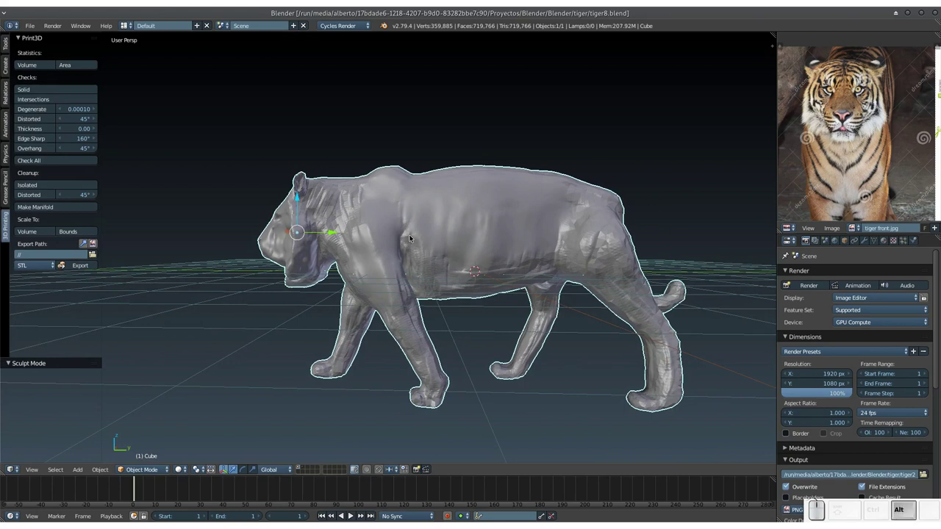
Step: Test hiding and unhiding the tiger with H and Alt+H
{"action": "key", "text": "shift+h"}
{"action": "key", "text": "ctrl+h"}
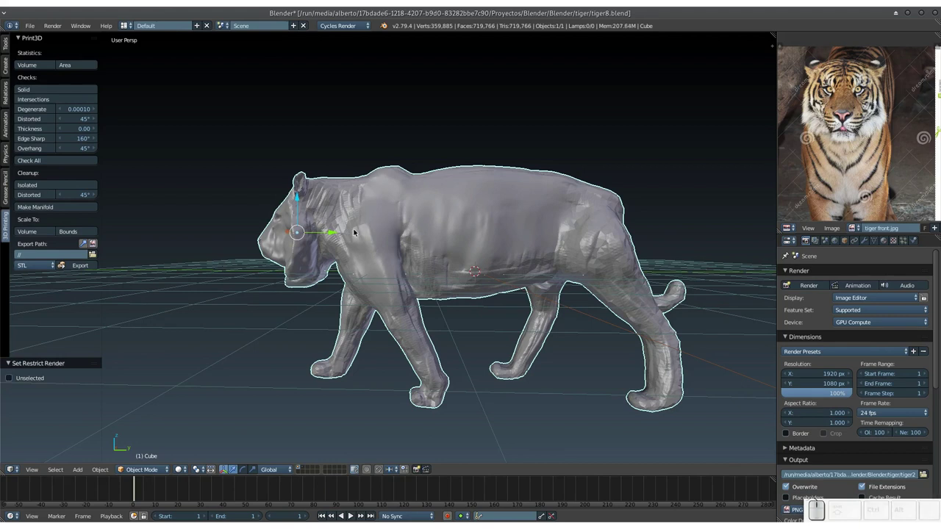
{"action": "key", "text": "h"}
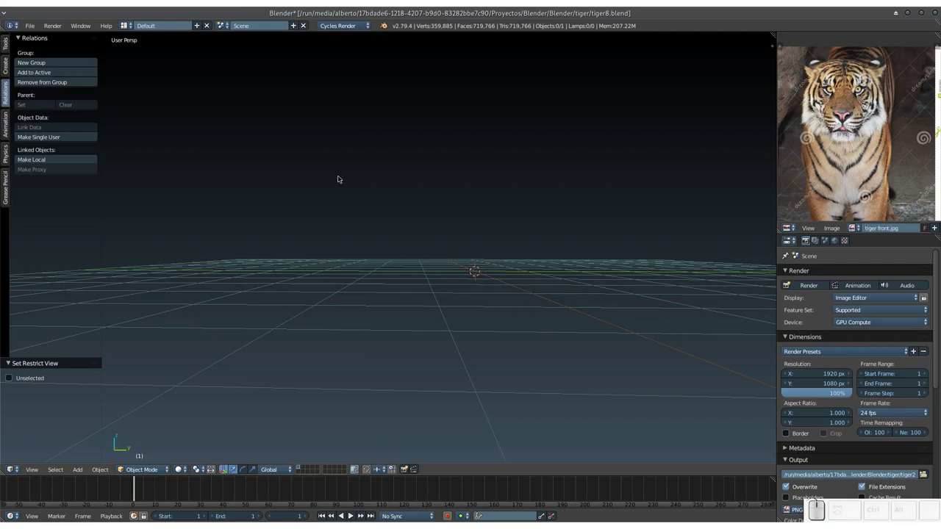
{"action": "key", "text": "alt+h"}
{"action": "left_click", "coordinate": [357, 208]}
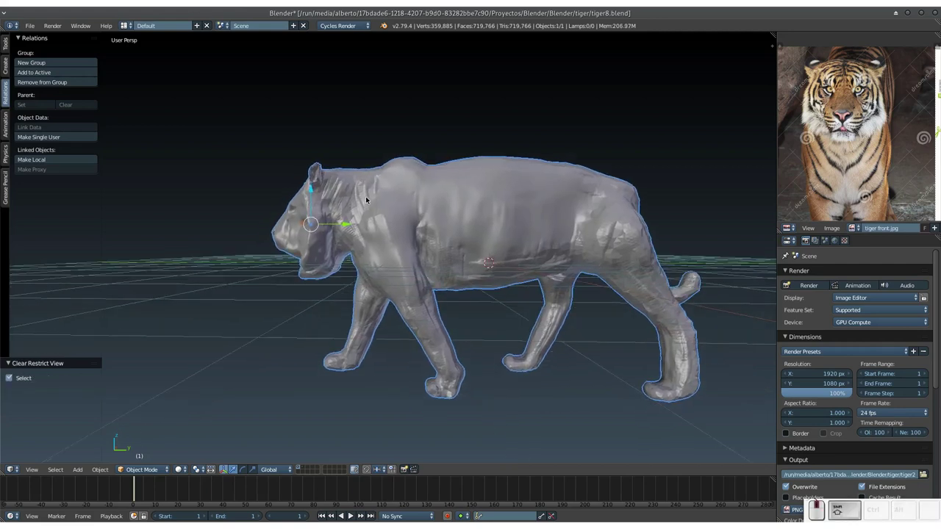
Step: Select the tiger and switch it into Edit Mode for vertex editing
{"action": "key", "text": "Tab"}
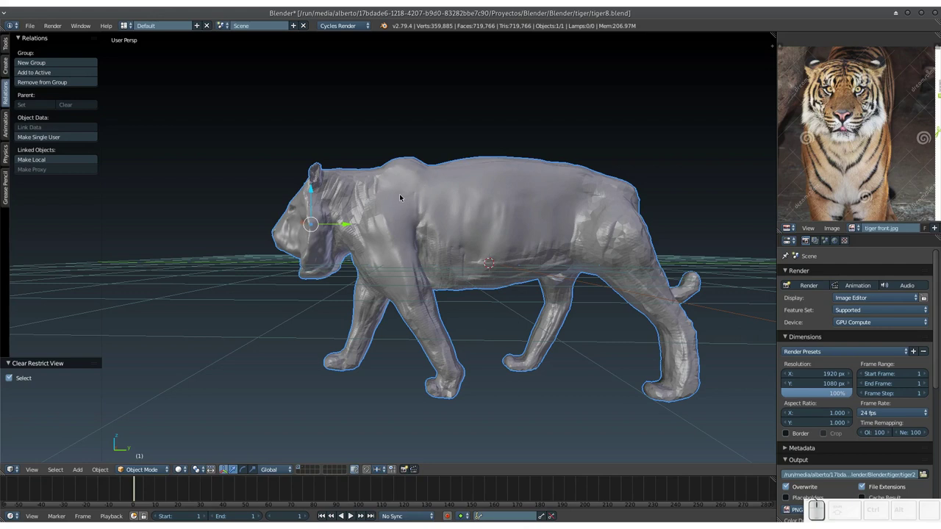
{"action": "right_click", "coordinate": [405, 191]}
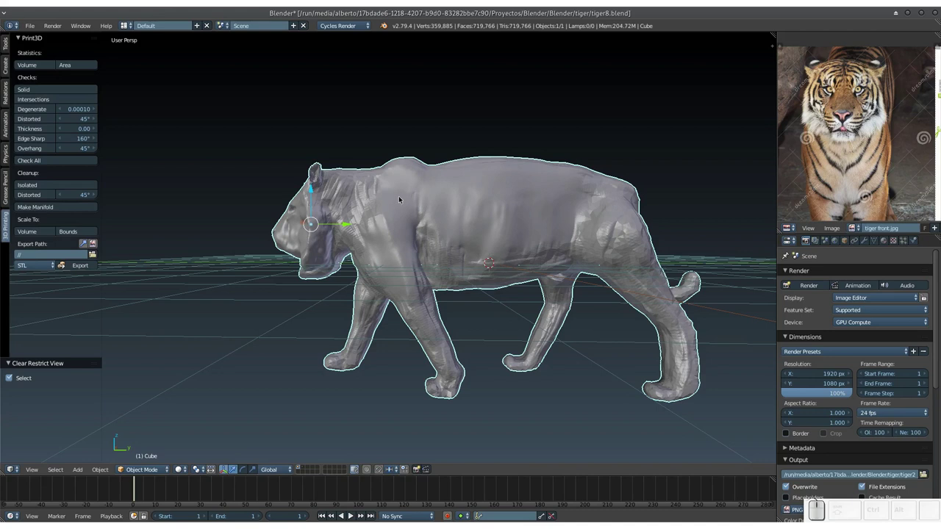
{"action": "left_click_drag", "start_coordinate": [404, 199], "coordinate": [385, 187]}
{"action": "left_click", "coordinate": [385, 187]}
Step: Box-select the tiger's body in Edit Mode and hide it, isolating the head
{"action": "key", "text": "Tab"}
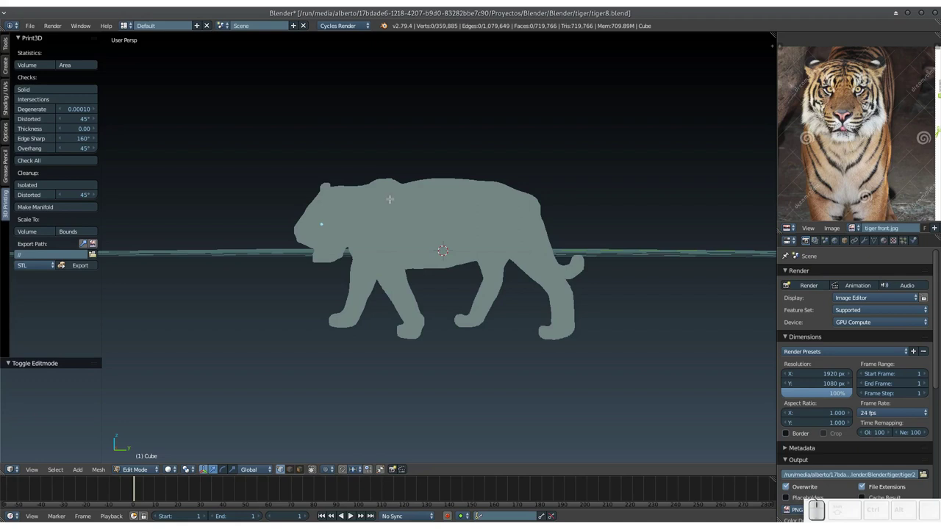
{"action": "scroll", "scroll_direction": "up", "scroll_amount": 3}
{"action": "scroll", "scroll_direction": "down", "scroll_amount": 3}
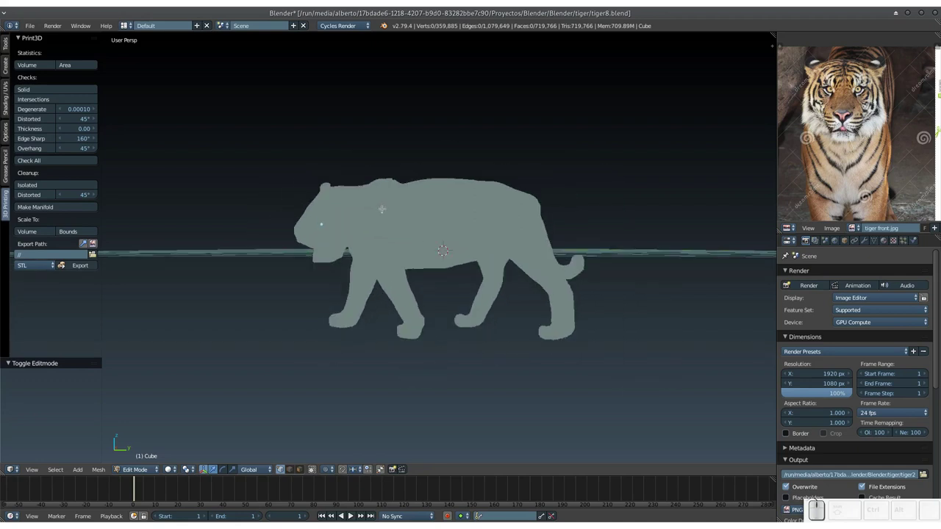
{"action": "key", "text": "KP_Add"}
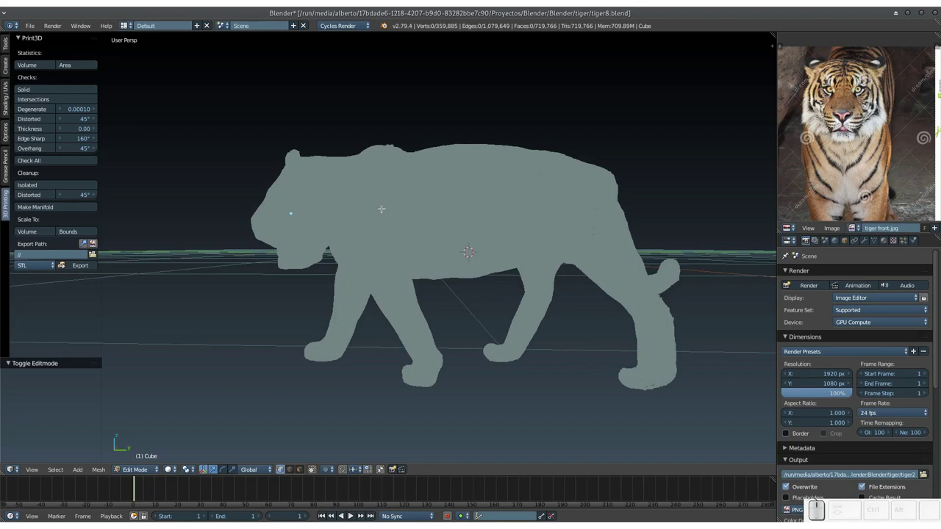
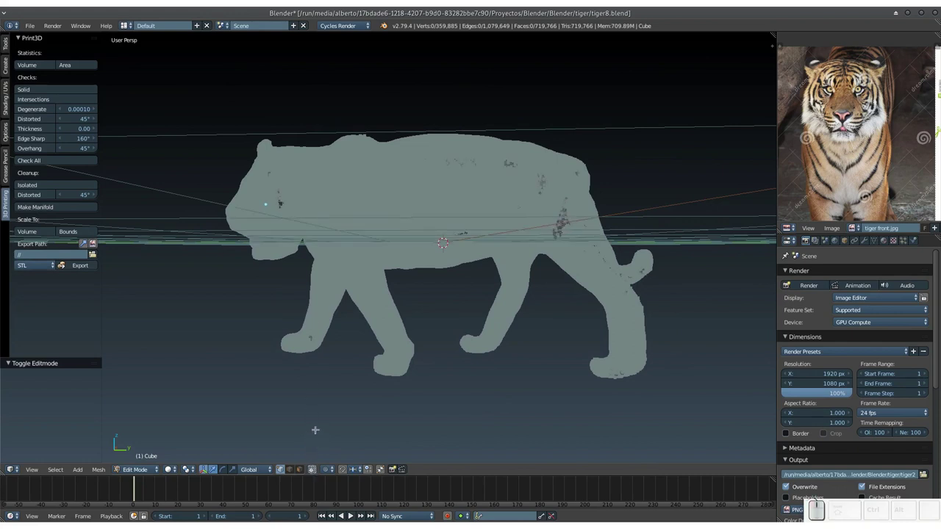
{"action": "key", "text": "b"}
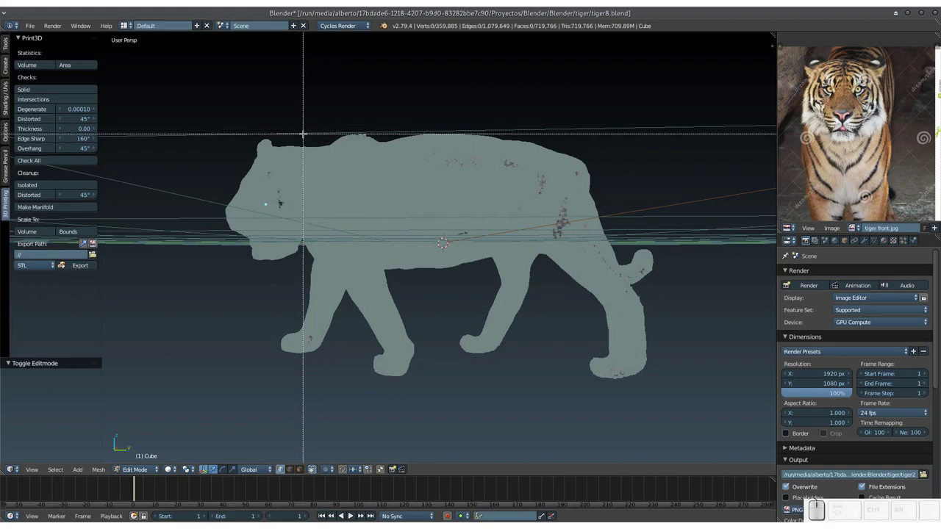
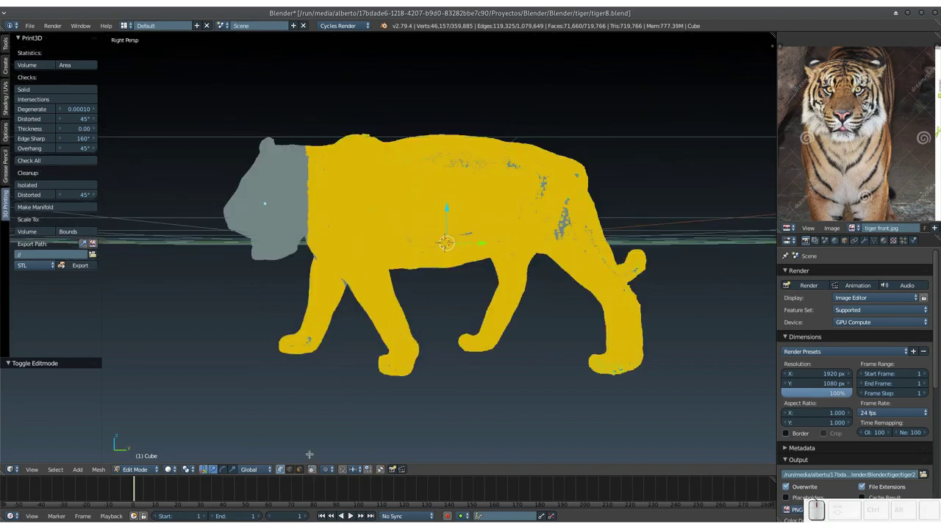
{"action": "key", "text": "b"}
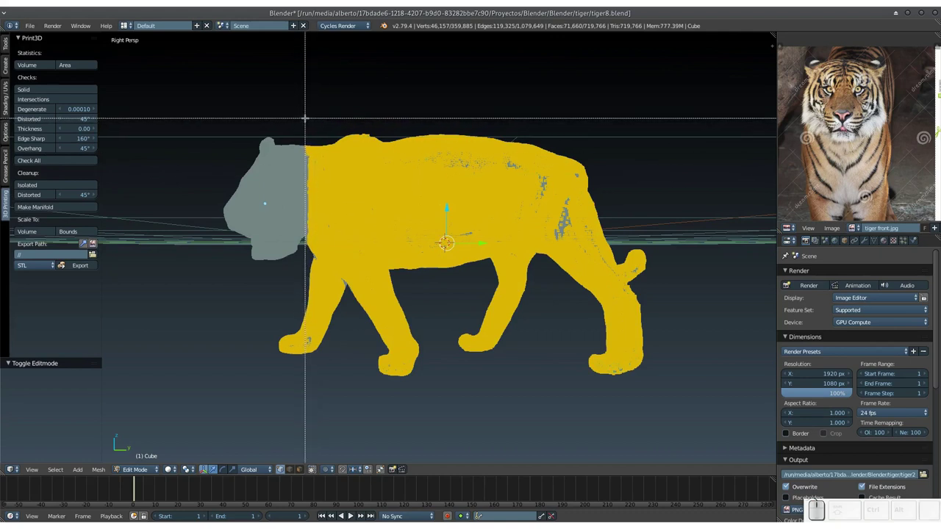
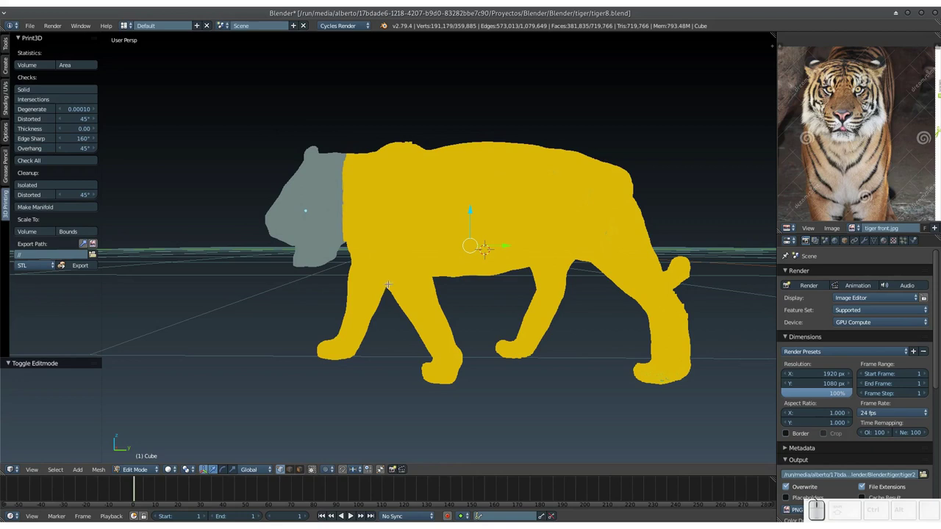
{"action": "key", "text": "h"}
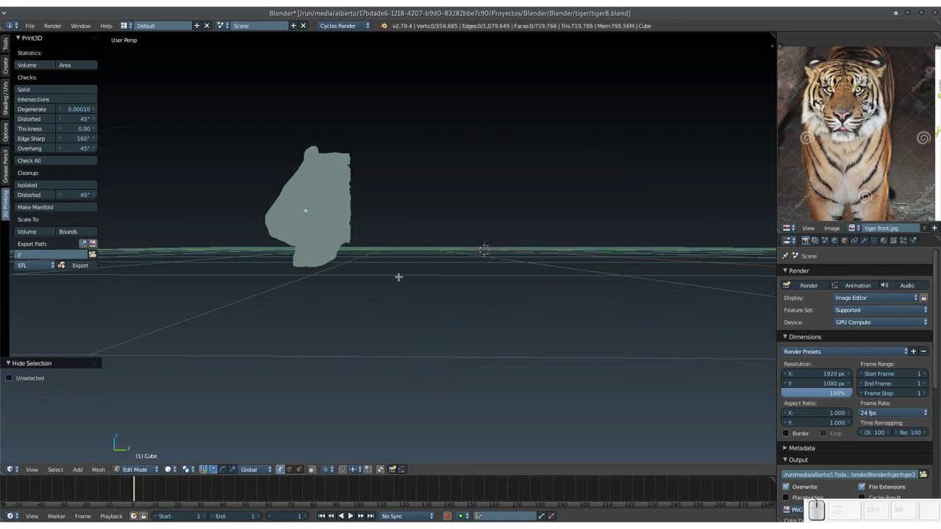
Step: Return to Object Mode with the complete tiger via the mode dropdown
{"action": "left_click", "coordinate": [145, 466]}
{"action": "left_click", "coordinate": [147, 455]}
{"action": "left_click", "coordinate": [147, 469]}
{"action": "left_click", "coordinate": [151, 447]}
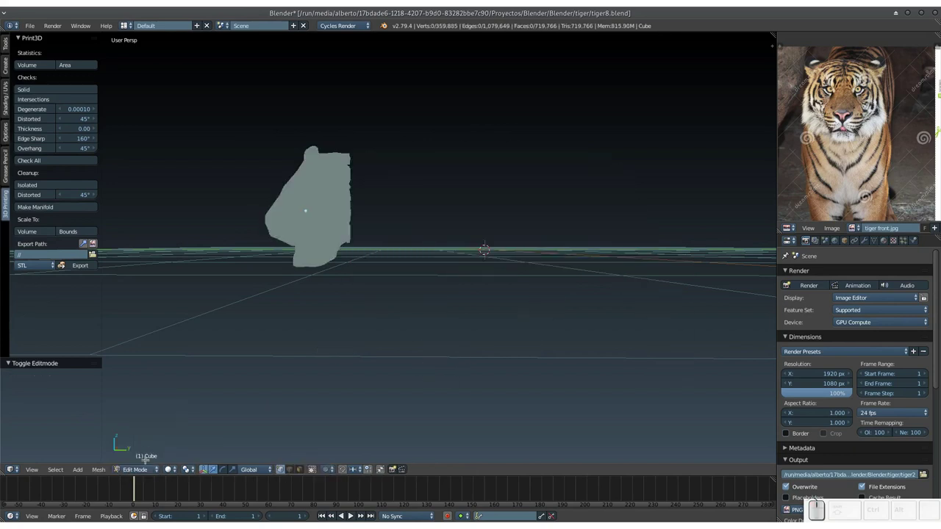
{"action": "left_click", "coordinate": [141, 467]}
{"action": "left_click", "coordinate": [145, 456]}
{"action": "left_click", "coordinate": [355, 246]}
{"action": "left_click", "coordinate": [352, 235]}
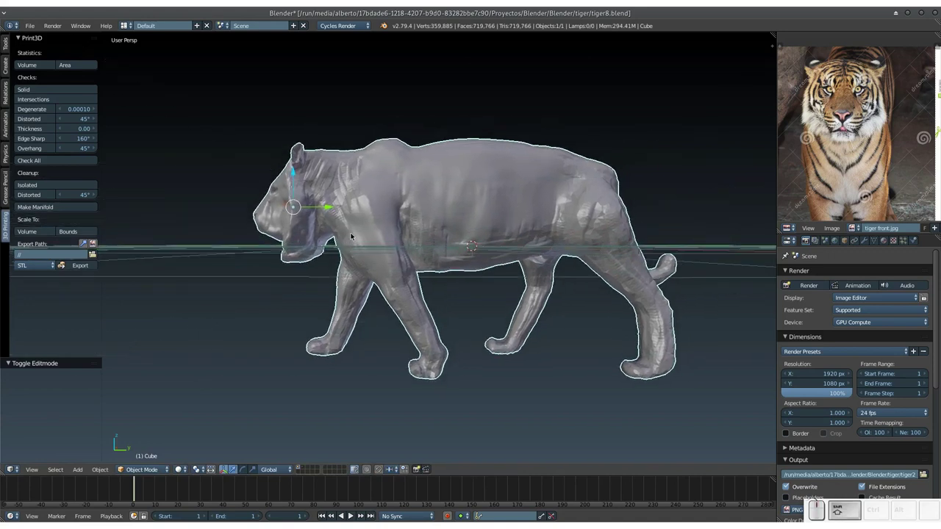
Step: Set a render border from the neck past the tail, leaving the head outside
{"action": "left_click_drag", "start_coordinate": [354, 225], "coordinate": [360, 206]}
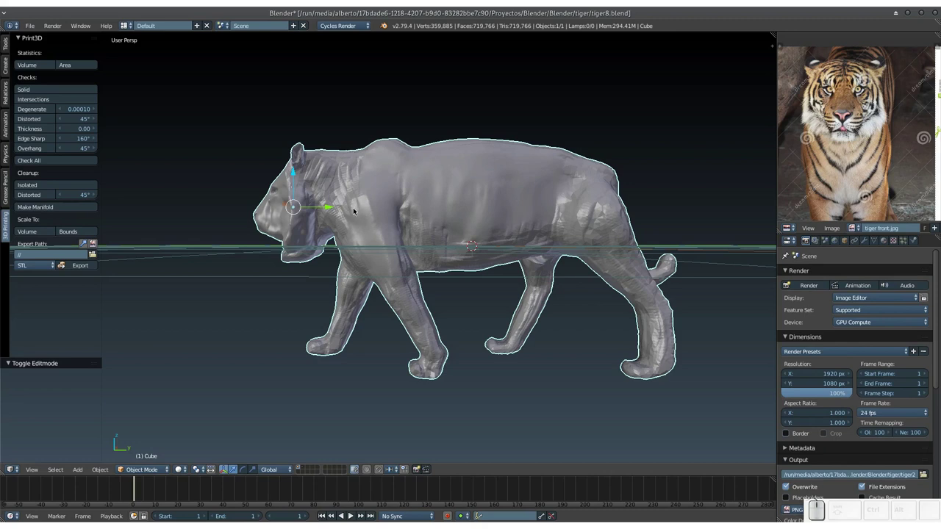
{"action": "key", "text": "ctrl+f"}
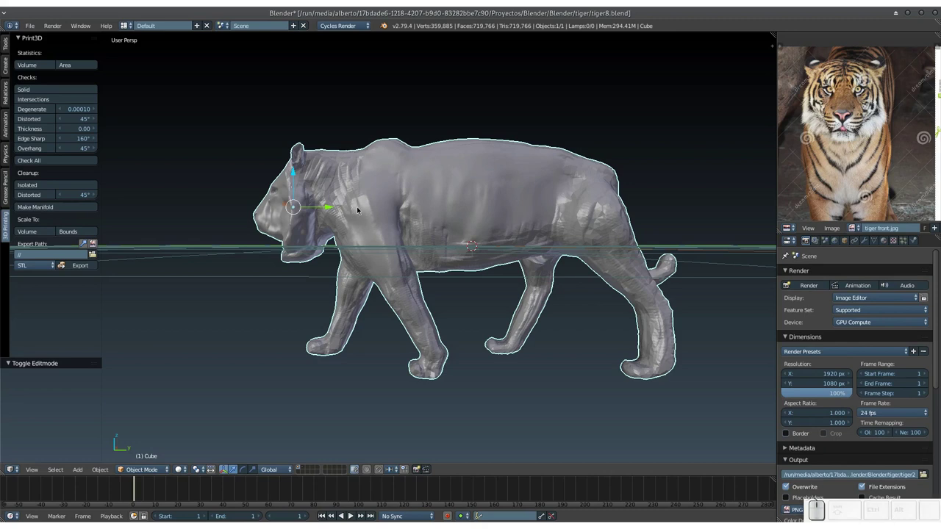
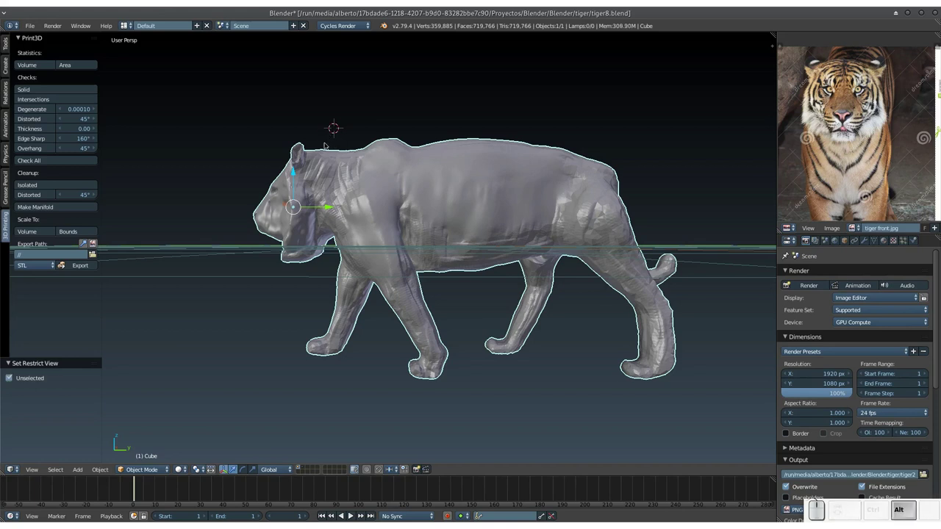
{"action": "key", "text": "alt+h"}
{"action": "left_click", "coordinate": [350, 183]}
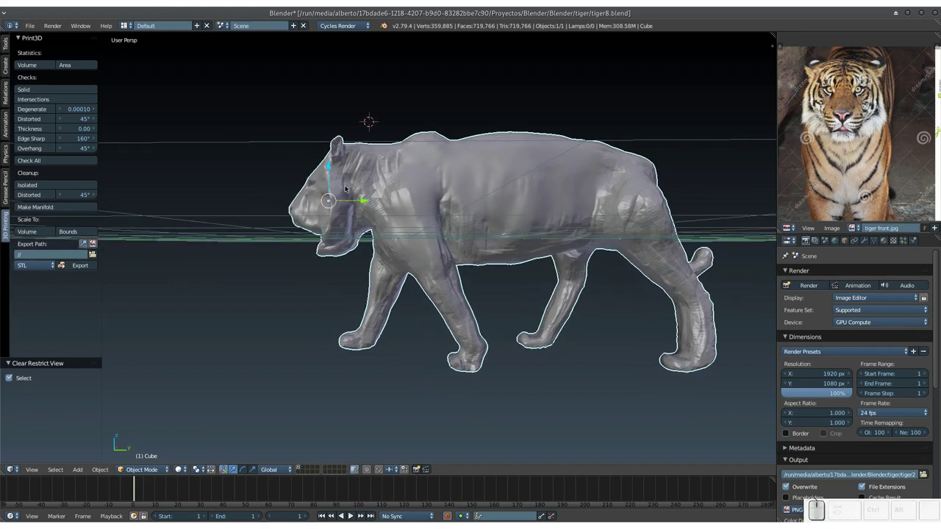
{"action": "left_click_drag", "start_coordinate": [344, 201], "coordinate": [338, 199]}
{"action": "left_click", "coordinate": [374, 208]}
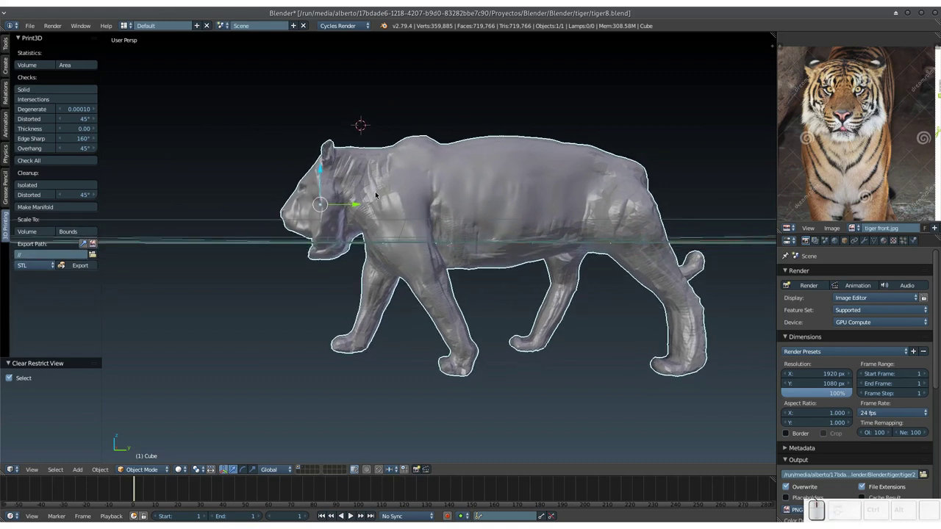
{"action": "key", "text": "ctrl+b"}
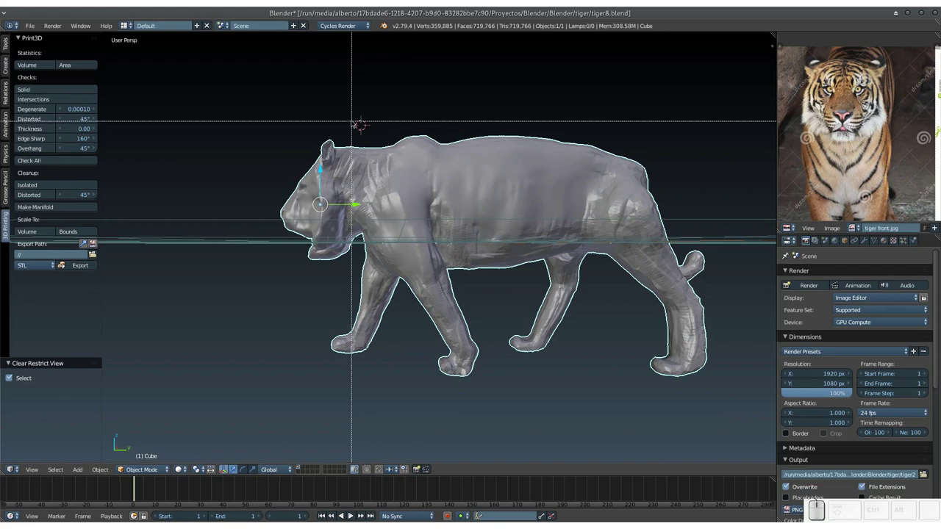
{"action": "left_click_drag", "start_coordinate": [355, 115], "coordinate": [732, 394]}
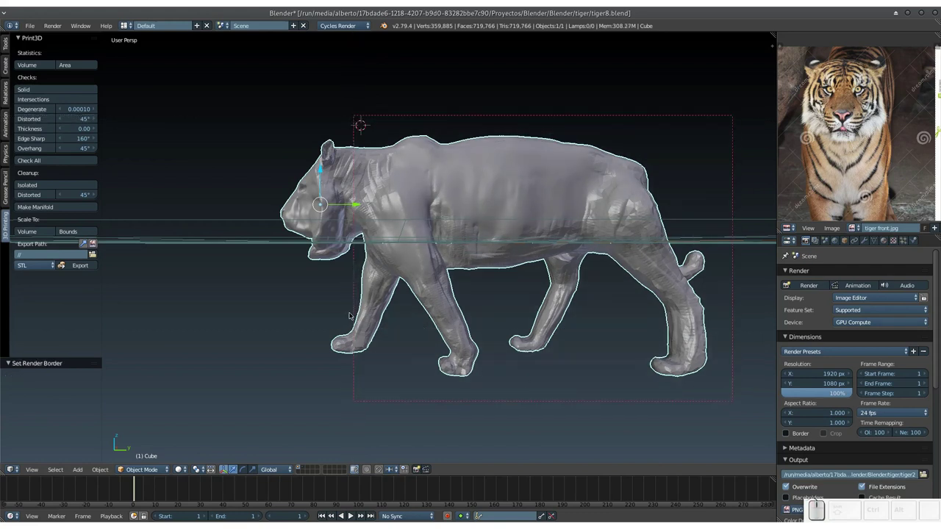
Step: Clip the viewport with Alt+B to a box over the body, cutting away the head
{"action": "key", "text": "h"}
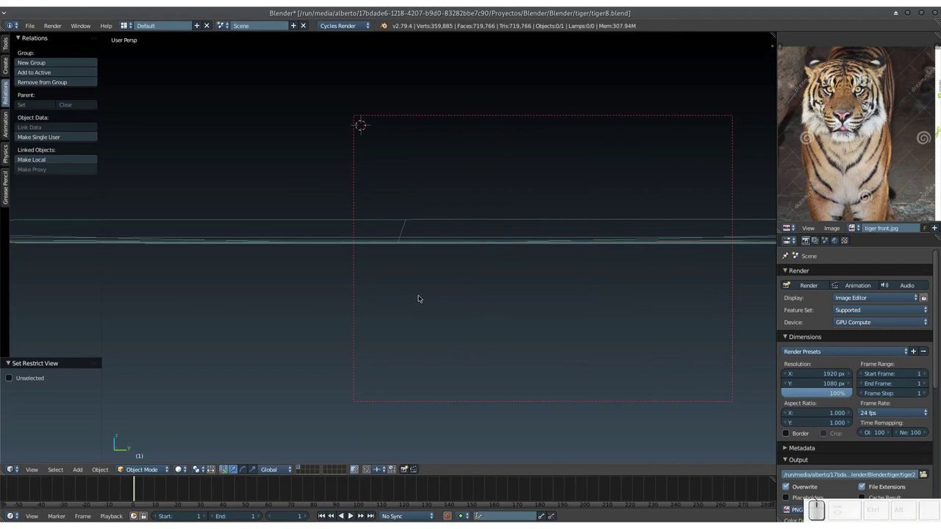
{"action": "key", "text": "alt+h"}
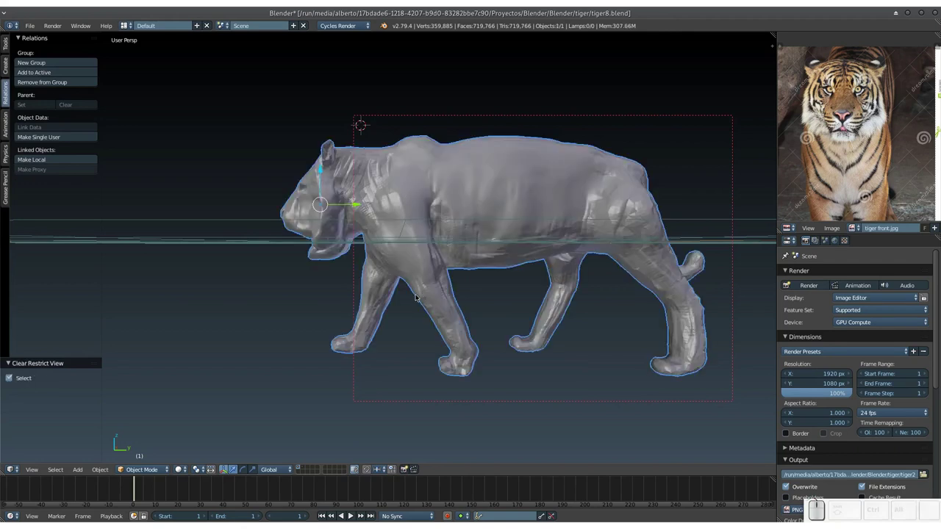
{"action": "key", "text": "shift+b"}
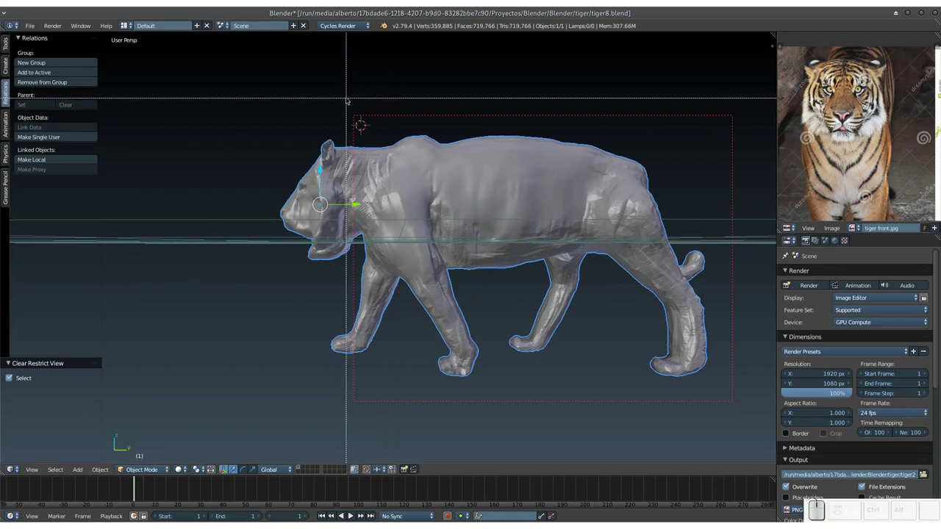
{"action": "left_click_drag", "start_coordinate": [348, 97], "coordinate": [744, 411]}
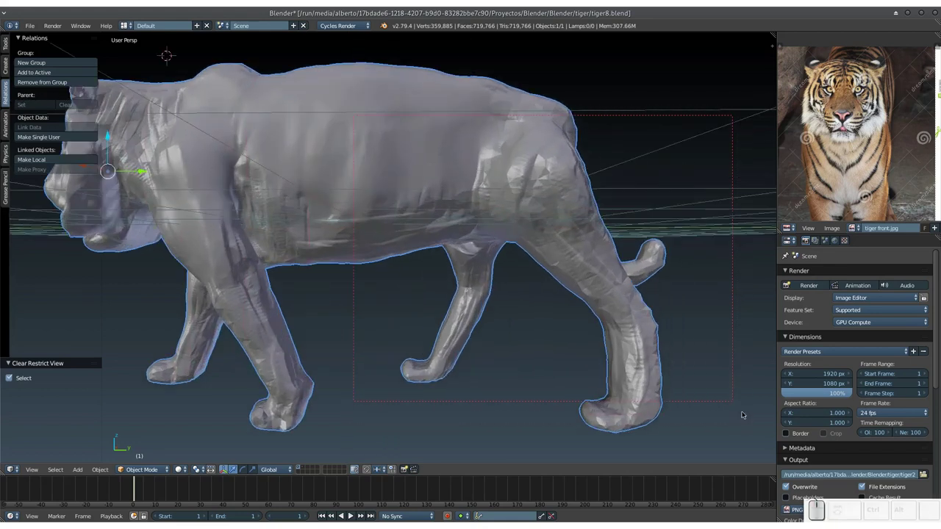
{"action": "key", "text": "KP_Subtract"}
{"action": "left_click", "coordinate": [340, 280]}
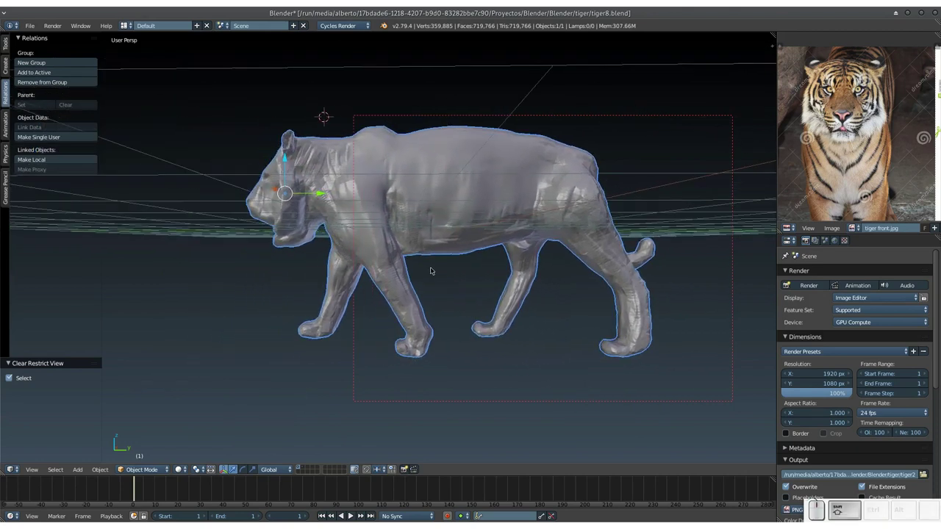
{"action": "key", "text": "alt+b"}
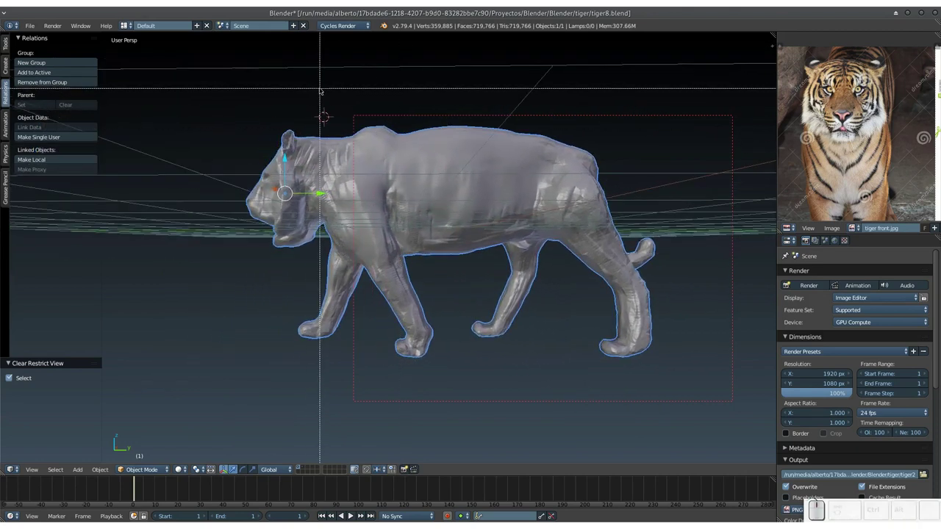
{"action": "left_click_drag", "start_coordinate": [322, 86], "coordinate": [710, 389]}
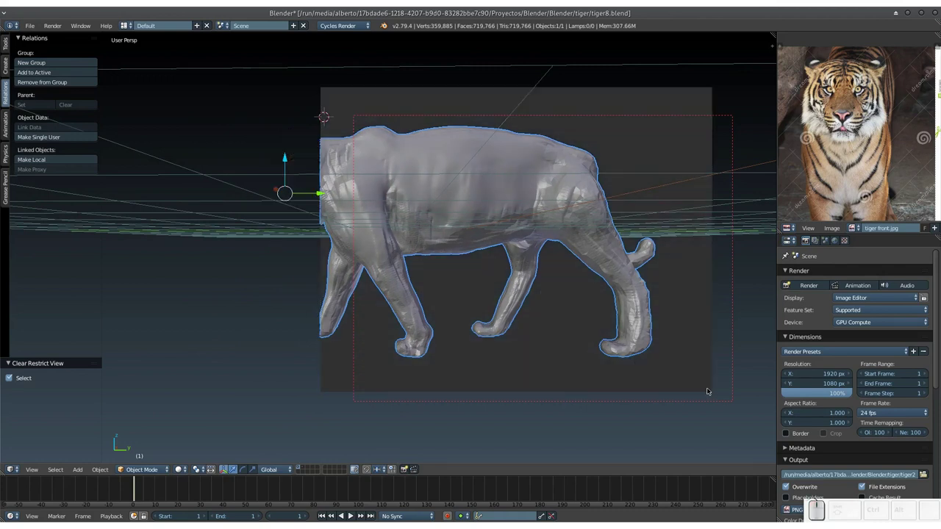
Step: Mark a new render region and zoom in and out on the clipped tiger
{"action": "key", "text": "ctrl+z"}
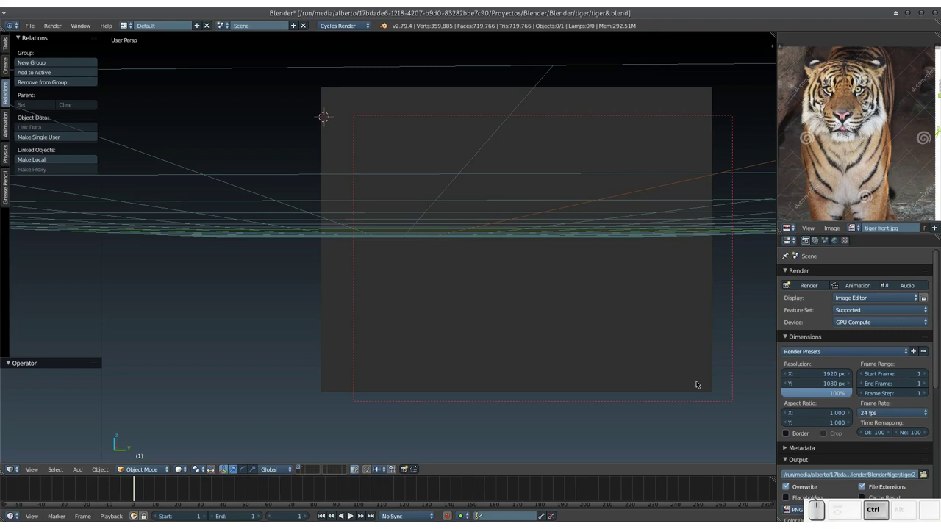
{"action": "key", "text": "alt+h"}
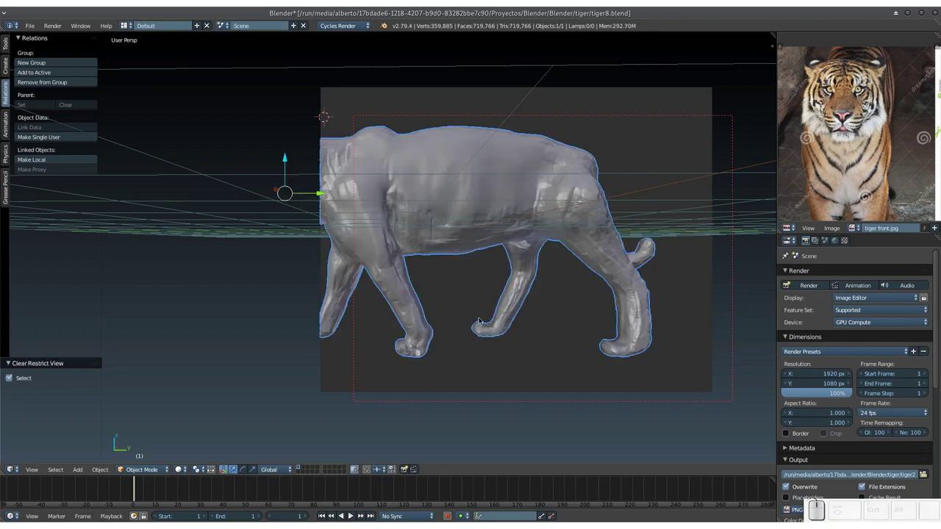
{"action": "key", "text": "ctrl+b"}
{"action": "left_click", "coordinate": [392, 291]}
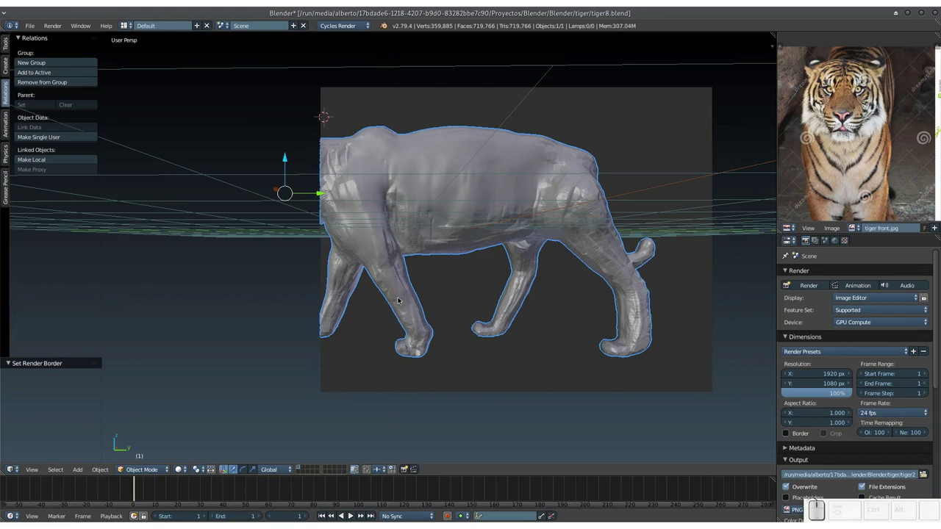
{"action": "key", "text": "shift+b"}
{"action": "left_click", "coordinate": [399, 296]}
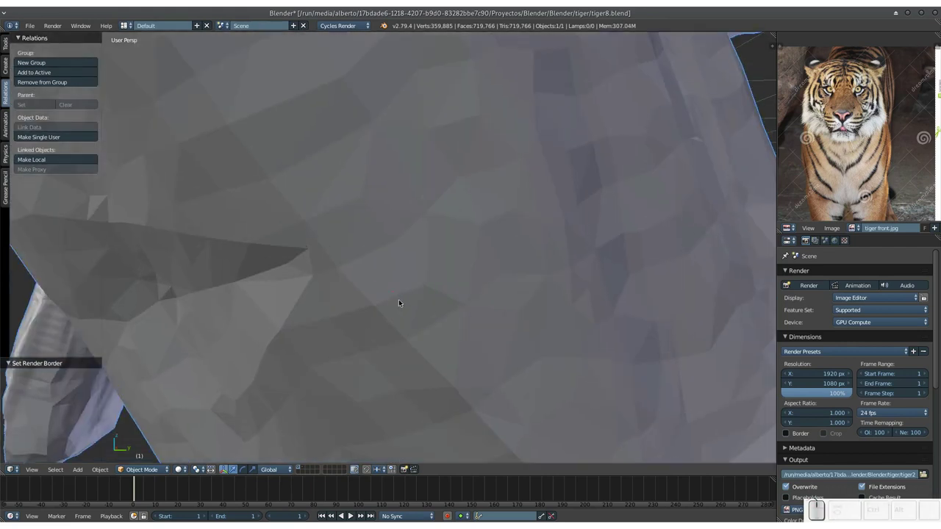
{"action": "key", "text": "KP_Subtract"}
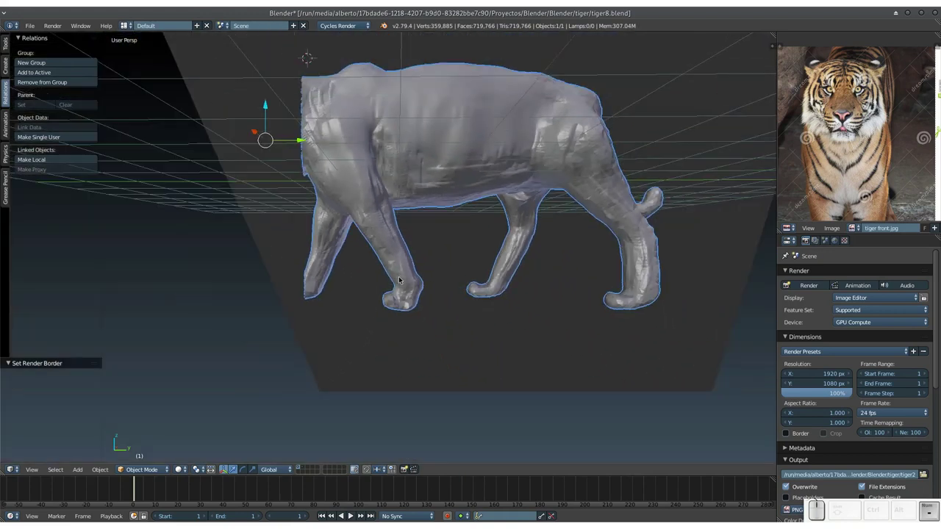
{"action": "left_click_drag", "start_coordinate": [412, 275], "coordinate": [411, 273]}
Step: Redraw a smaller render border framing the clipped body and save
{"action": "key", "text": "alt+h"}
{"action": "key", "text": "ctrl+b"}
{"action": "left_click", "coordinate": [321, 152]}
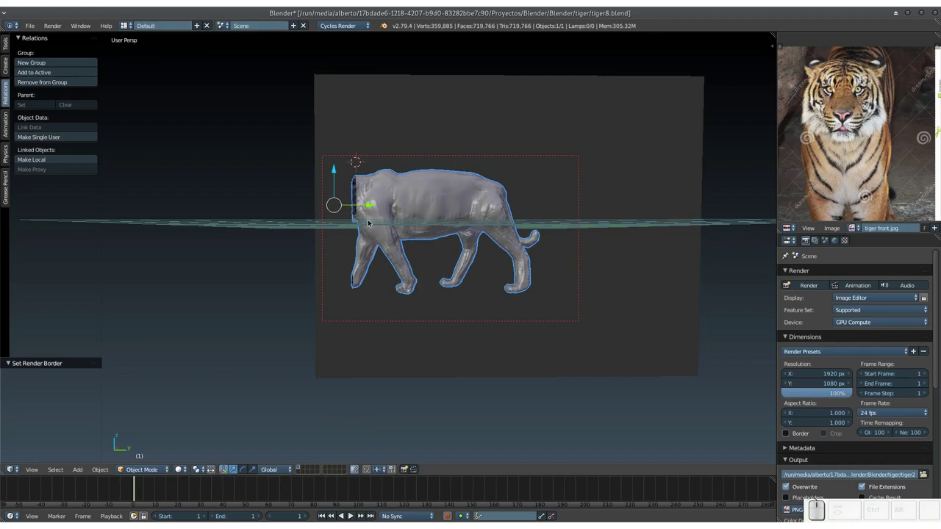
{"action": "key", "text": "shift+b"}
{"action": "left_click", "coordinate": [274, 108]}
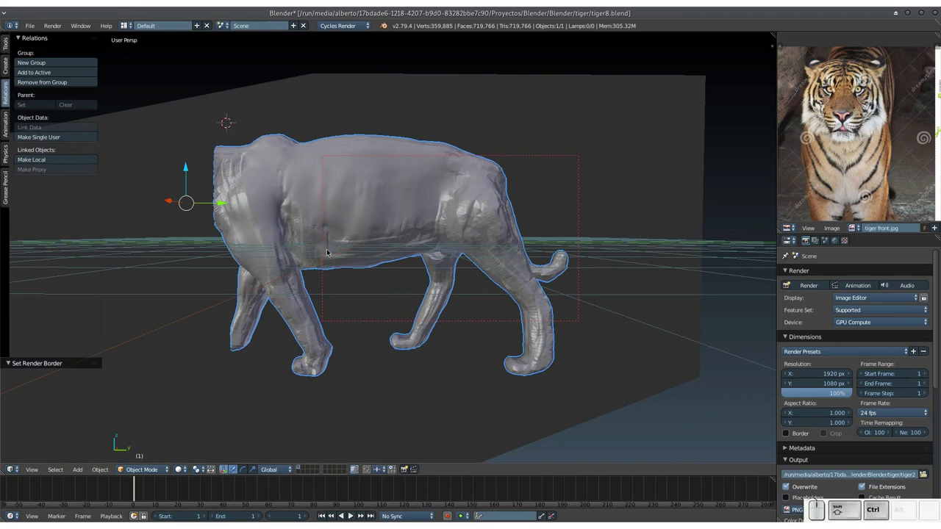
{"action": "key", "text": "ctrl+shift+b"}
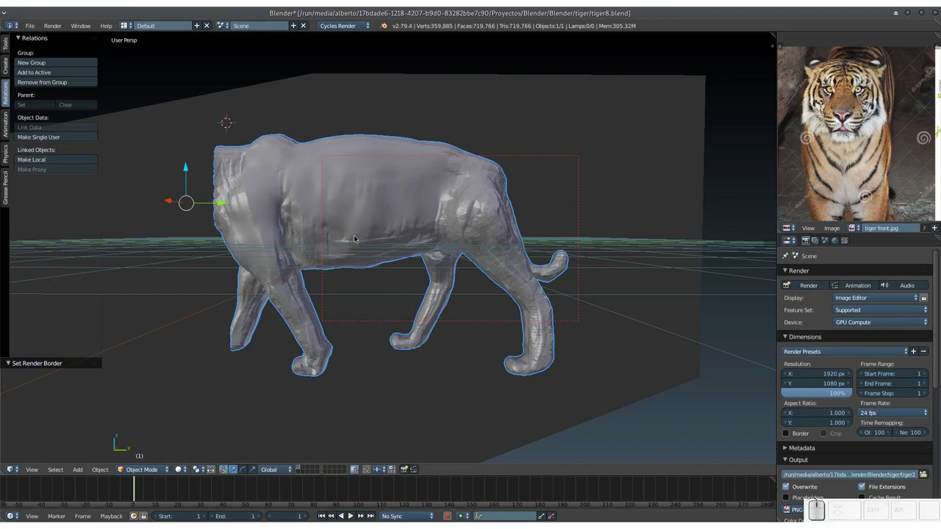
{"action": "key", "text": "ctrl+s"}
{"action": "left_click", "coordinate": [378, 237]}
{"action": "left_click", "coordinate": [344, 253]}
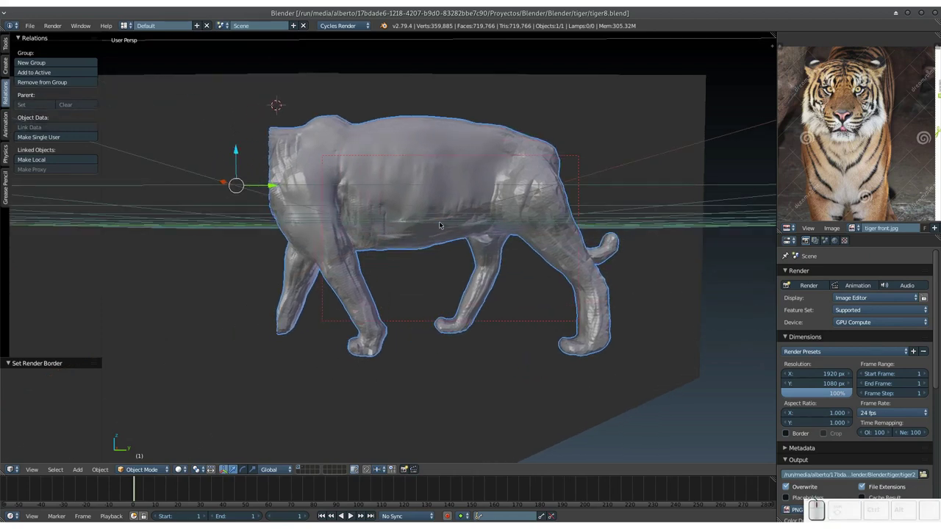
Step: Orbit around and above the headless body to inspect its hollow neck
{"action": "left_click_drag", "start_coordinate": [413, 228], "coordinate": [483, 225]}
{"action": "left_click_drag", "start_coordinate": [422, 236], "coordinate": [355, 228]}
{"action": "left_click_drag", "start_coordinate": [355, 229], "coordinate": [417, 214]}
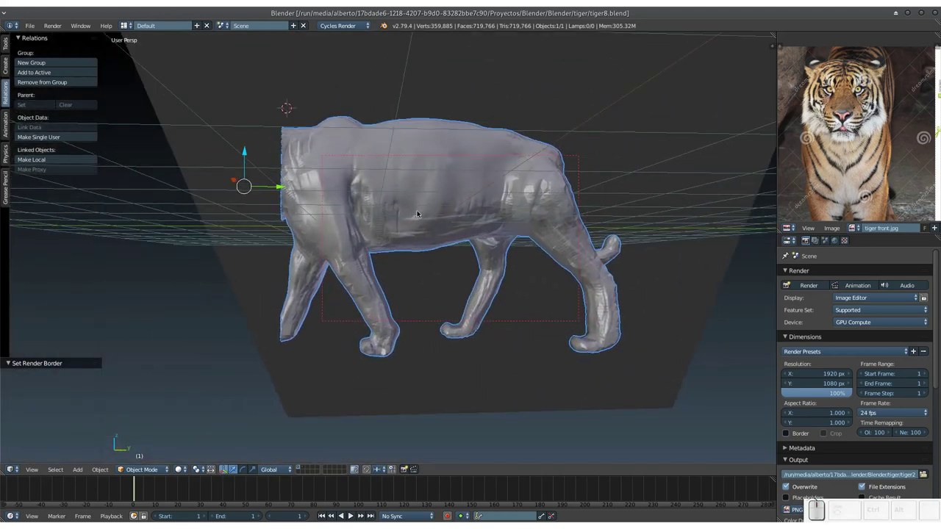
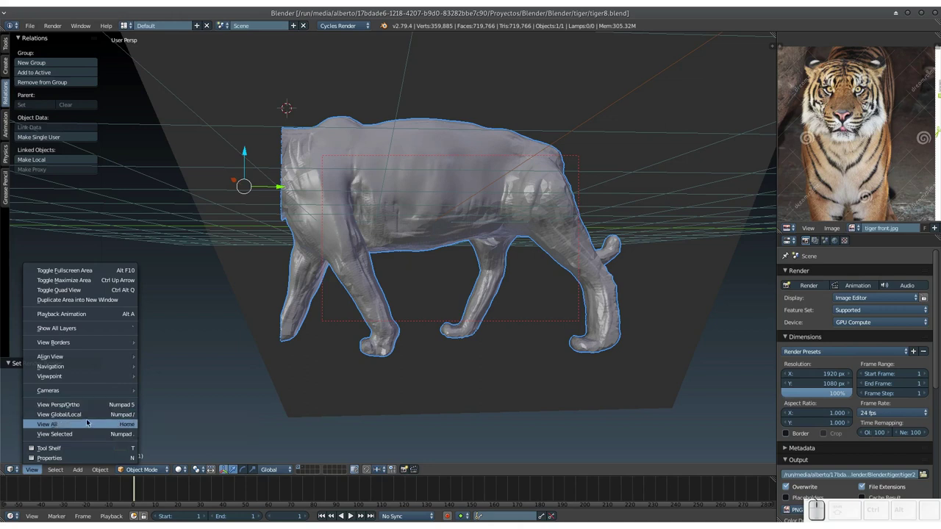
{"action": "key", "text": "KP_Divide"}
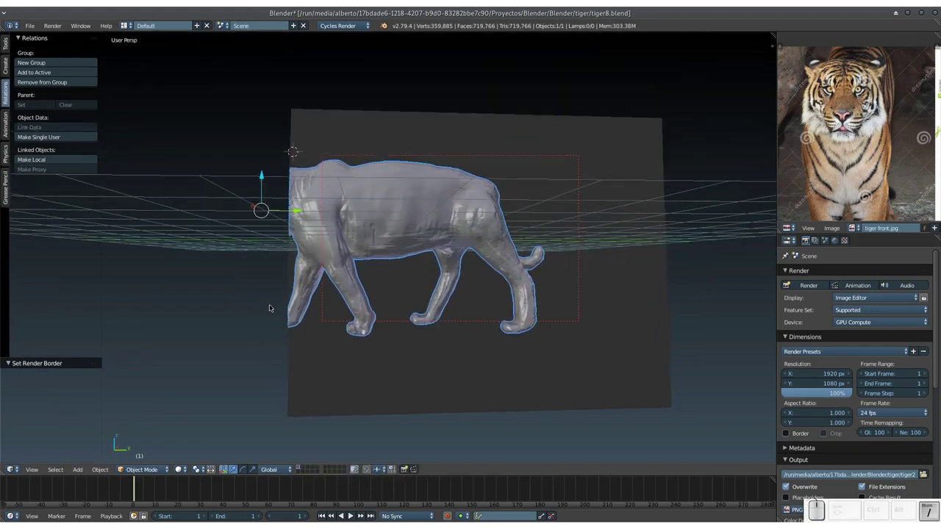
{"action": "left_click", "coordinate": [34, 469]}
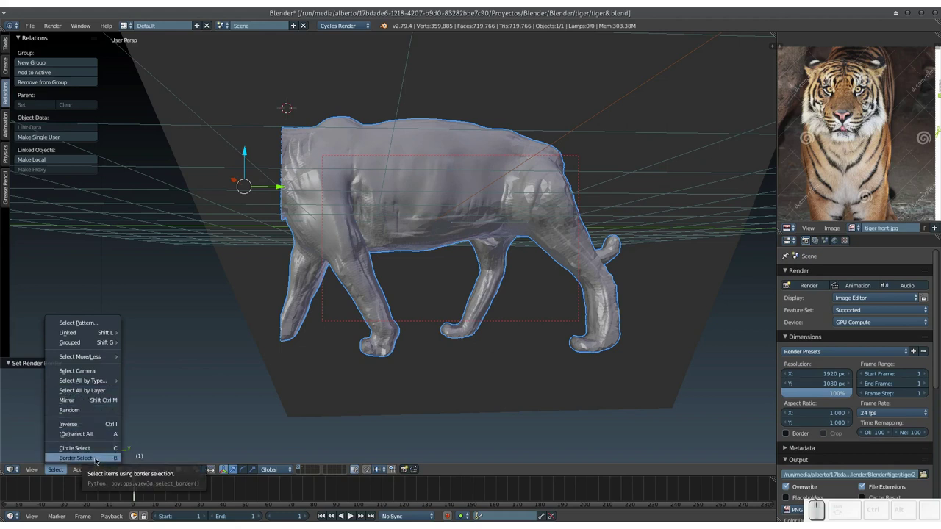
{"action": "left_click", "coordinate": [97, 458]}
{"action": "left_click_drag", "start_coordinate": [143, 71], "coordinate": [672, 406]}
{"action": "left_click_drag", "start_coordinate": [480, 268], "coordinate": [433, 271]}
{"action": "left_click_drag", "start_coordinate": [422, 275], "coordinate": [390, 271]}
{"action": "left_click", "coordinate": [391, 294]}
{"action": "key", "text": "KP_Subtract"}
{"action": "left_click_drag", "start_coordinate": [420, 298], "coordinate": [435, 307]}
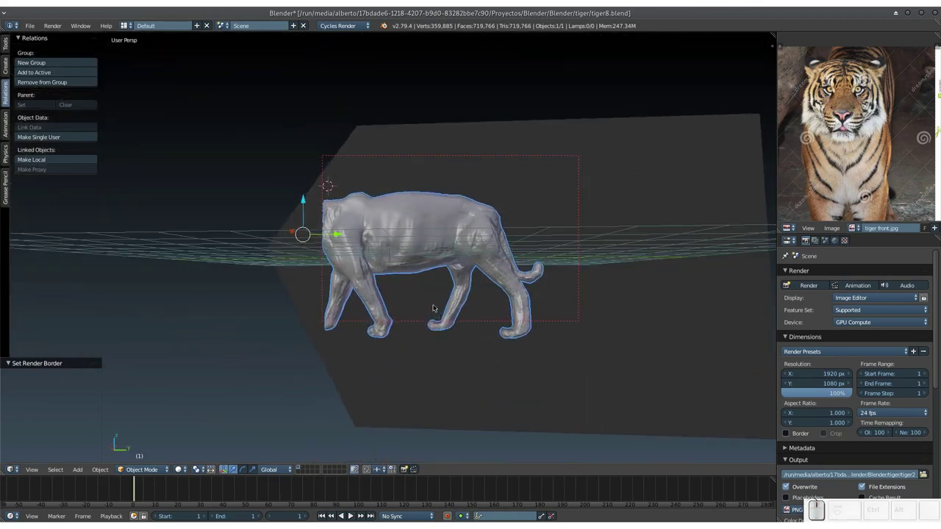
{"action": "key", "text": "ctrl+shift+b"}
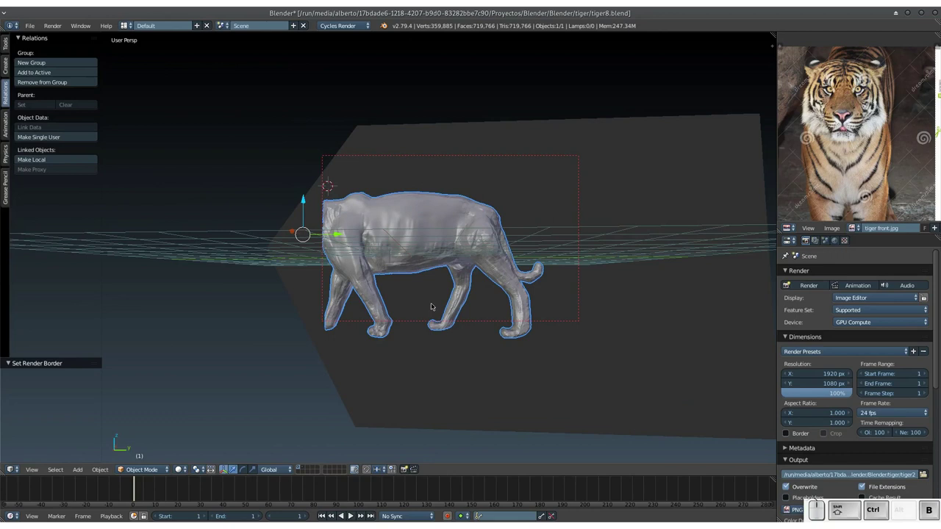
{"action": "key", "text": "shift+alt+b"}
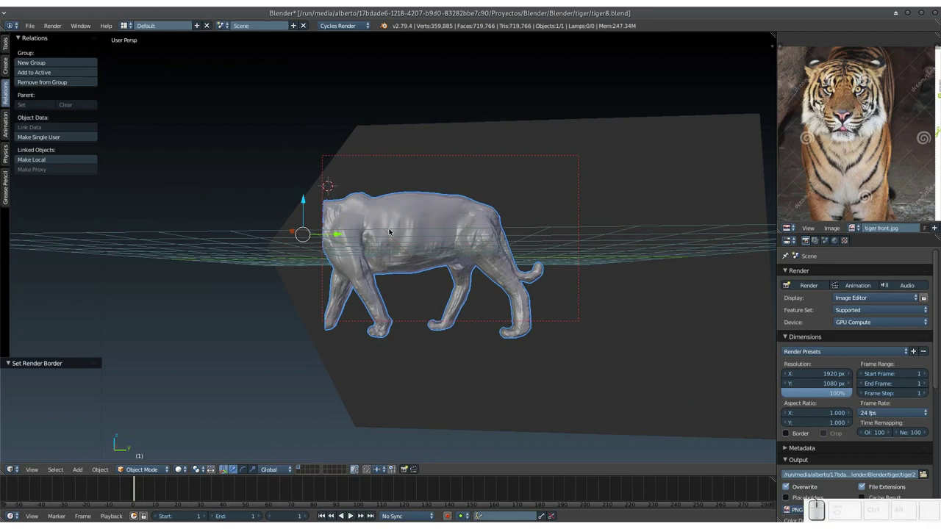
{"action": "left_click_drag", "start_coordinate": [382, 232], "coordinate": [416, 228]}
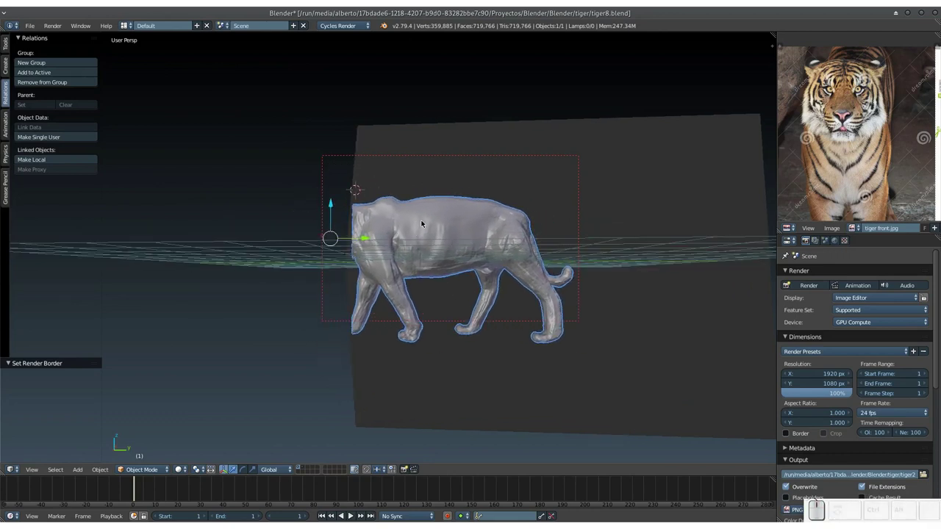
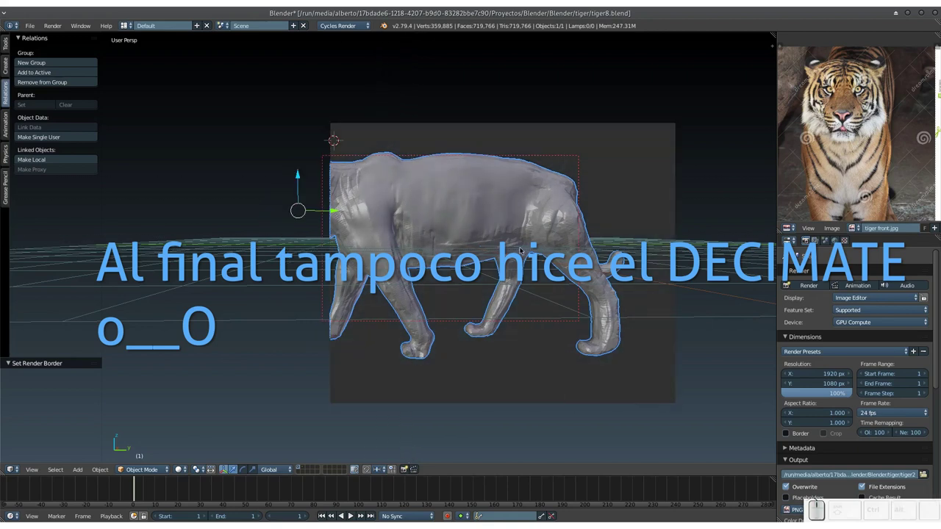
Step: Clear the viewport clipping with Alt+B so the whole tiger shows again
{"action": "key", "text": "alt+b"}
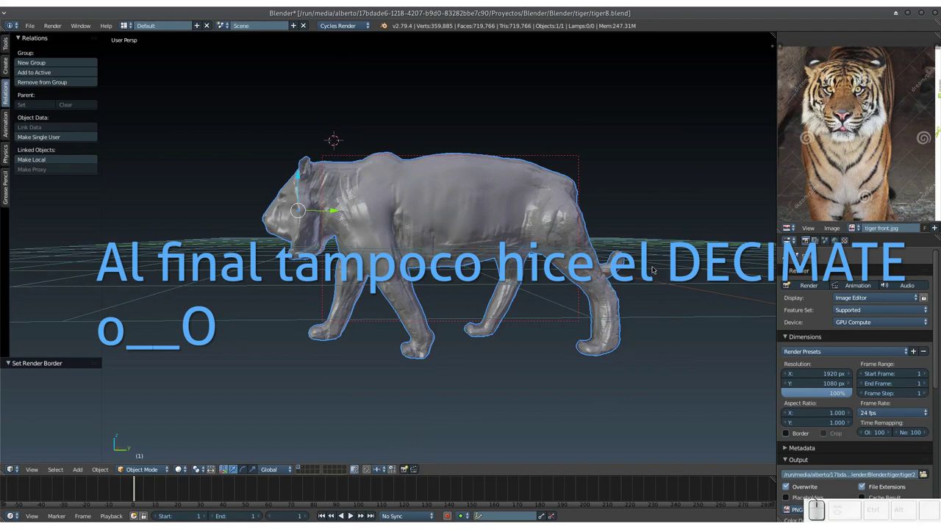